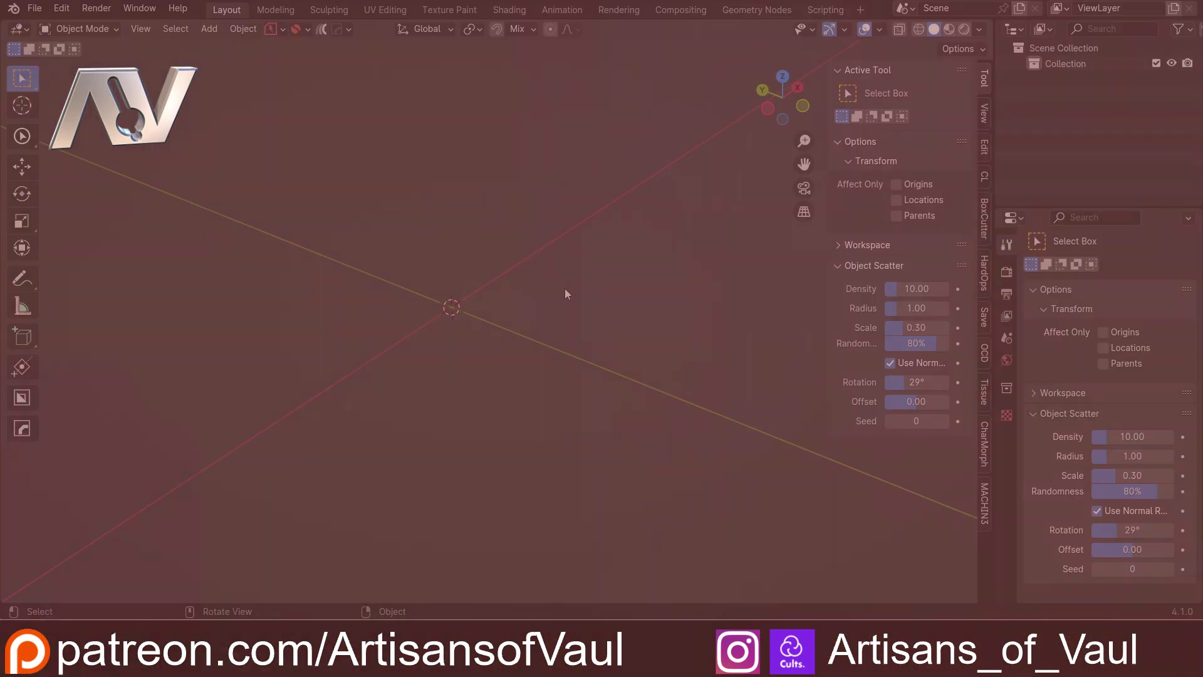
# Add a new cube to the scene from the Add menu
pyautogui.press('shift+a')
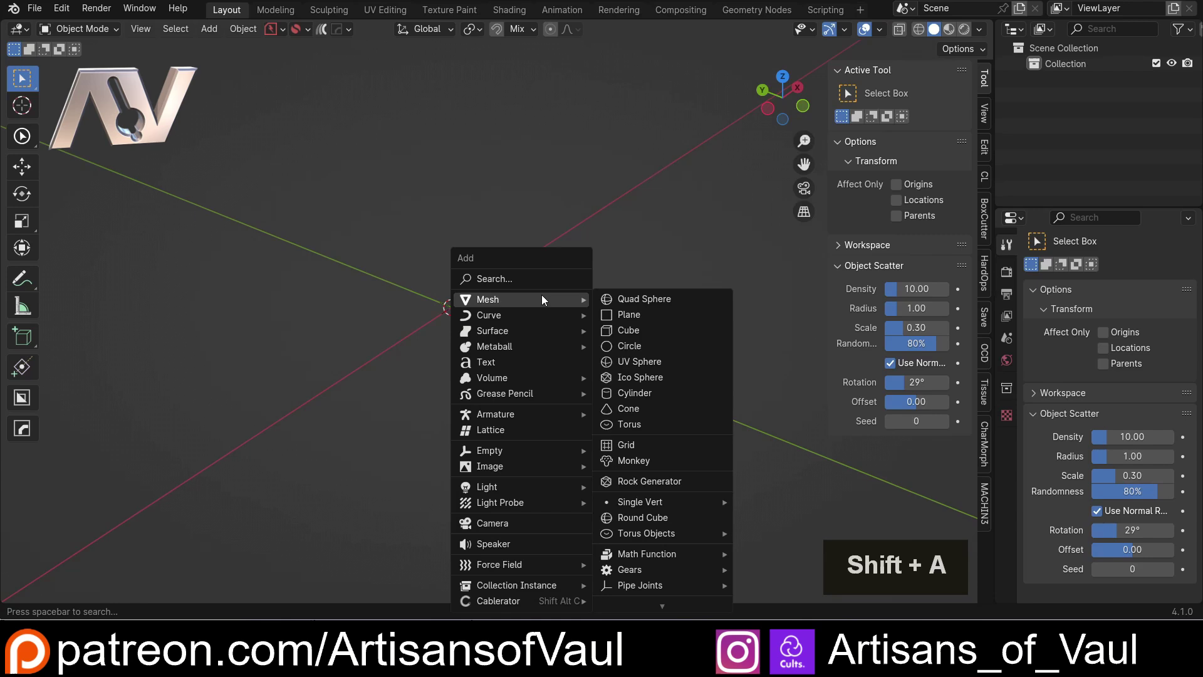
pyautogui.scroll(-3)
pyautogui.press('s')
pyautogui.click(411, 523)
pyautogui.scroll(-3)
pyautogui.middleClick(547, 475)
# Stretch the cube along the Y axis into a long rectangular bar
pyautogui.press('y')
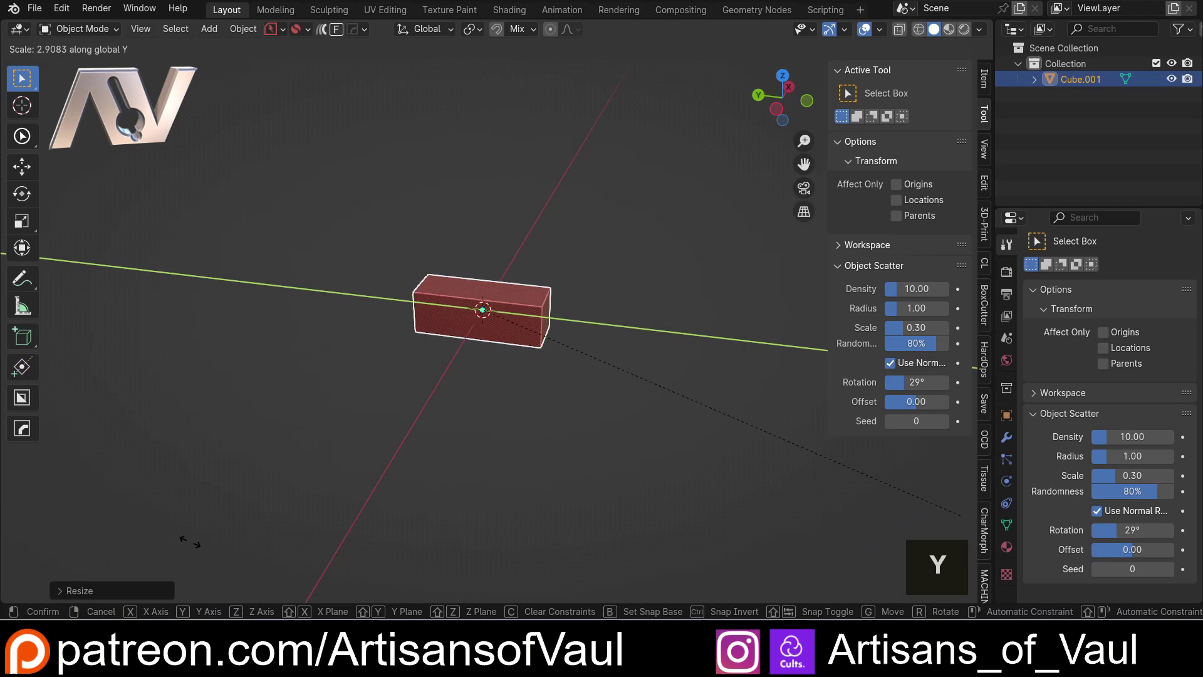
pyautogui.click(207, 316)
pyautogui.scroll(-3)
pyautogui.scroll(3)
pyautogui.middleClick(418, 325)
pyautogui.scroll(3)
# Cut the bar into sections with loop cuts across its length
pyautogui.press('Tab')
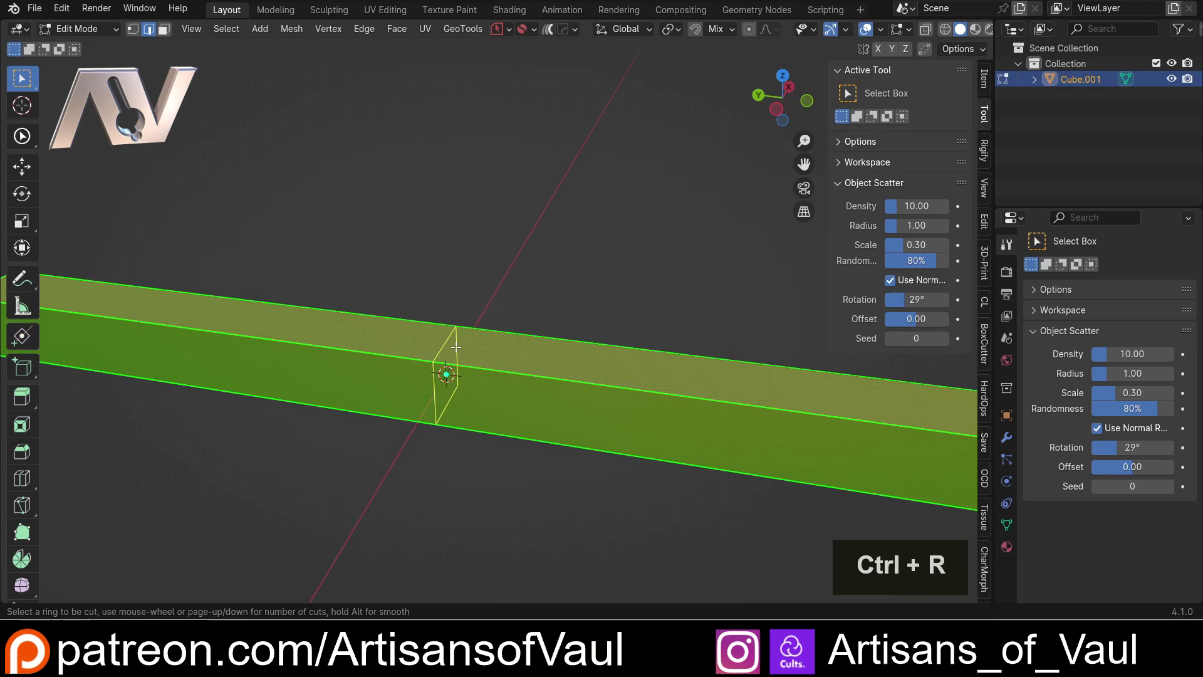
pyautogui.click(456, 344)
pyautogui.press('Escape')
pyautogui.press('ctrl+b')
pyautogui.click(630, 334)
pyautogui.scroll(-3)
pyautogui.middleClick(518, 339)
pyautogui.scroll(3)
pyautogui.scroll(3)
# Raise the middle top face upward into a post with a stepped base
pyautogui.press('s')
pyautogui.click(613, 346)
pyautogui.click(530, 339)
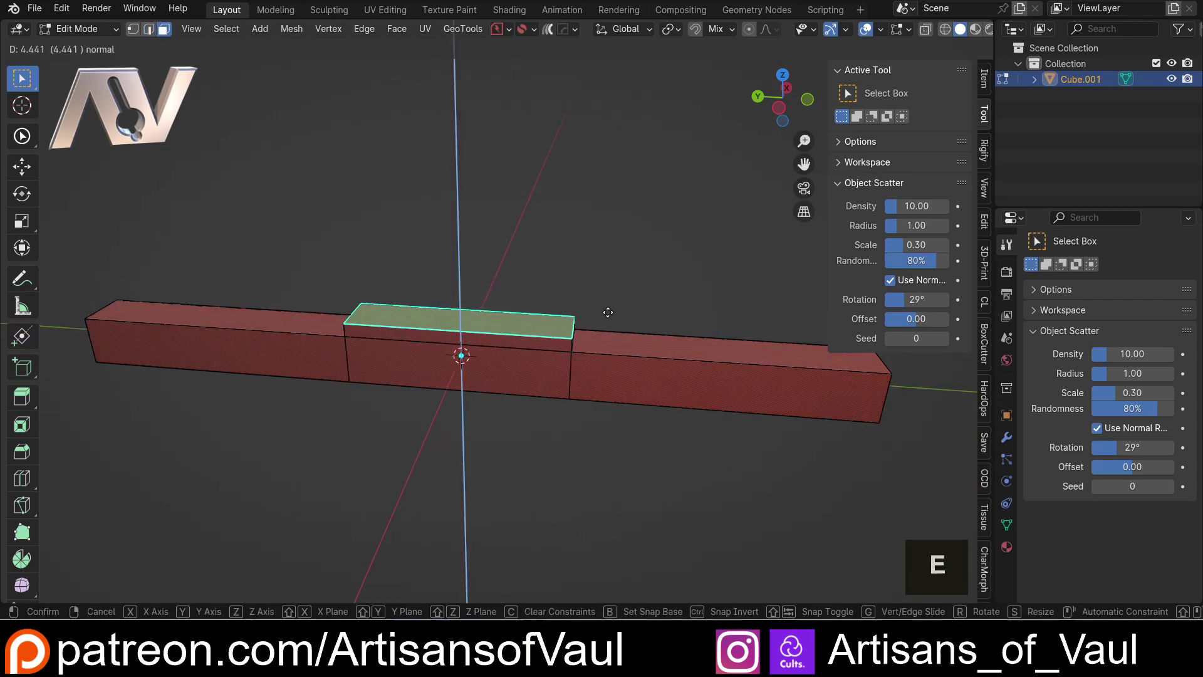
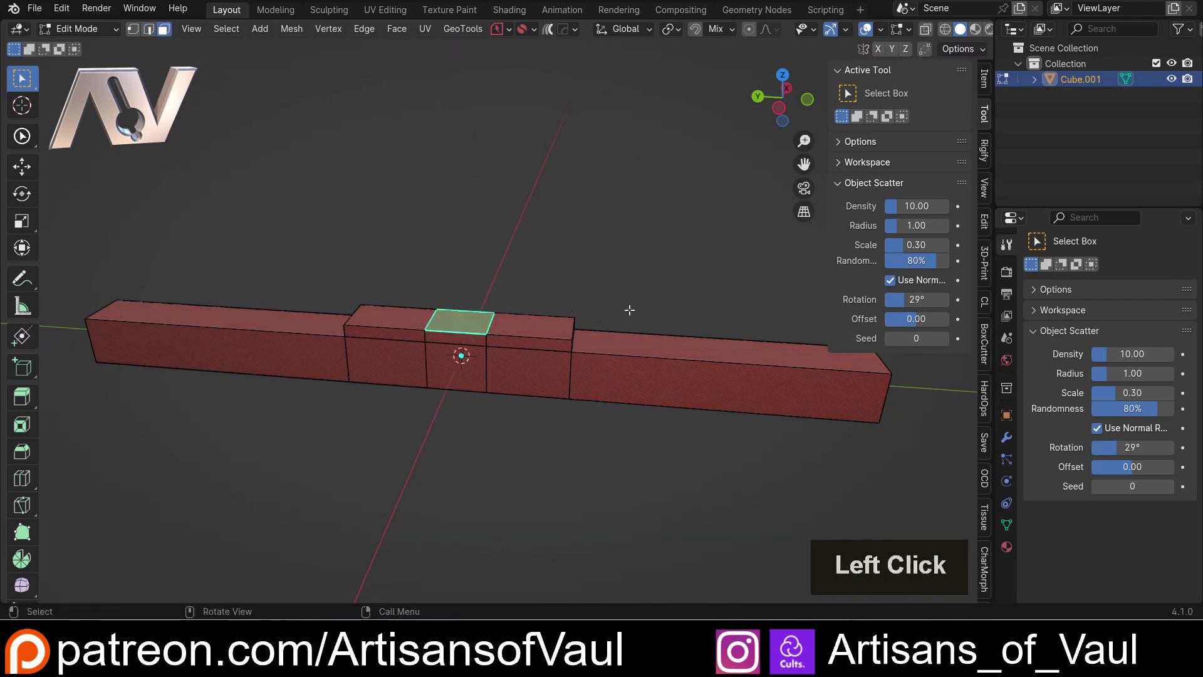
pyautogui.press('Tab')
pyautogui.middleClick(471, 332)
pyautogui.middleClick(461, 335)
pyautogui.press('ctrl+a')
pyautogui.click(412, 341)
# Bevel the top edges of the post and return to Object Mode
pyautogui.press('Tab')
pyautogui.click(476, 243)
pyautogui.doubleClick(488, 245)
pyautogui.press('ctrl+b')
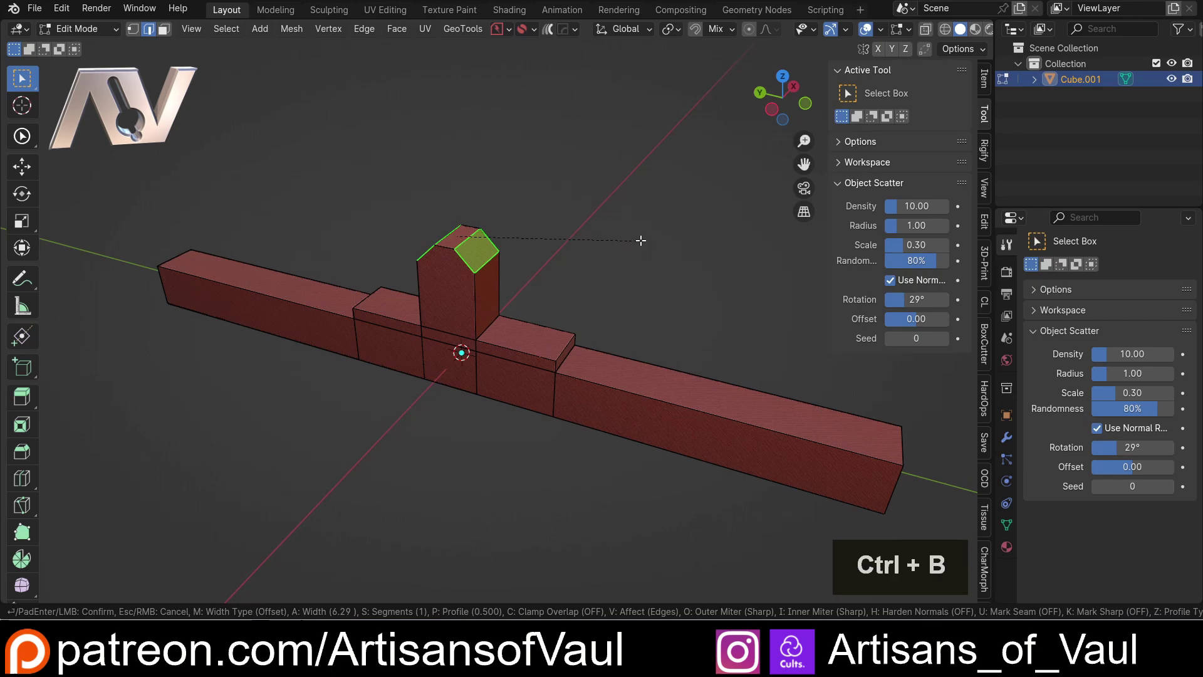
pyautogui.click(638, 235)
pyautogui.press('Tab')
pyautogui.scroll(-3)
pyautogui.middleClick(546, 328)
pyautogui.middleClick(415, 309)
pyautogui.scroll(3)
pyautogui.middleClick(507, 354)
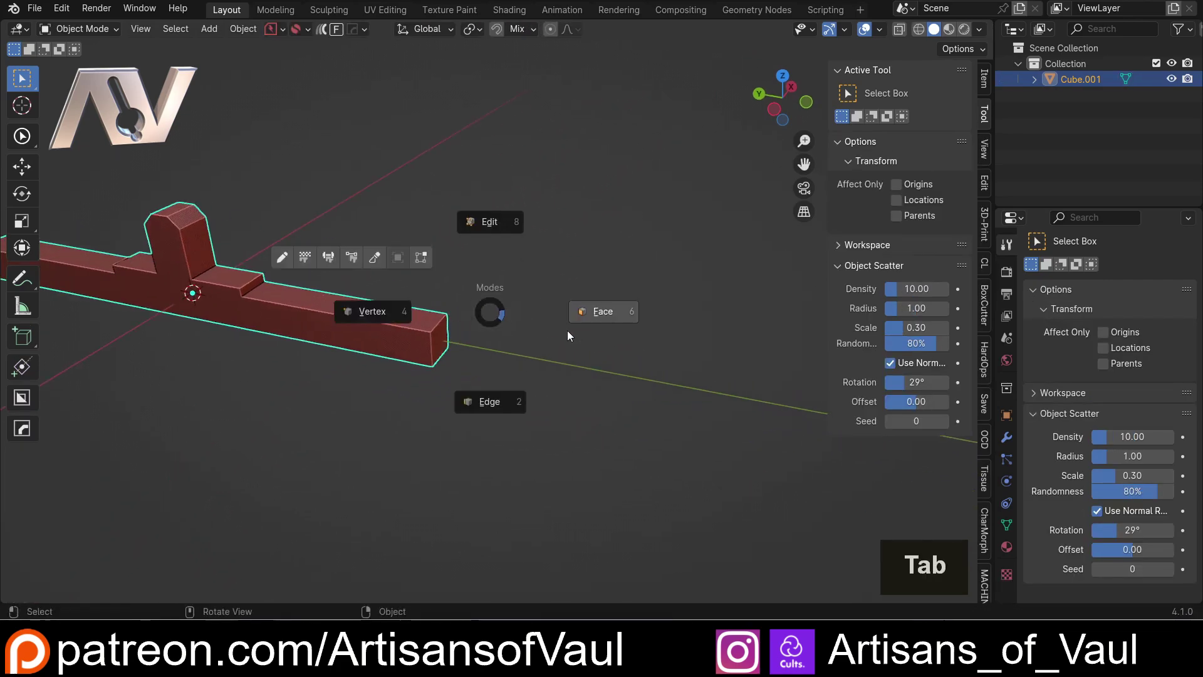
# Extend the end face of the bar outward along its length
pyautogui.press('Tab')
pyautogui.click(448, 328)
pyautogui.scroll(-3)
pyautogui.click(448, 328)
pyautogui.press('g')
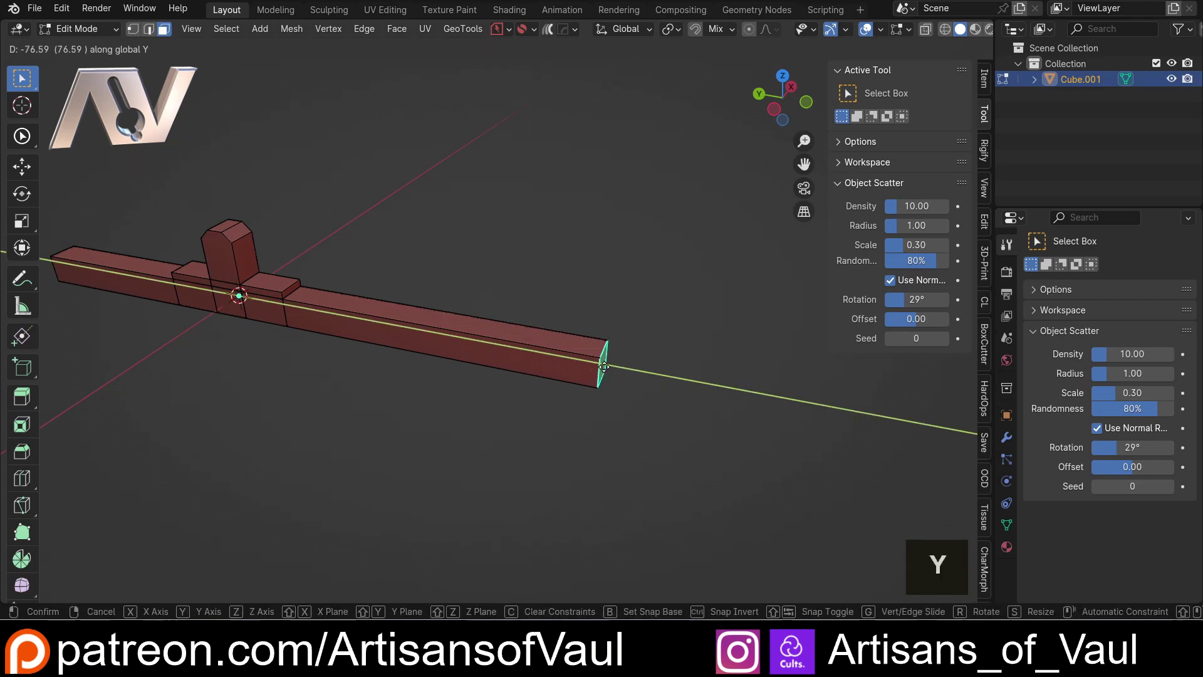
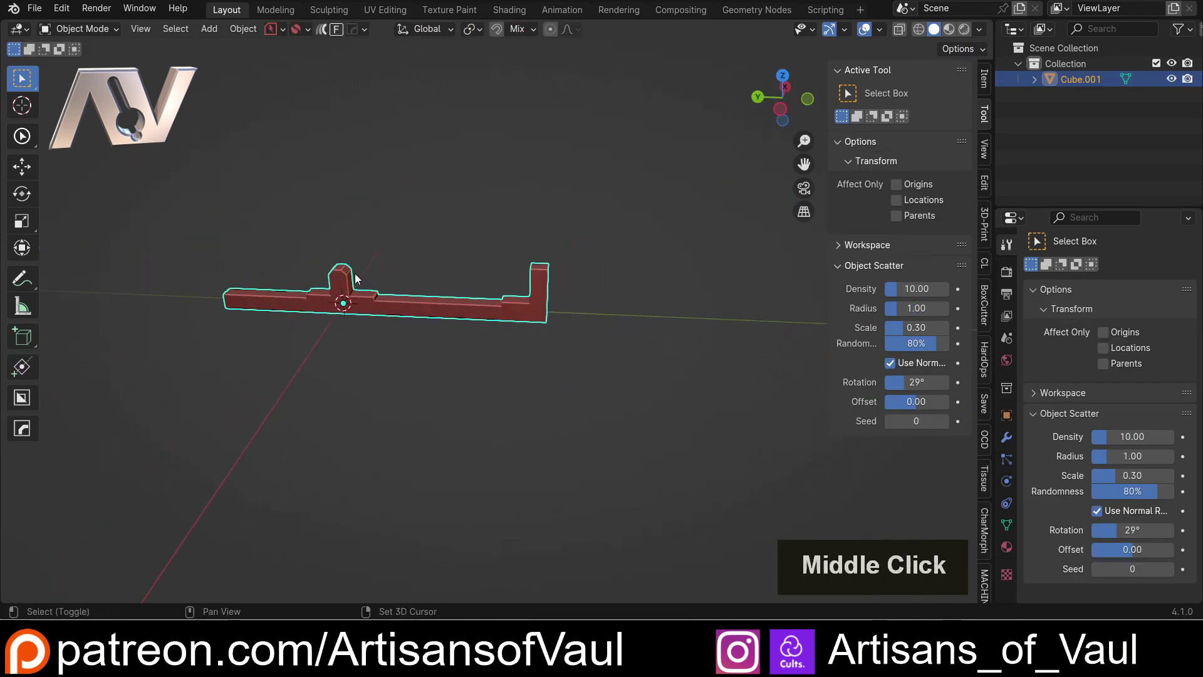
pyautogui.scroll(3)
# Symmetrize the mesh so the end wall is mirrored to both ends
pyautogui.press('Tab')
pyautogui.press('alt+x')
pyautogui.middleClick(311, 280)
pyautogui.middleClick(429, 318)
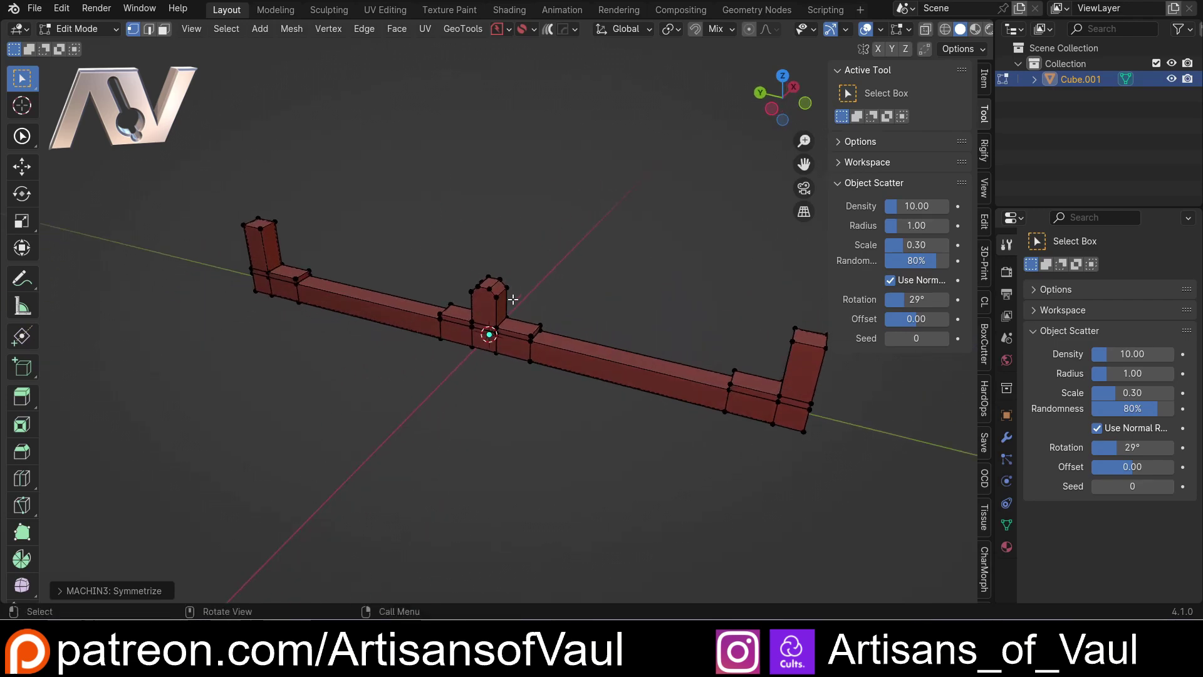
pyautogui.middleClick(477, 265)
# Widen the whole piece along X into a road section with barriers and median
pyautogui.press('a')
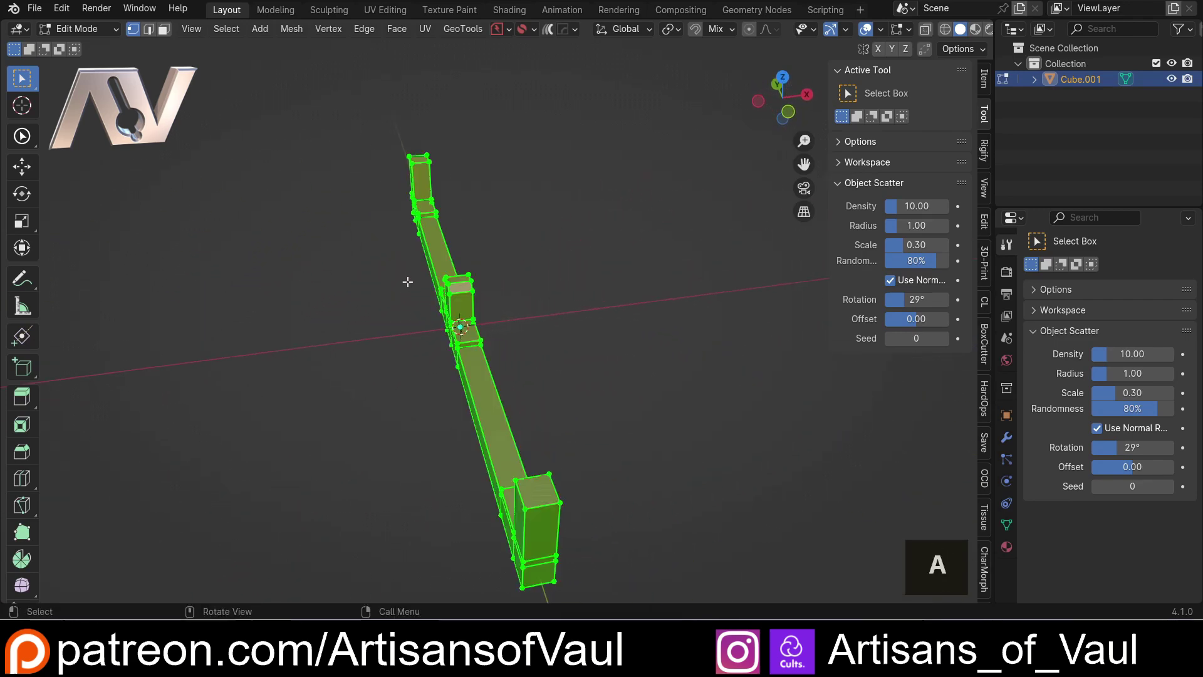
pyautogui.press('s')
pyautogui.press('x')
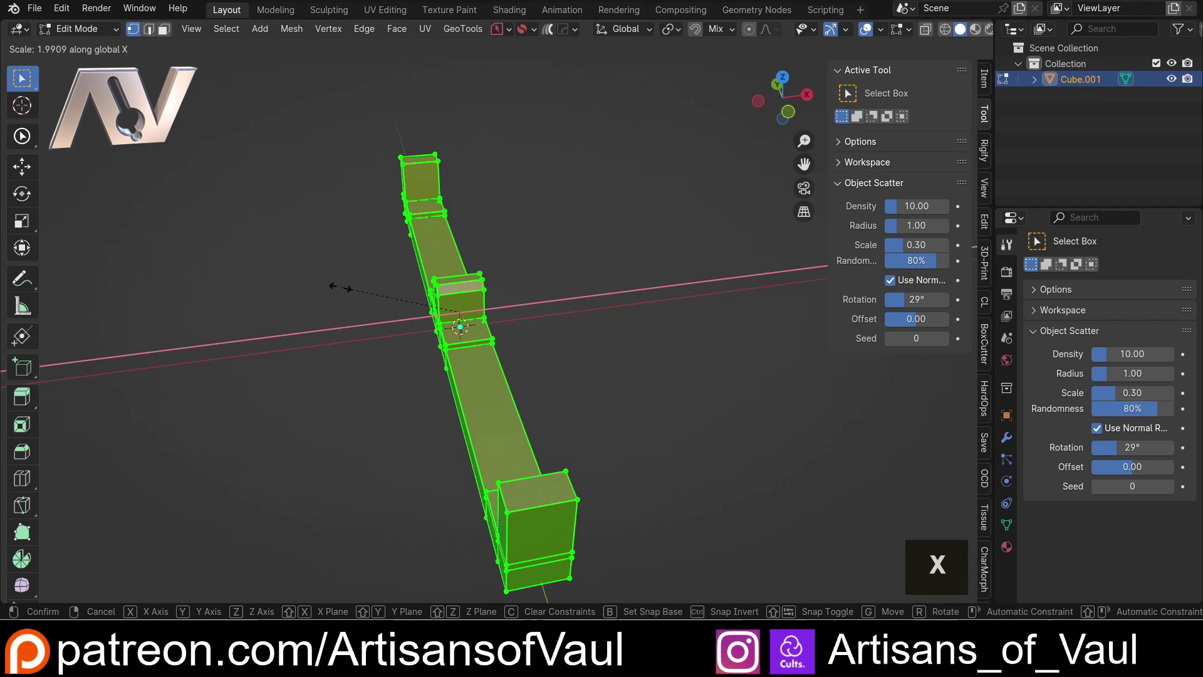
pyautogui.click(227, 281)
pyautogui.press('Tab')
pyautogui.middleClick(522, 261)
pyautogui.middleClick(470, 195)
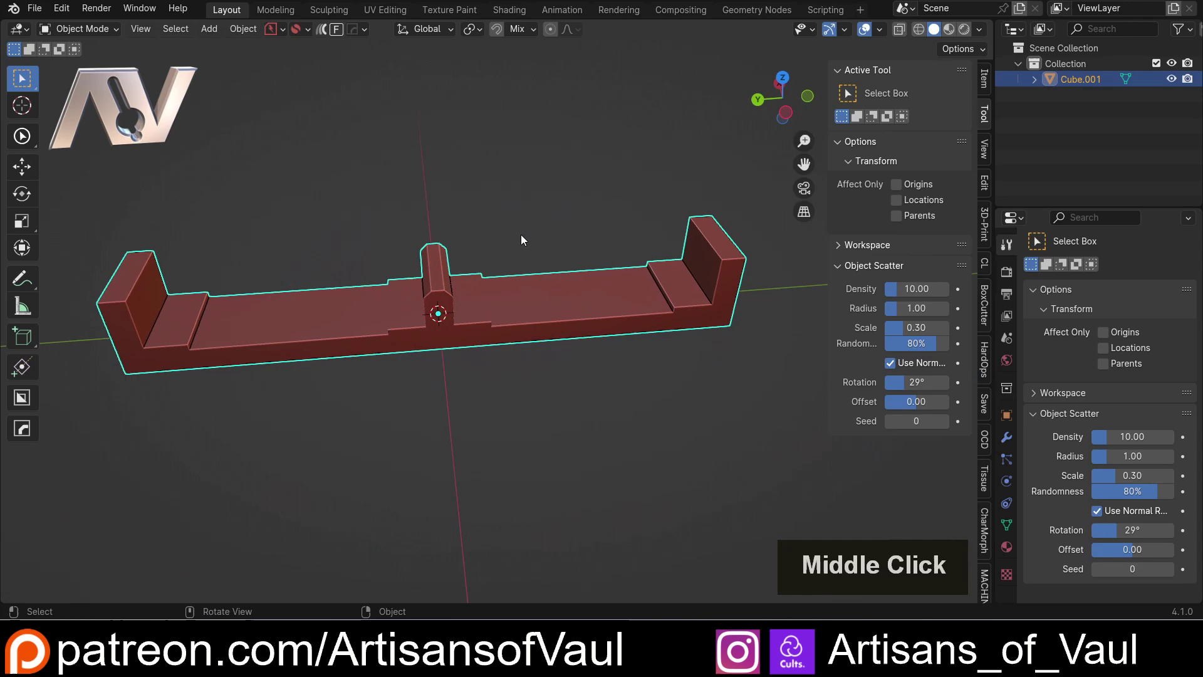
# Adjust the road section's edges in wireframe, sliding them along Y and re-symmetrizing
pyautogui.scroll(-3)
pyautogui.middleClick(498, 288)
pyautogui.middleClick(484, 329)
pyautogui.press('Tab')
pyautogui.middleClick(435, 305)
pyautogui.click(514, 276)
pyautogui.press('shift+z')
pyautogui.click(442, 206)
pyautogui.press('shift+z')
pyautogui.press('g')
pyautogui.press('y')
pyautogui.click(603, 290)
pyautogui.press('alt+x')
# Select the unwanted edge loop beside the median via Select Similar and delete its edges
pyautogui.middleClick(400, 261)
pyautogui.middleClick(504, 290)
pyautogui.scroll(3)
pyautogui.middleClick(502, 279)
pyautogui.press('Tab')
pyautogui.scroll(3)
pyautogui.middleClick(418, 302)
pyautogui.middleClick(306, 320)
pyautogui.middleClick(540, 339)
pyautogui.scroll(3)
pyautogui.click(480, 329)
pyautogui.middleClick(496, 337)
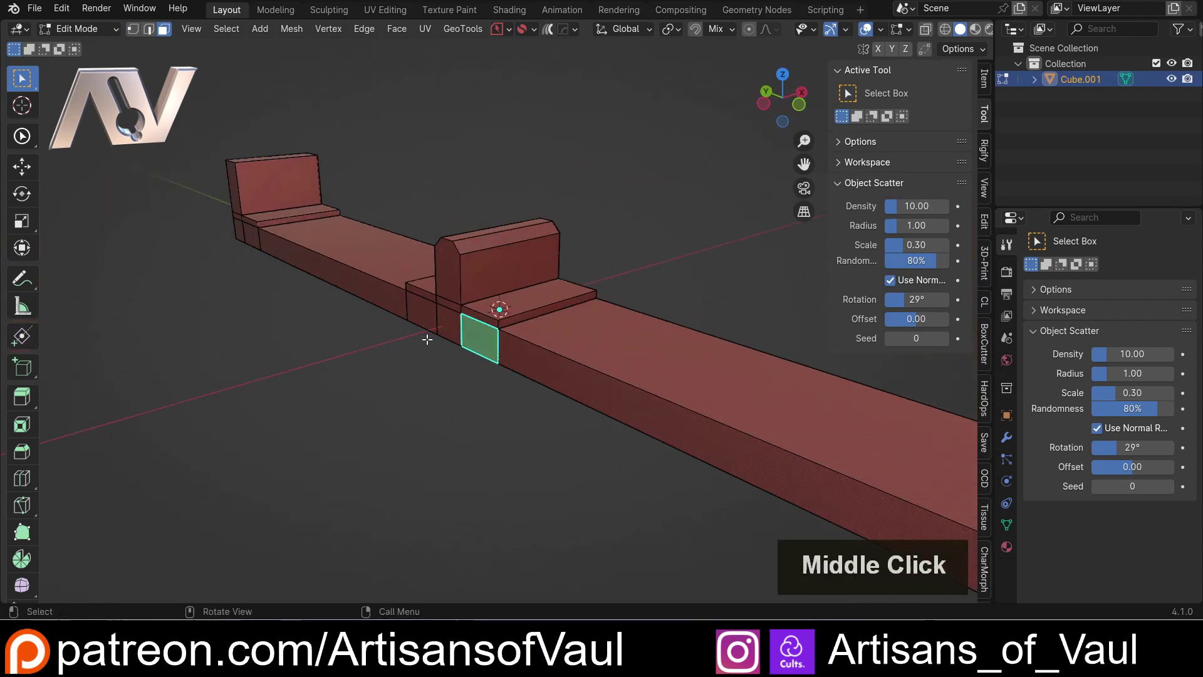
pyautogui.press('shift+g')
pyautogui.click(405, 409)
pyautogui.middleClick(630, 342)
pyautogui.press('Delete')
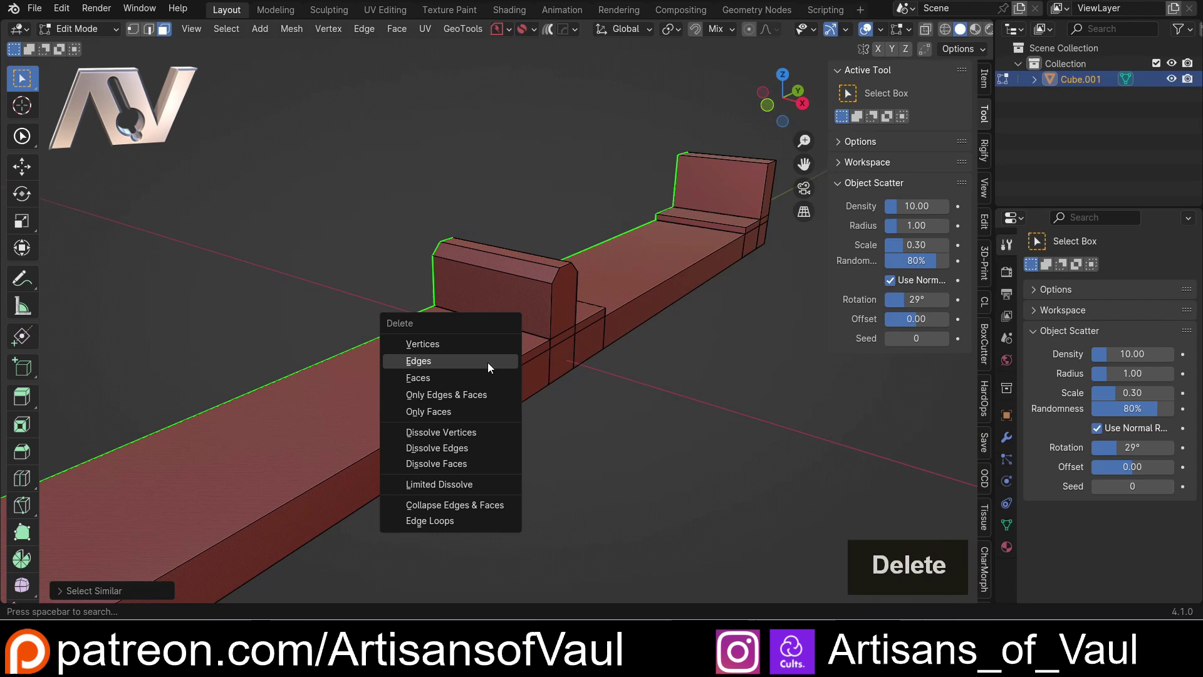
pyautogui.click(480, 378)
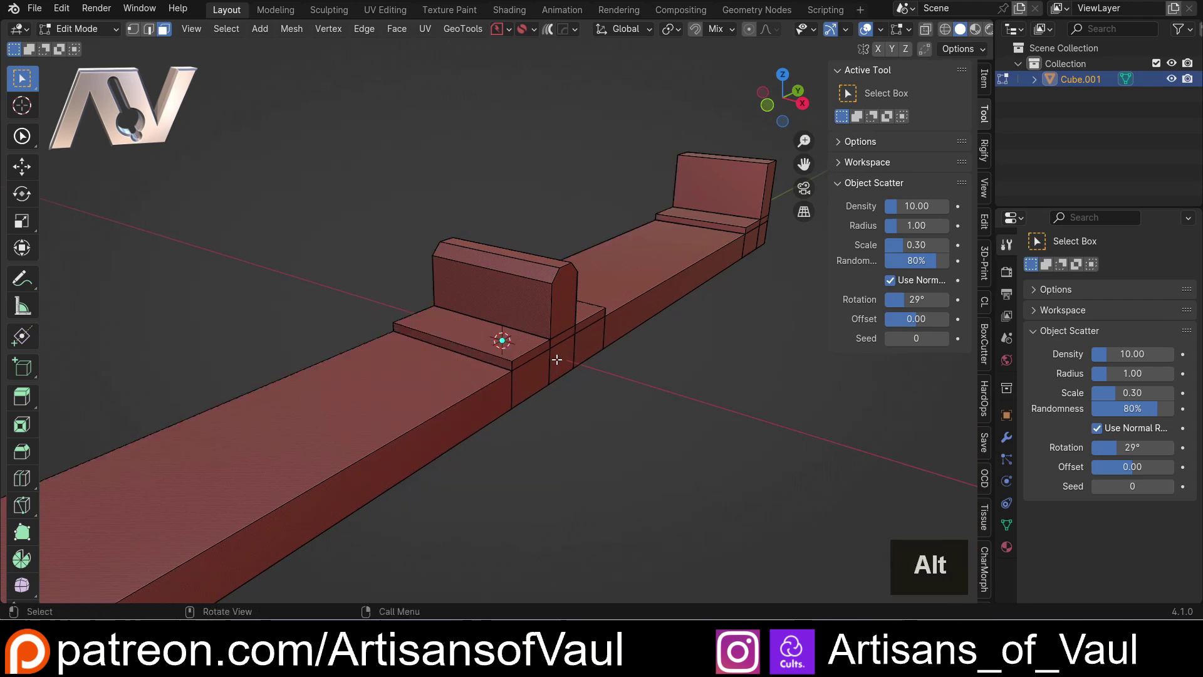
# Select the long side faces by matching direction and delete that strip of faces
pyautogui.press('shift+g')
pyautogui.click(565, 364)
pyautogui.press('Delete')
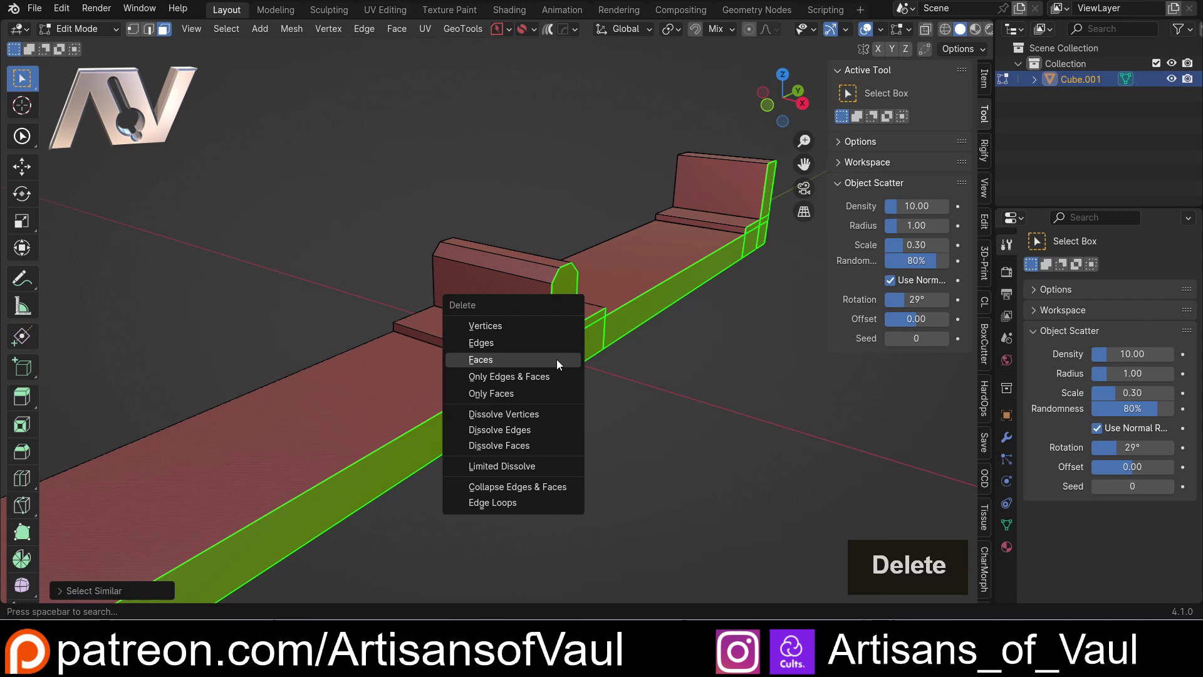
pyautogui.click(557, 359)
pyautogui.scroll(-3)
pyautogui.middleClick(504, 346)
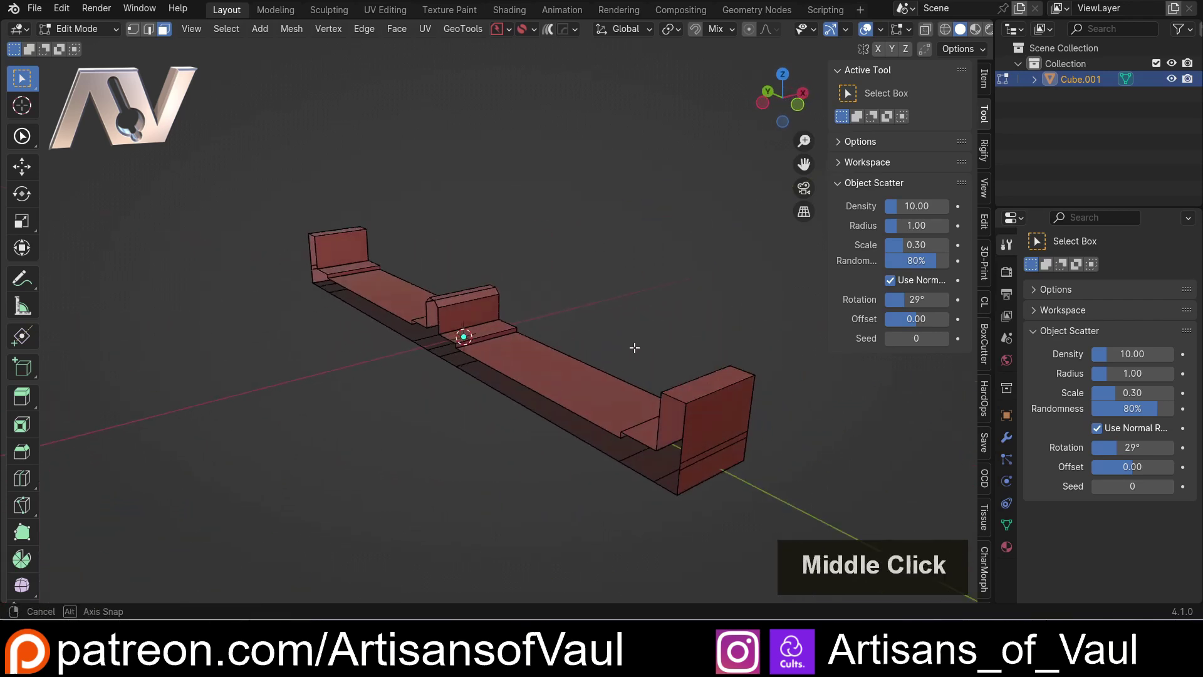
# Add an Array modifier to the road section and set its copy count
pyautogui.click(1014, 436)
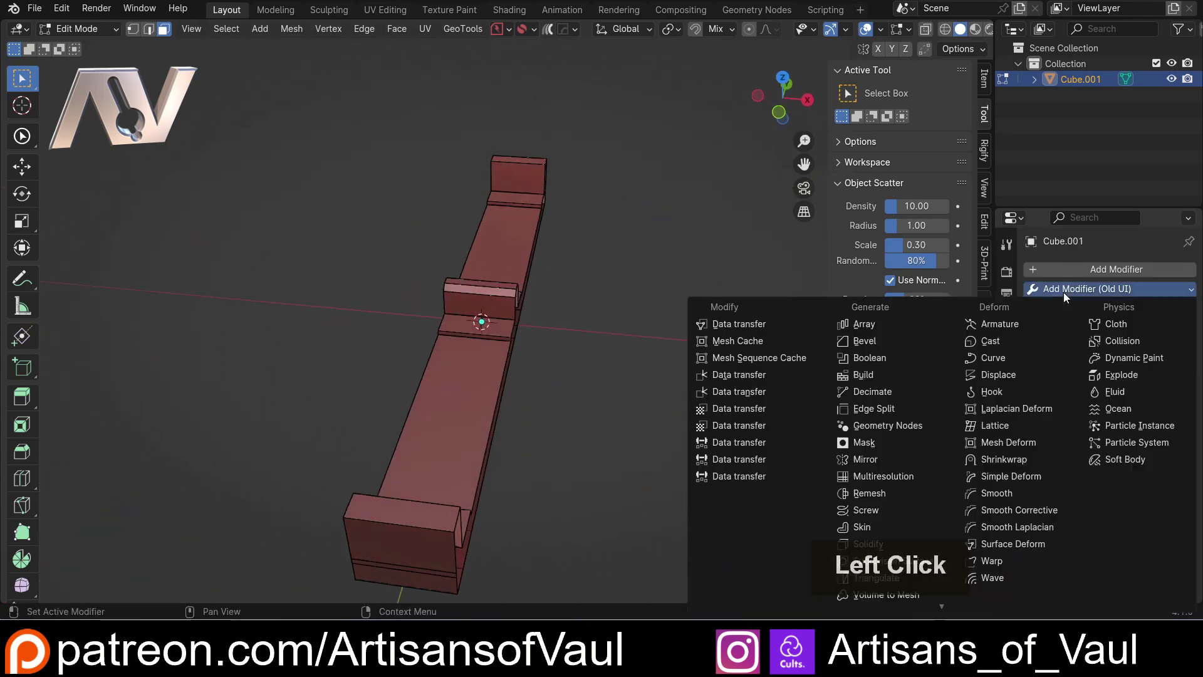
pyautogui.click(895, 334)
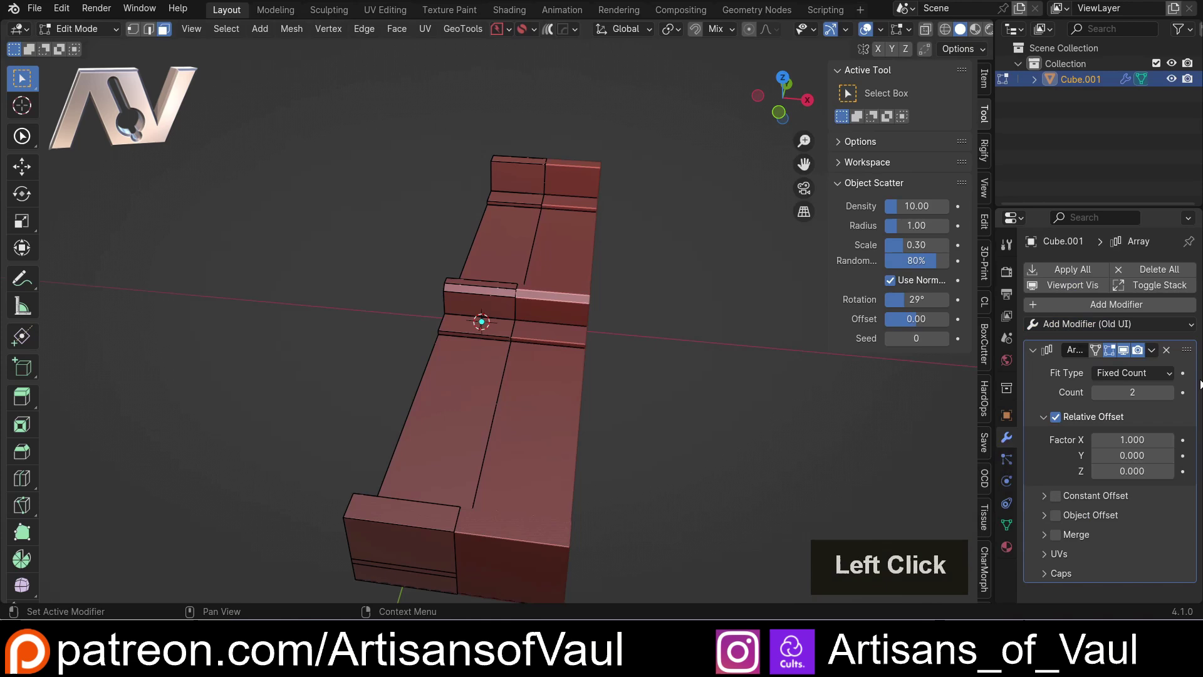
pyautogui.doubleClick(1174, 396)
pyautogui.scroll(-3)
pyautogui.scroll(3)
pyautogui.middleClick(567, 308)
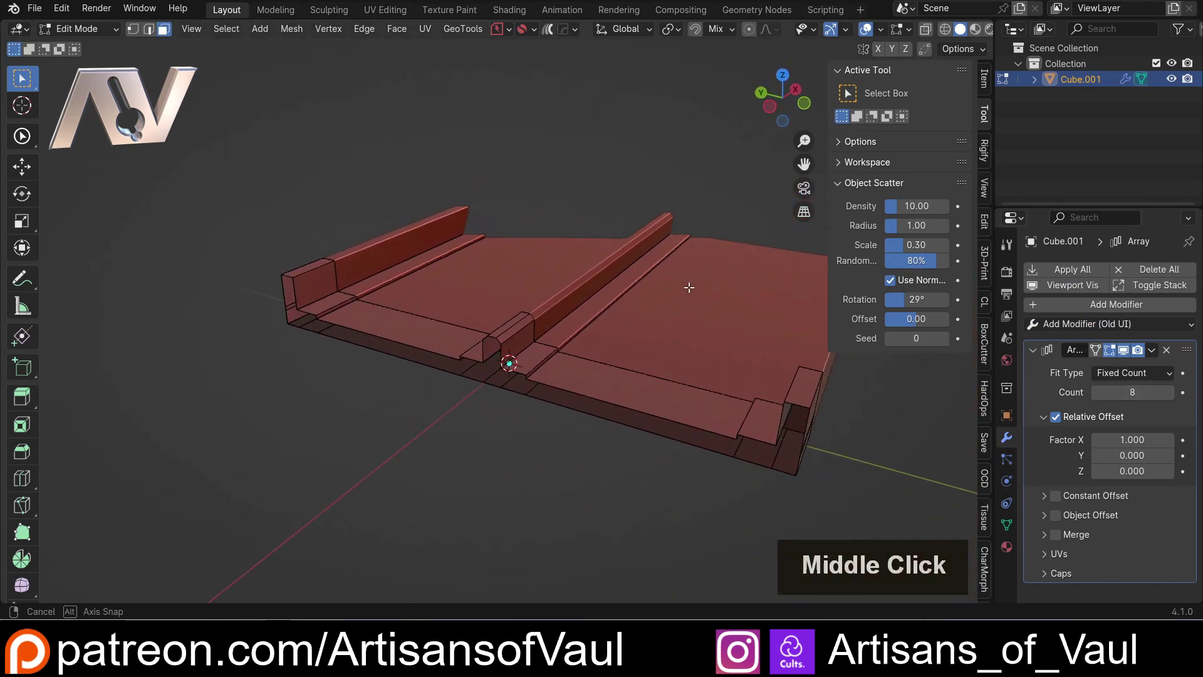
pyautogui.middleClick(647, 294)
pyautogui.press('Tab')
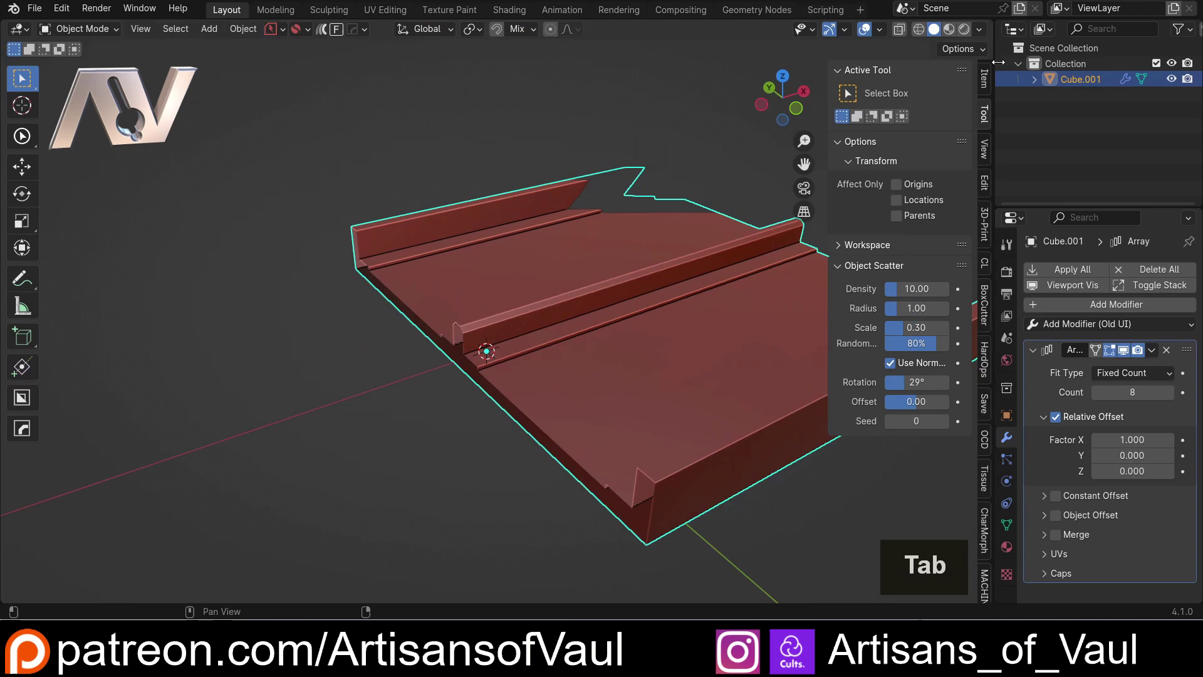
# Raise the viewport Clip End to 100000, set the array Count to 216 and scale the highway down
pyautogui.click(985, 158)
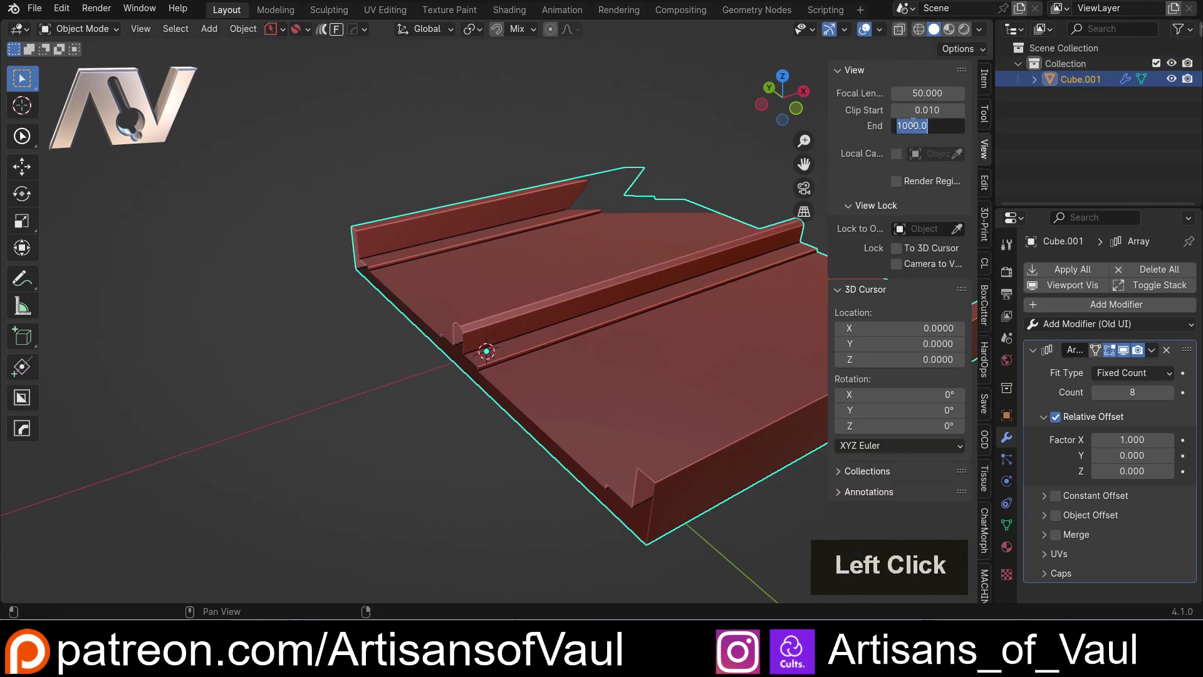
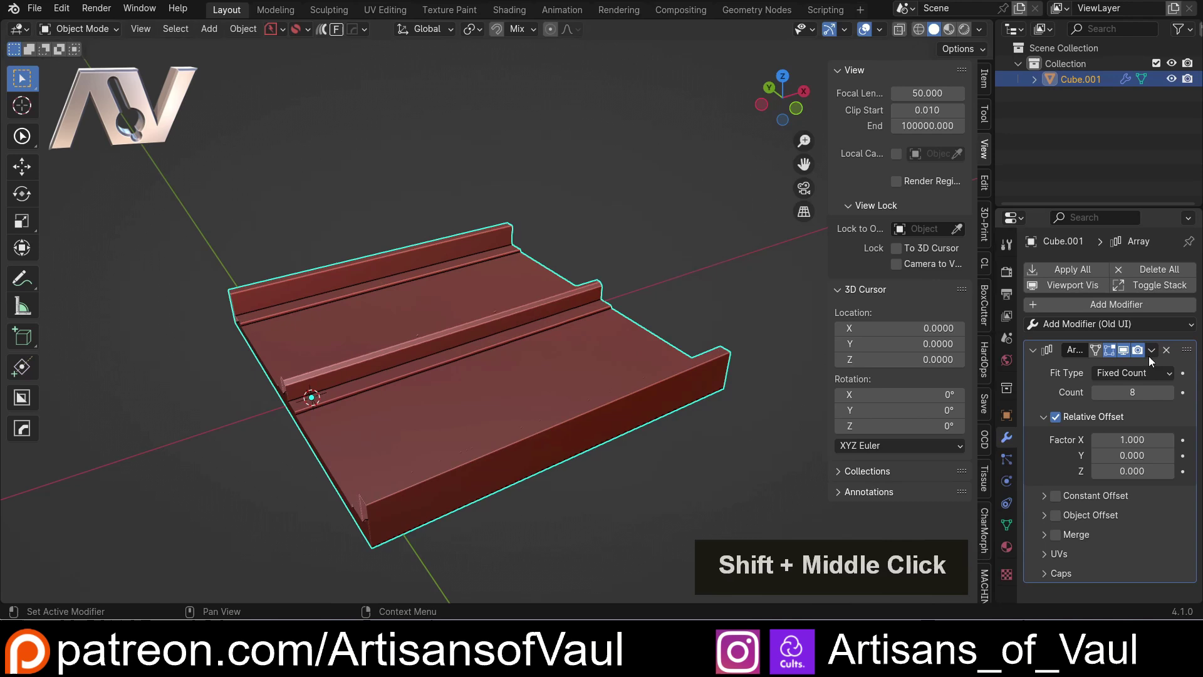
pyautogui.click(1175, 397)
pyautogui.doubleClick(1175, 396)
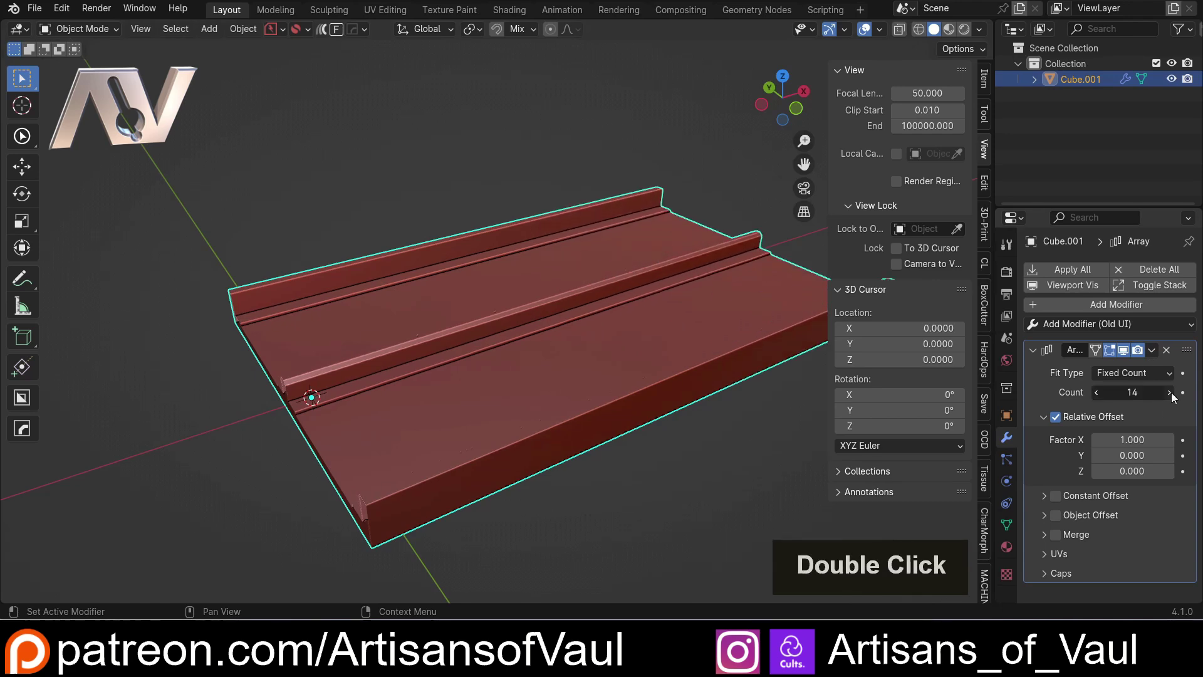
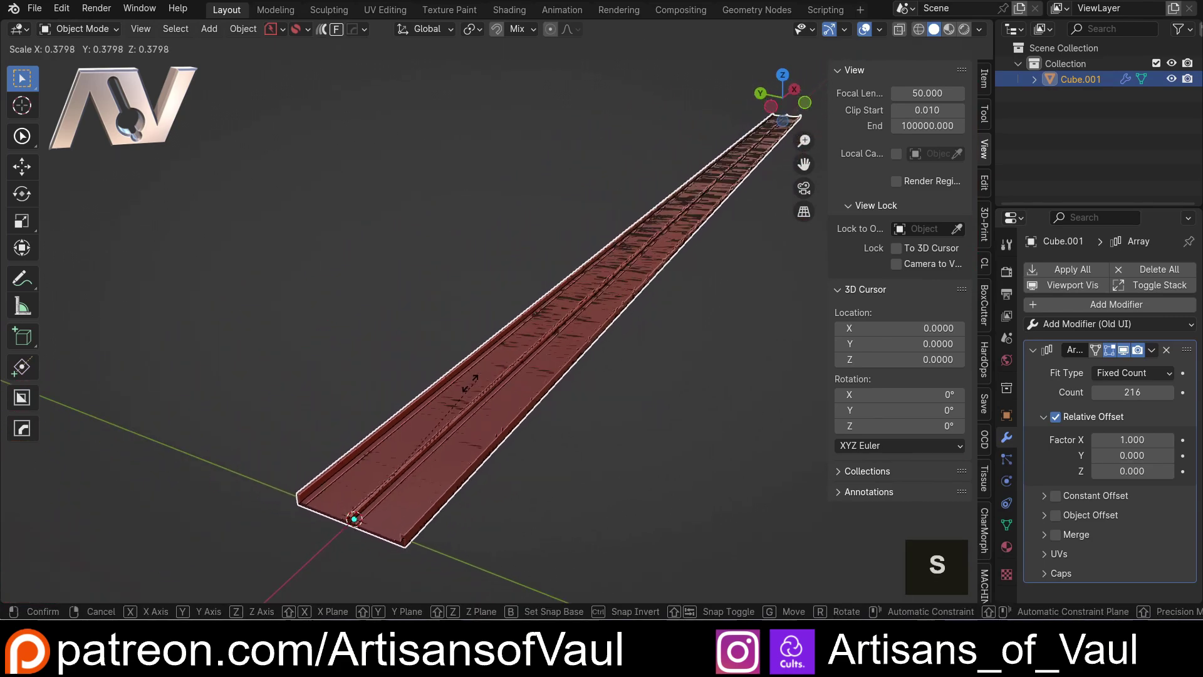
pyautogui.click(401, 505)
# Inspect the long highway from several angles and go to its Material properties
pyautogui.middleClick(465, 428)
pyautogui.scroll(3)
pyautogui.middleClick(464, 415)
pyautogui.scroll(3)
pyautogui.middleClick(609, 238)
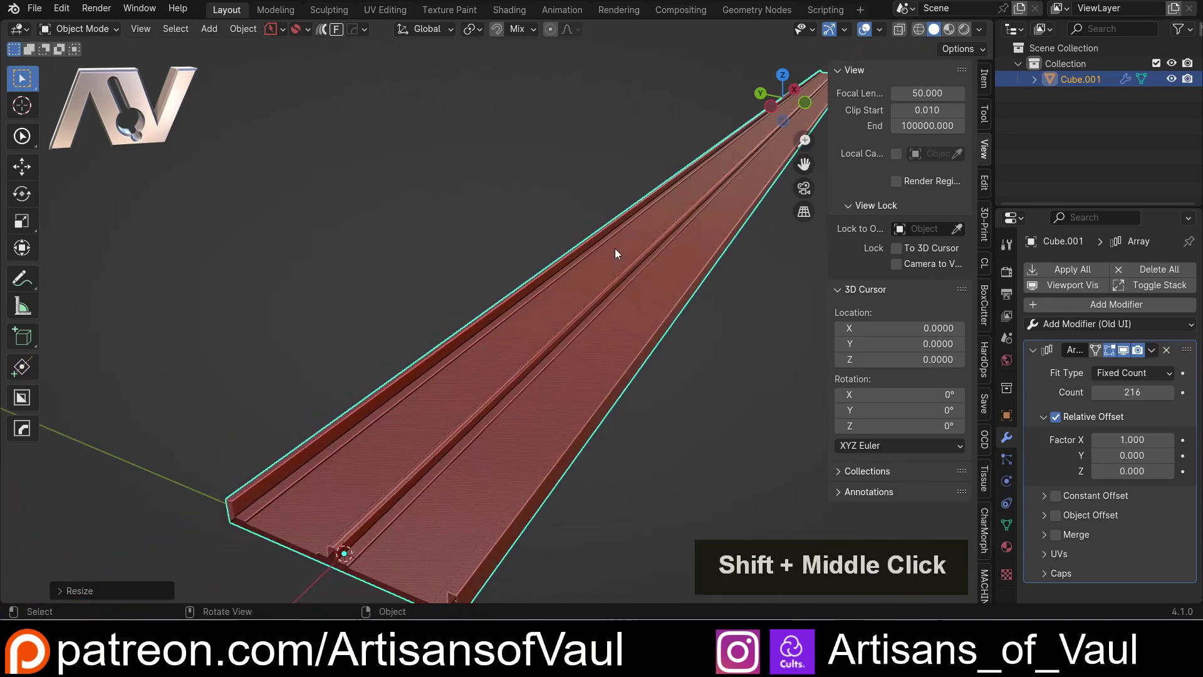
pyautogui.middleClick(616, 307)
pyautogui.middleClick(510, 360)
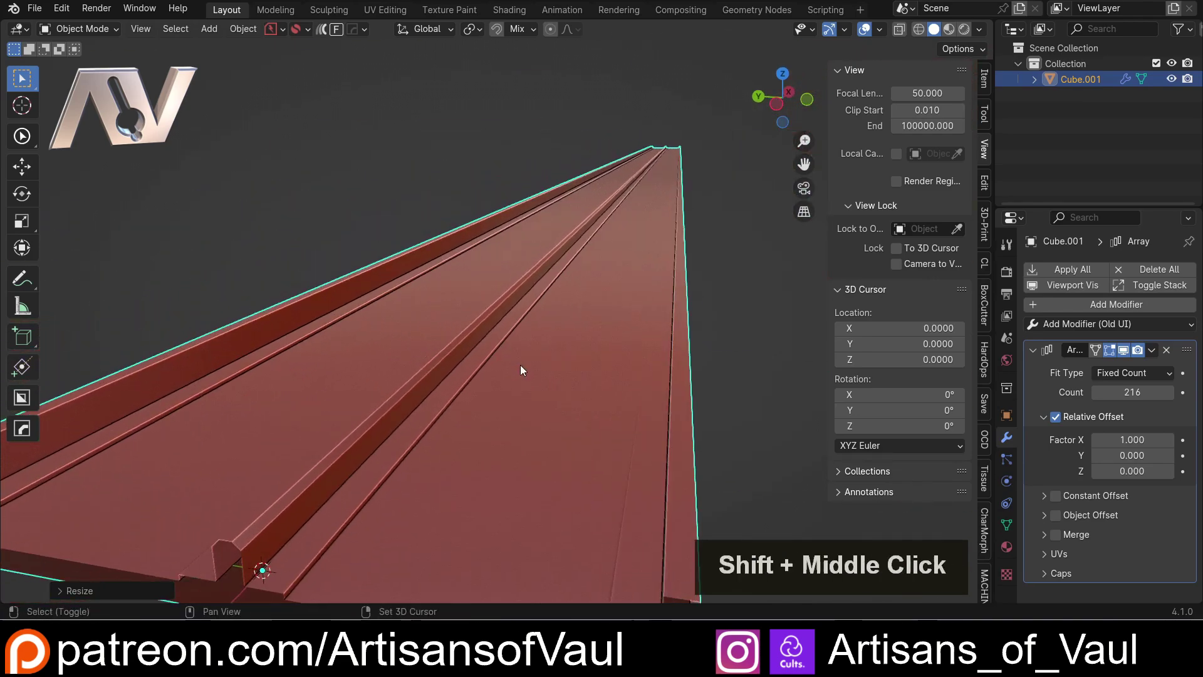
pyautogui.scroll(-3)
pyautogui.middleClick(411, 437)
pyautogui.middleClick(331, 459)
pyautogui.scroll(3)
pyautogui.click(556, 331)
pyautogui.scroll(-3)
pyautogui.click(1009, 579)
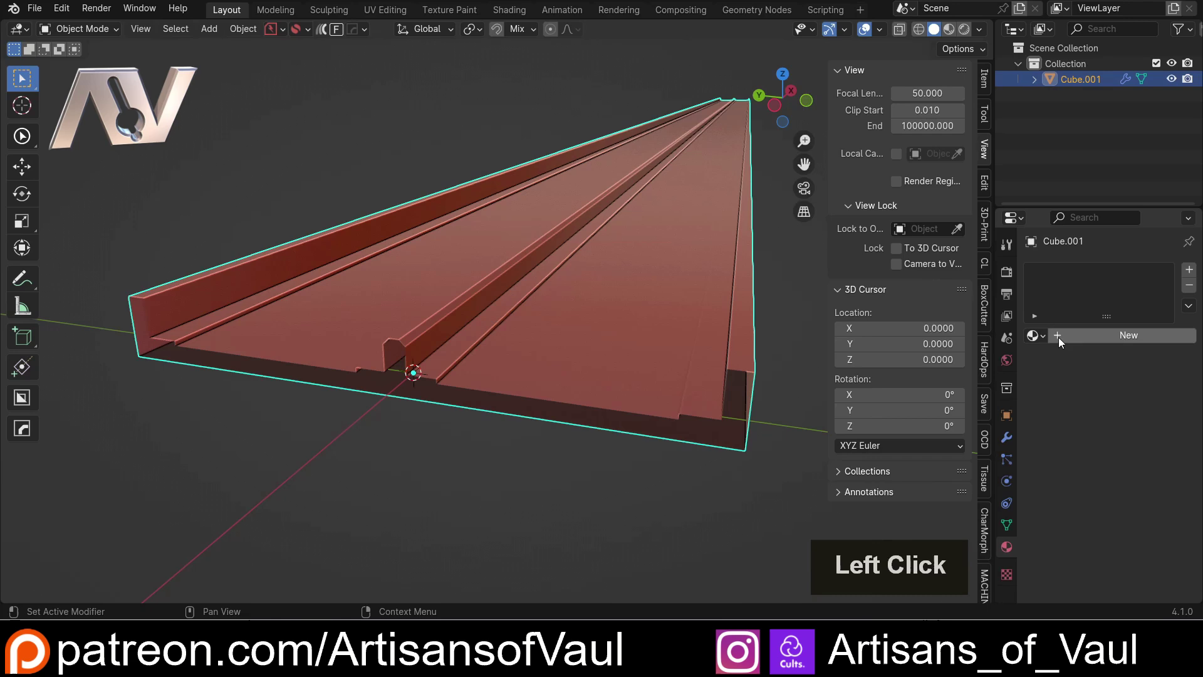
# Create a material for the road and add a second material slot
pyautogui.click(1036, 385)
pyautogui.click(1037, 447)
pyautogui.click(1143, 461)
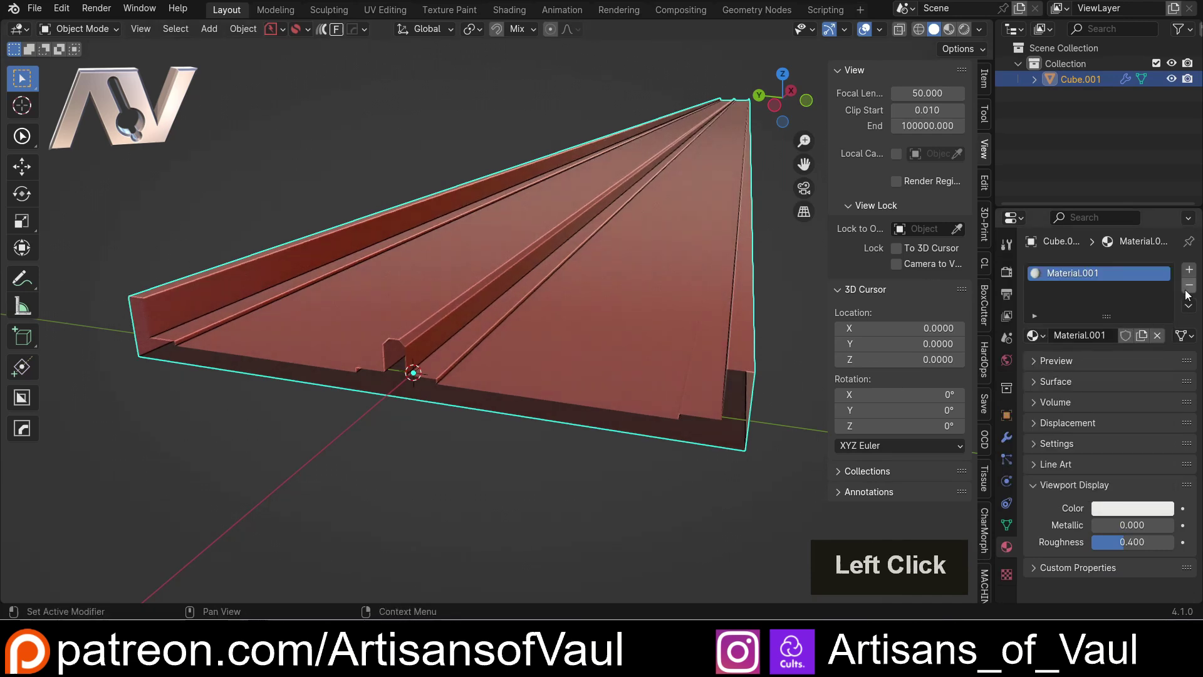
pyautogui.click(1193, 273)
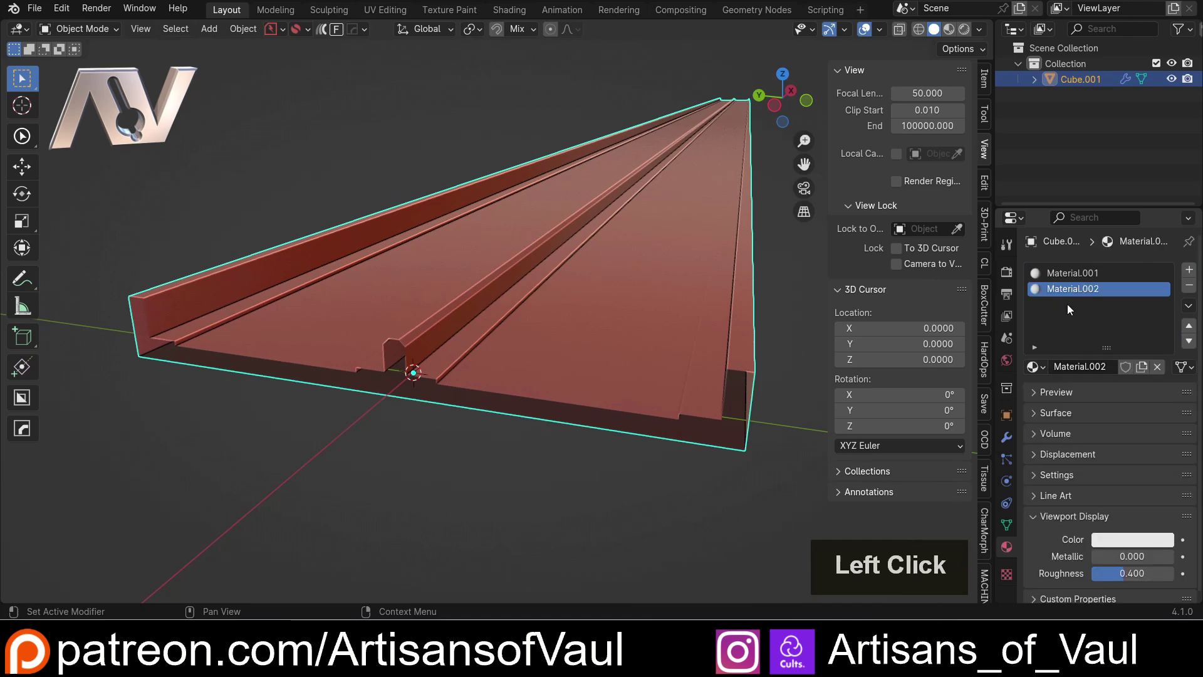
# Name the new material Tarmac and start darkening its Base Color toward black
pyautogui.press('a')
pyautogui.press('r')
pyautogui.press('m')
pyautogui.press('a')
pyautogui.press('c')
pyautogui.press('Return')
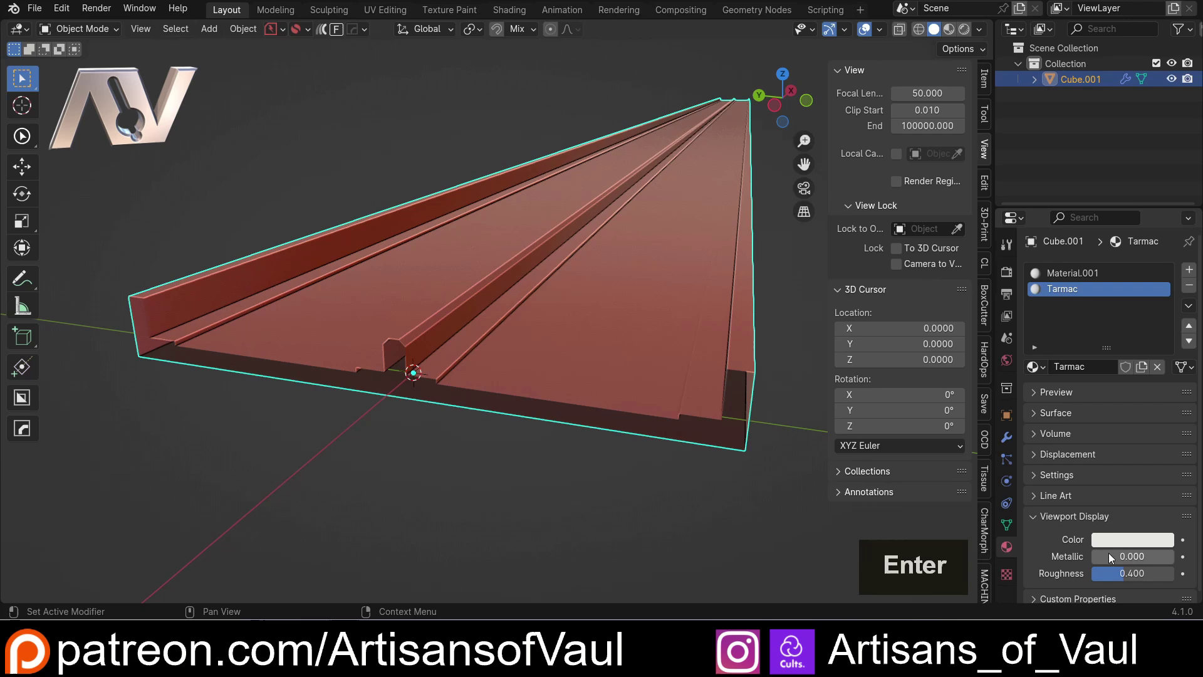
pyautogui.click(1119, 542)
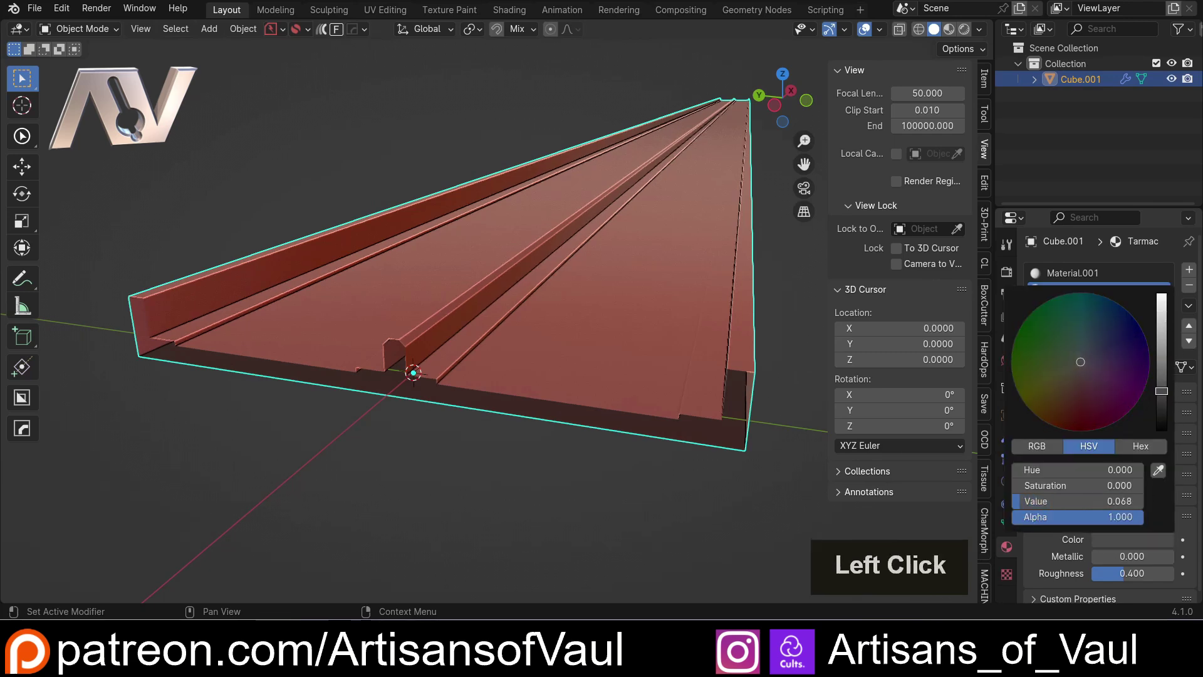
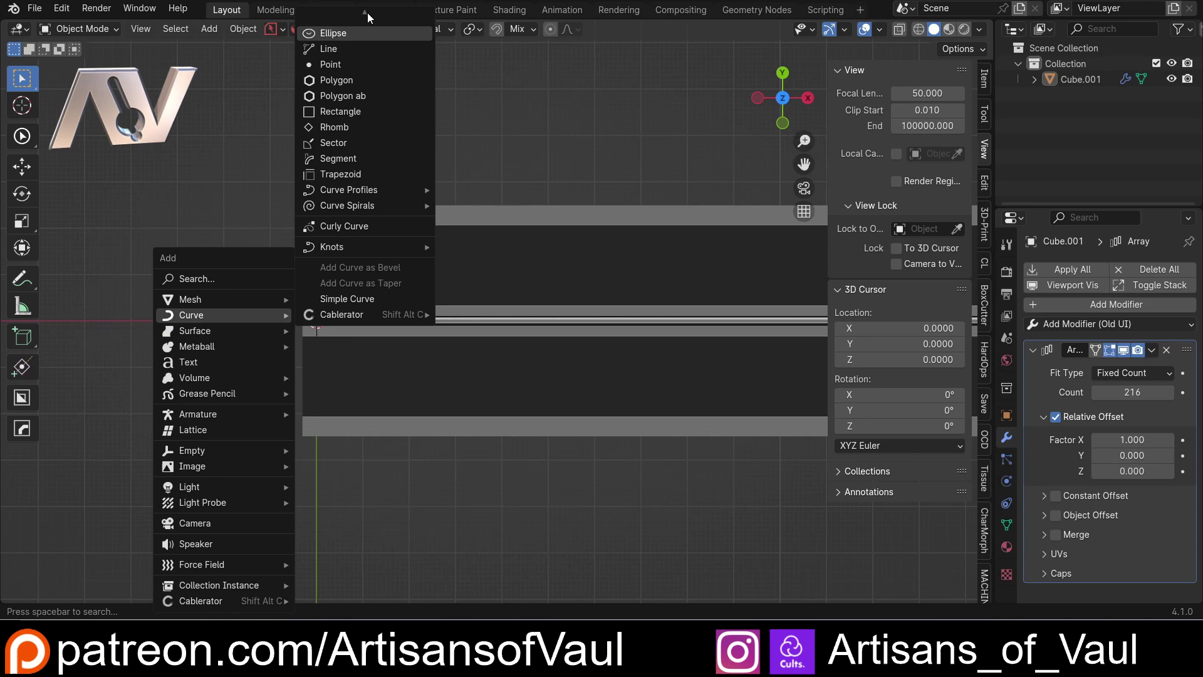
# Add a new Bézier curve beside the road and enter Edit Mode on its control points
pyautogui.click(358, 42)
pyautogui.scroll(3)
pyautogui.middleClick(269, 330)
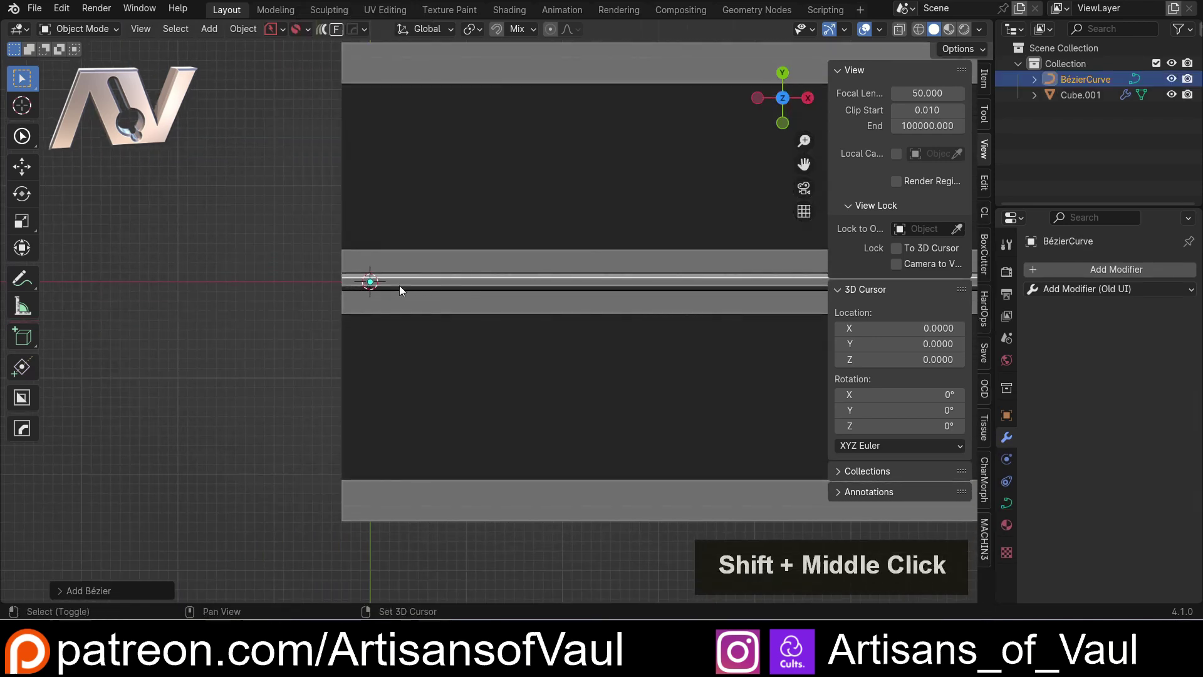
pyautogui.press('shift+z')
pyautogui.scroll(3)
pyautogui.press('Tab')
pyautogui.middleClick(207, 260)
# Select a curve point and rotate its handle with R to bend the curve into a wave
pyautogui.click(431, 297)
pyautogui.scroll(3)
pyautogui.middleClick(401, 263)
pyautogui.press('r')
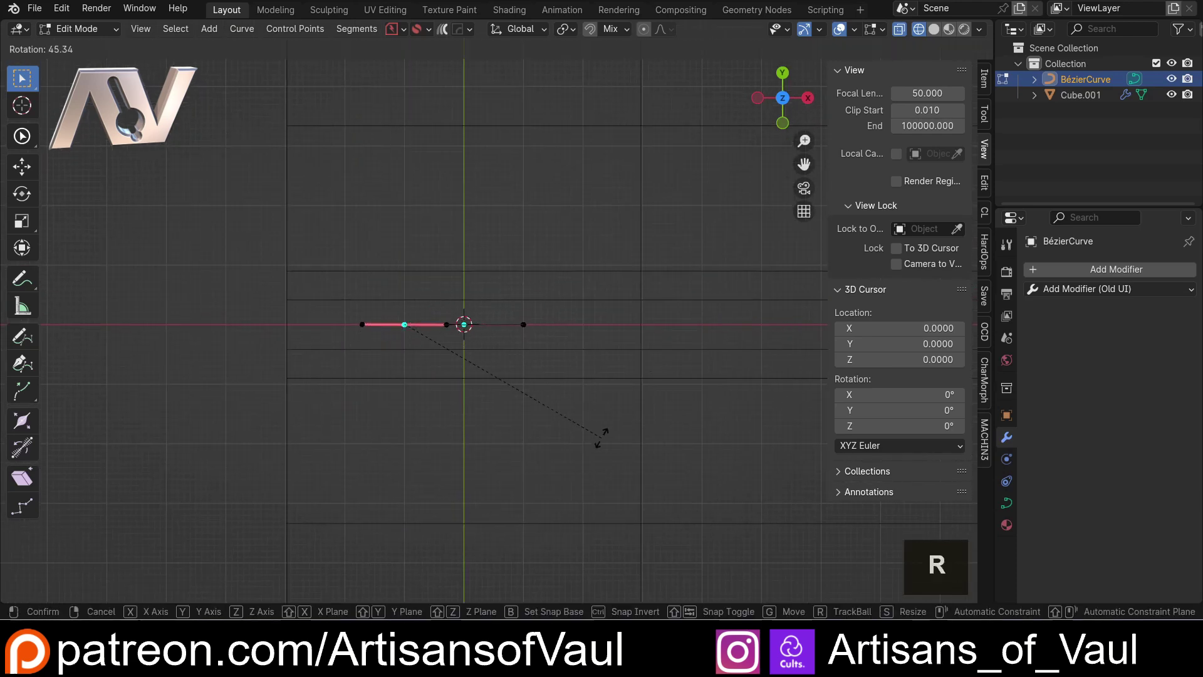
pyautogui.click(602, 433)
pyautogui.doubleClick(581, 362)
pyautogui.scroll(-3)
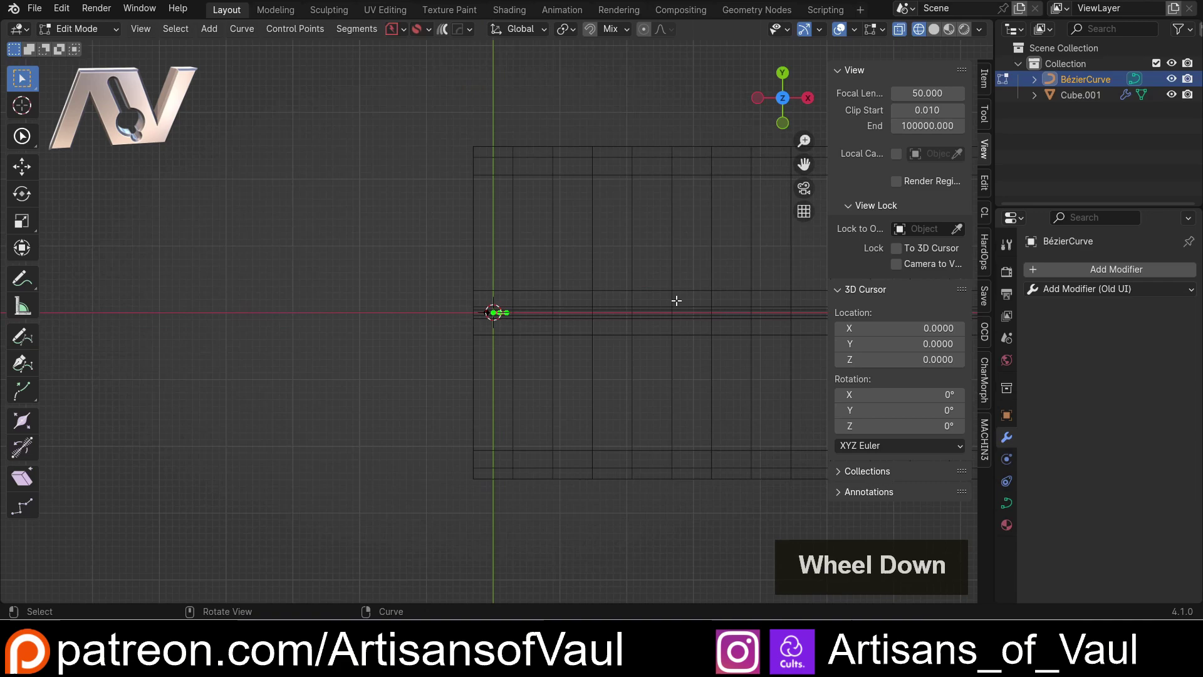
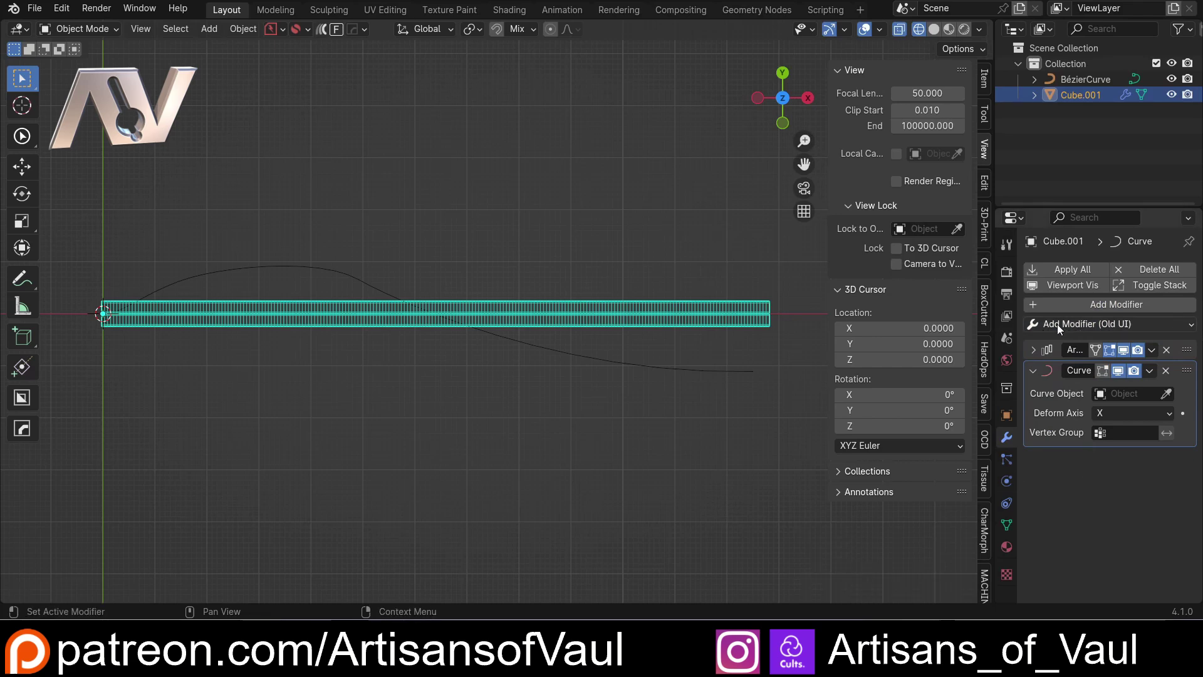
# Add a Curve deform modifier to the road (Cube.001) from the modifier list
pyautogui.click(1096, 306)
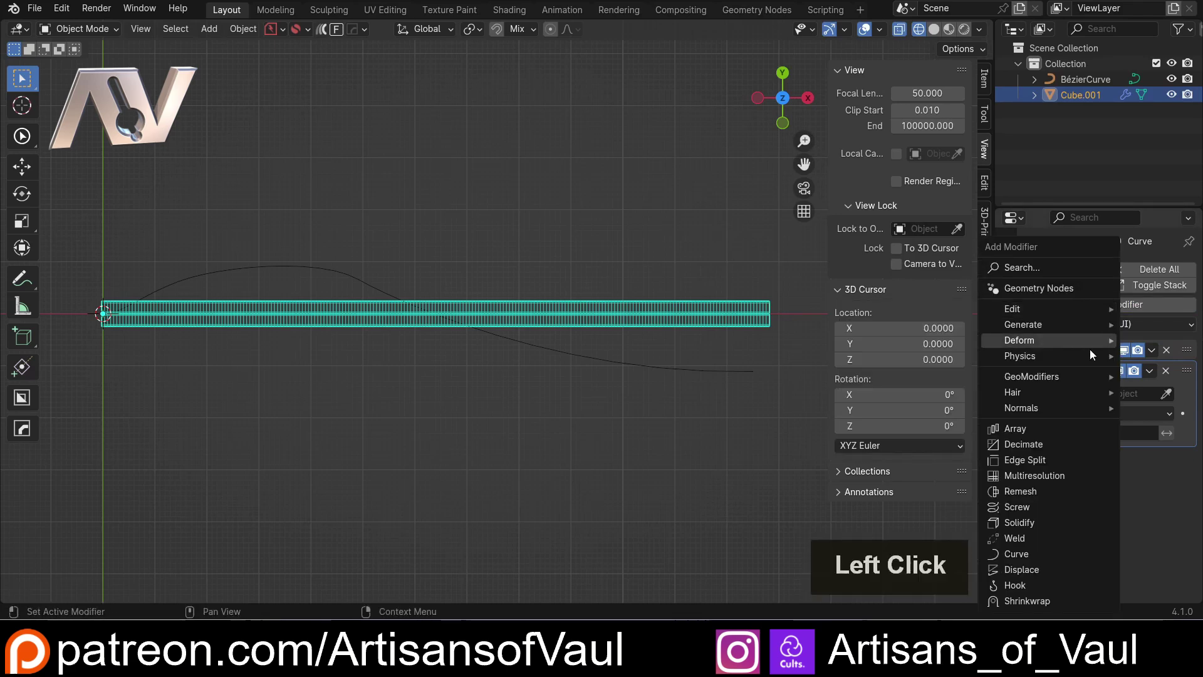
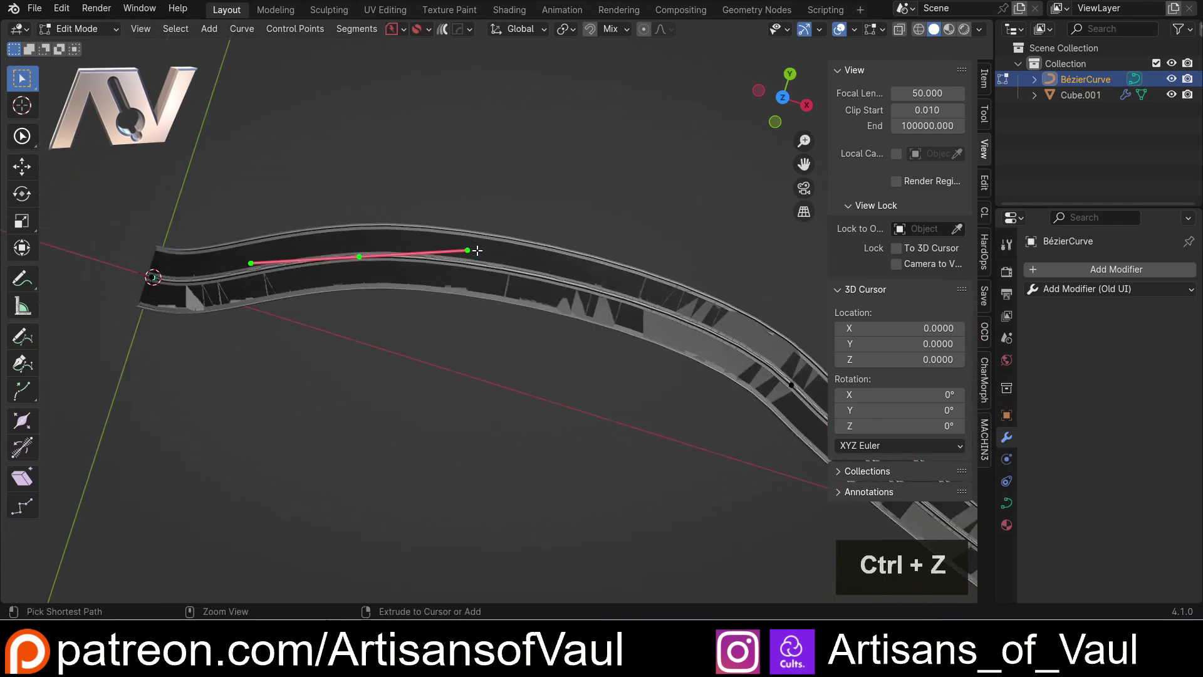
# Target the Curve modifier at BézierCurve, leave Edit Mode and select the bent road to inspect it
pyautogui.click(774, 122)
pyautogui.scroll(-3)
pyautogui.middleClick(502, 268)
pyautogui.scroll(3)
pyautogui.middleClick(554, 425)
pyautogui.press('Tab')
pyautogui.scroll(-3)
pyautogui.middleClick(471, 253)
pyautogui.click(498, 332)
pyautogui.scroll(-3)
pyautogui.middleClick(498, 325)
pyautogui.scroll(3)
pyautogui.middleClick(496, 338)
pyautogui.click(791, 81)
# Orbit around the bent road, view it straight from the front, then select the Bézier curve
pyautogui.scroll(-3)
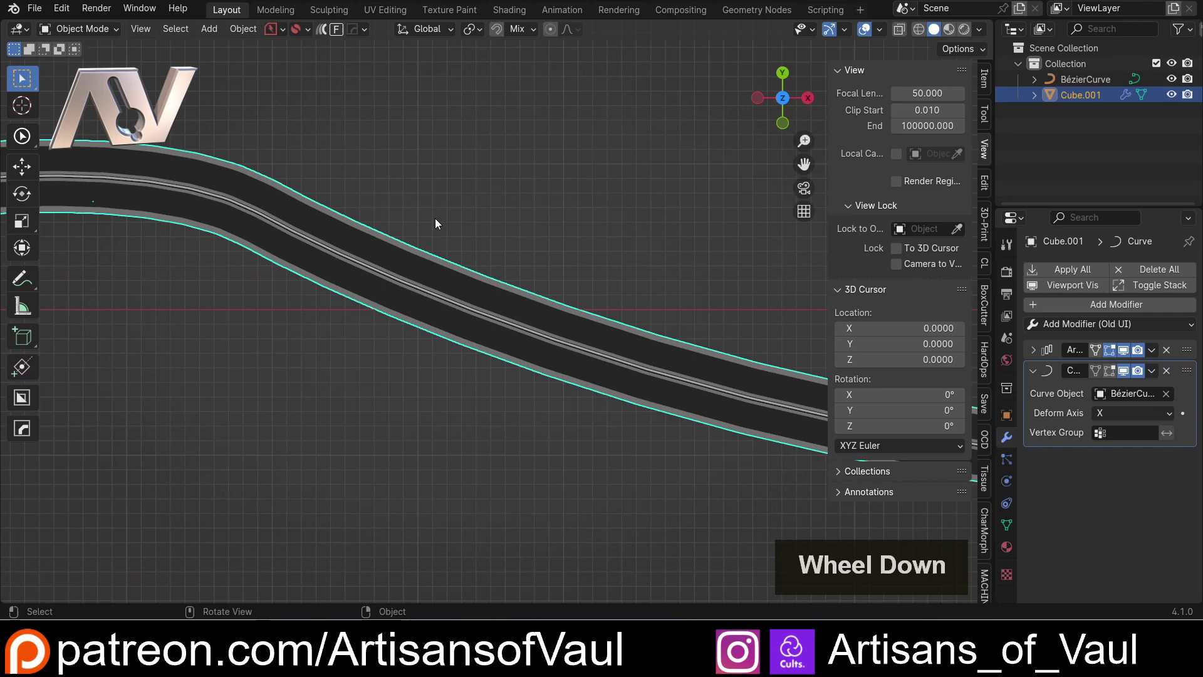
pyautogui.scroll(-3)
pyautogui.middleClick(253, 284)
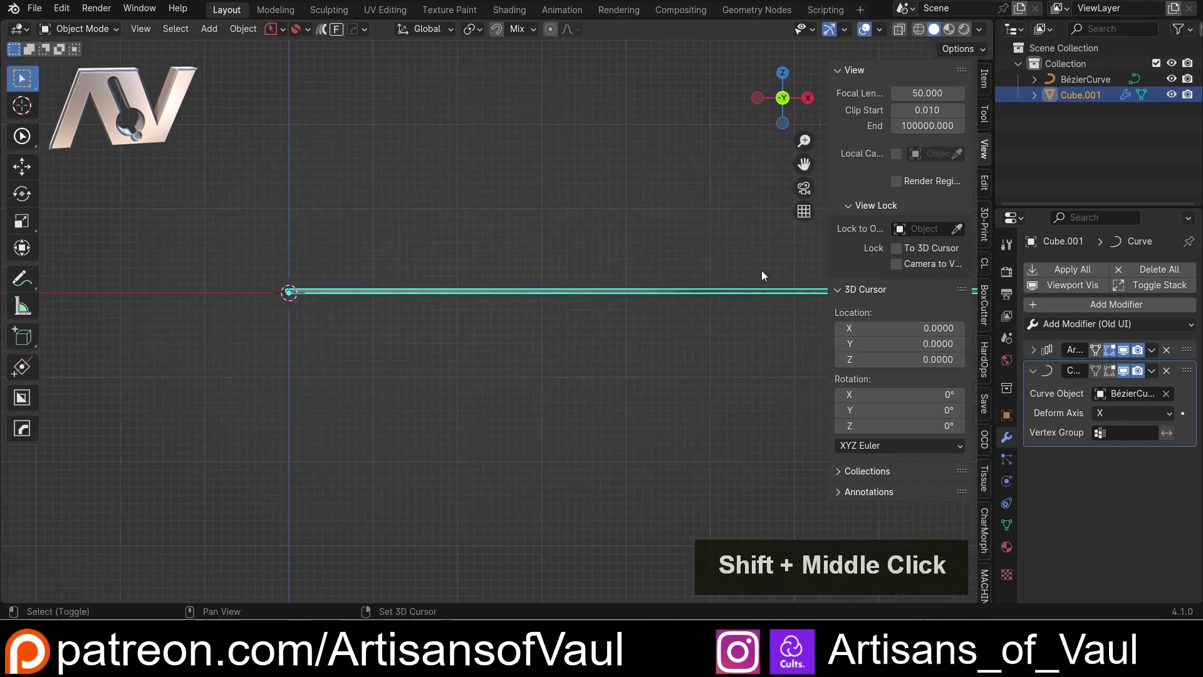
pyautogui.middleClick(641, 265)
pyautogui.scroll(-3)
pyautogui.middleClick(306, 250)
pyautogui.scroll(3)
pyautogui.middleClick(227, 271)
pyautogui.scroll(3)
pyautogui.click(445, 286)
pyautogui.middleClick(354, 259)
pyautogui.scroll(3)
pyautogui.press('Escape')
pyautogui.click(1086, 89)
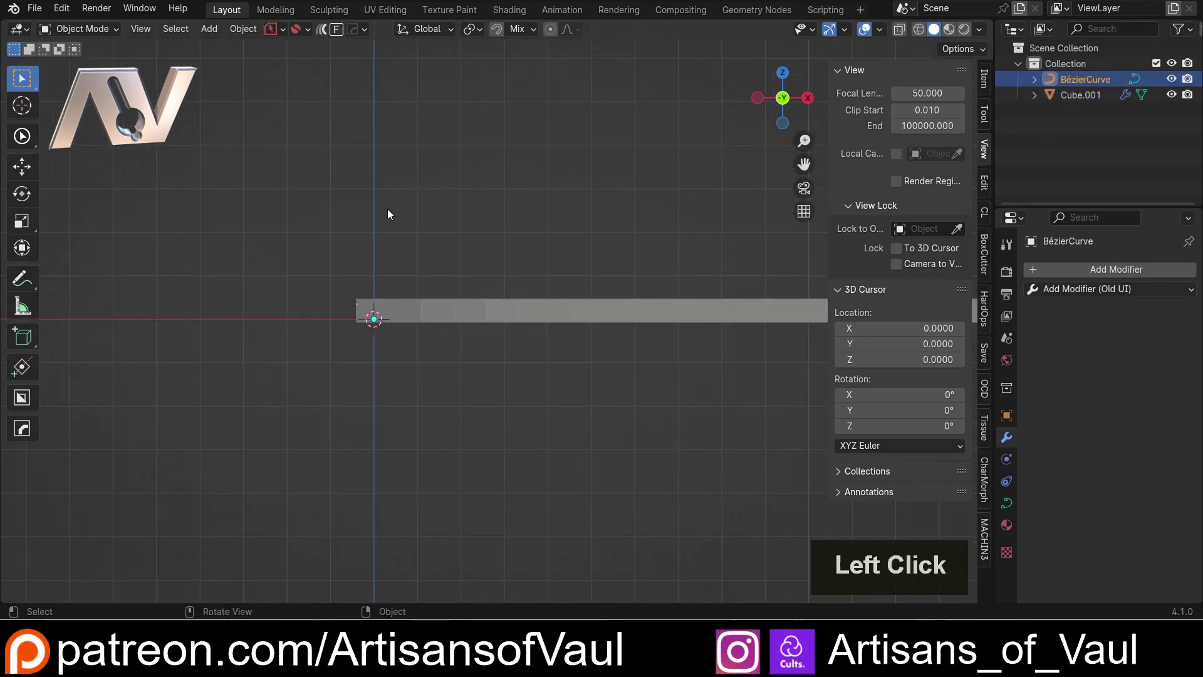
# Rename the first Bézier curve to Horizontal
pyautogui.press('F2')
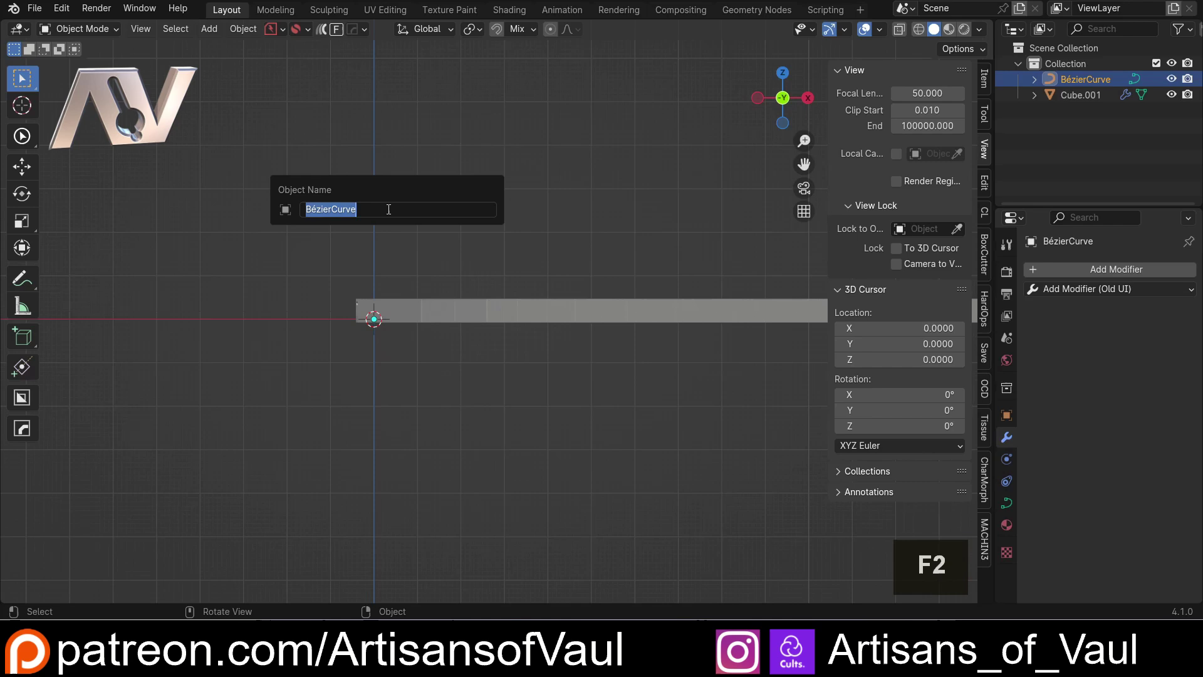
pyautogui.press('o')
pyautogui.press('z')
pyautogui.press('a')
pyautogui.press('Return')
pyautogui.click(523, 208)
pyautogui.middleClick(501, 208)
# Add a second Bézier curve, name it Vertical and enter Edit Mode on it
pyautogui.press('shift+a')
pyautogui.click(475, 223)
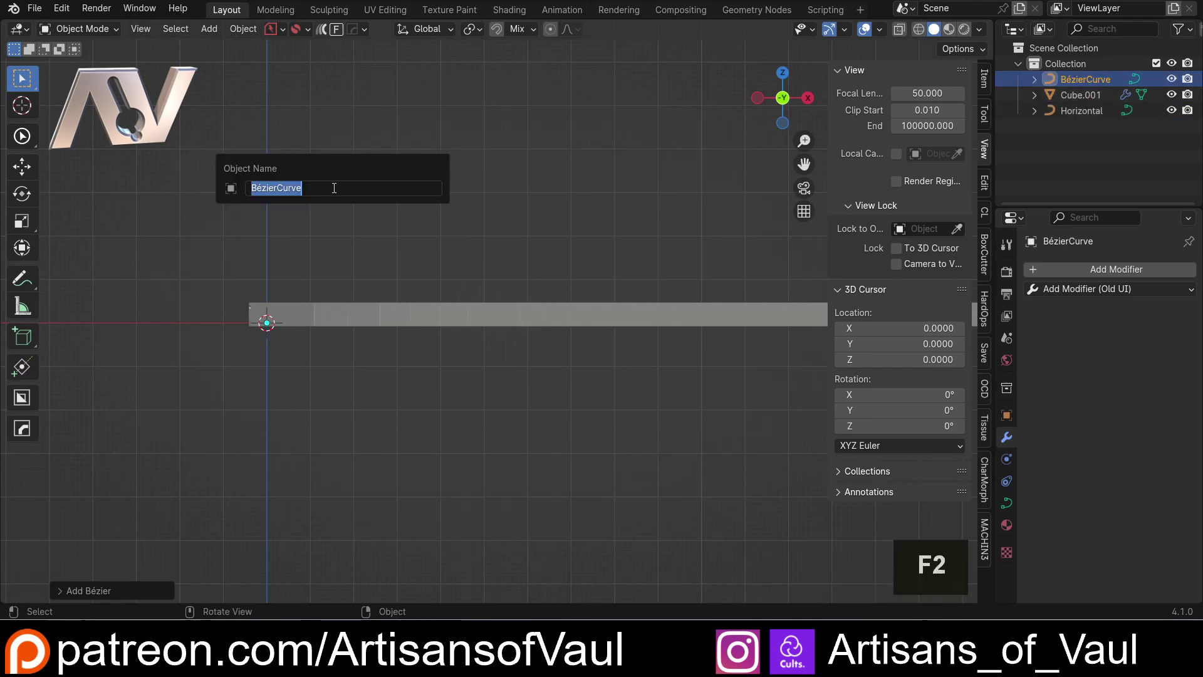
pyautogui.press('e')
pyautogui.press('r')
pyautogui.press('t')
pyautogui.press('i')
pyautogui.press('c')
pyautogui.press('l')
pyautogui.press('Return')
pyautogui.press('shift+z')
pyautogui.middleClick(338, 274)
# View the Vertical curve straight on and scale its handles along Y to lengthen them
pyautogui.scroll(3)
pyautogui.click(580, 321)
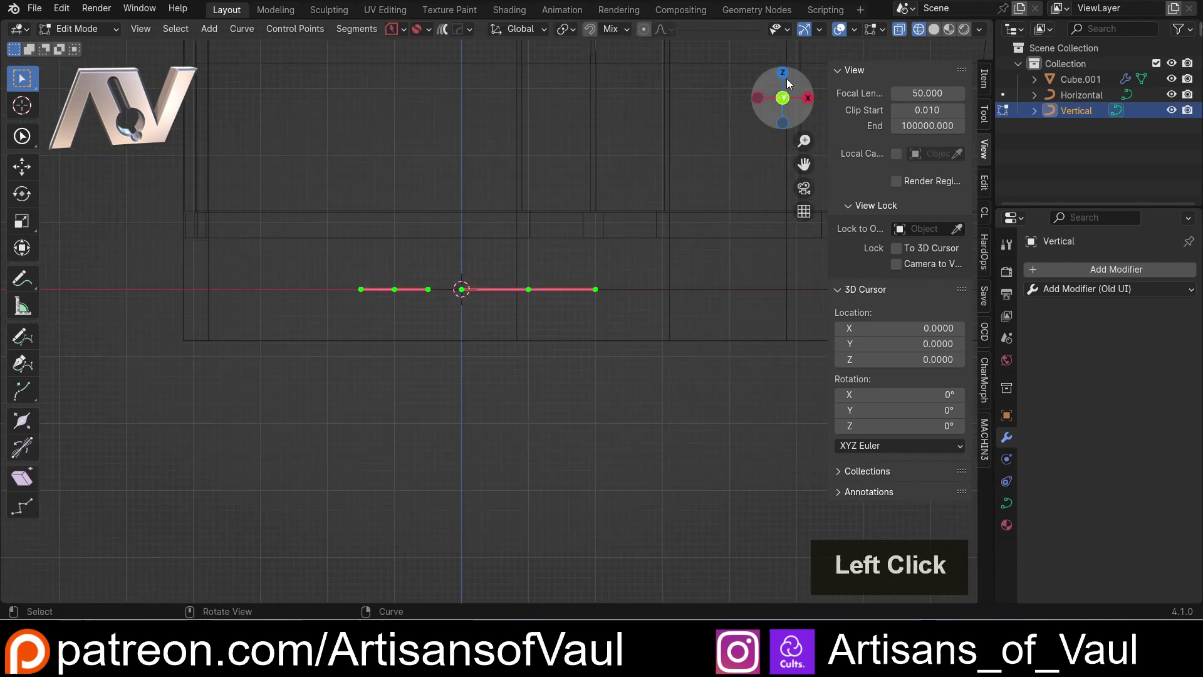
pyautogui.scroll(-3)
pyautogui.scroll(3)
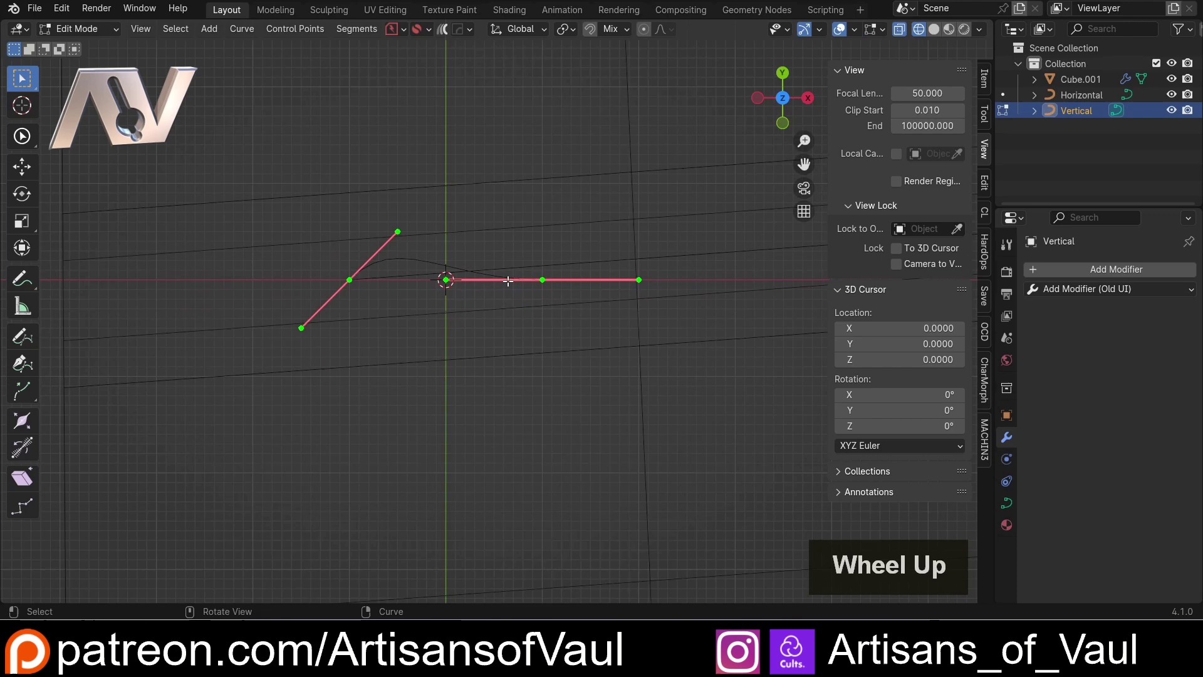
pyautogui.press('s')
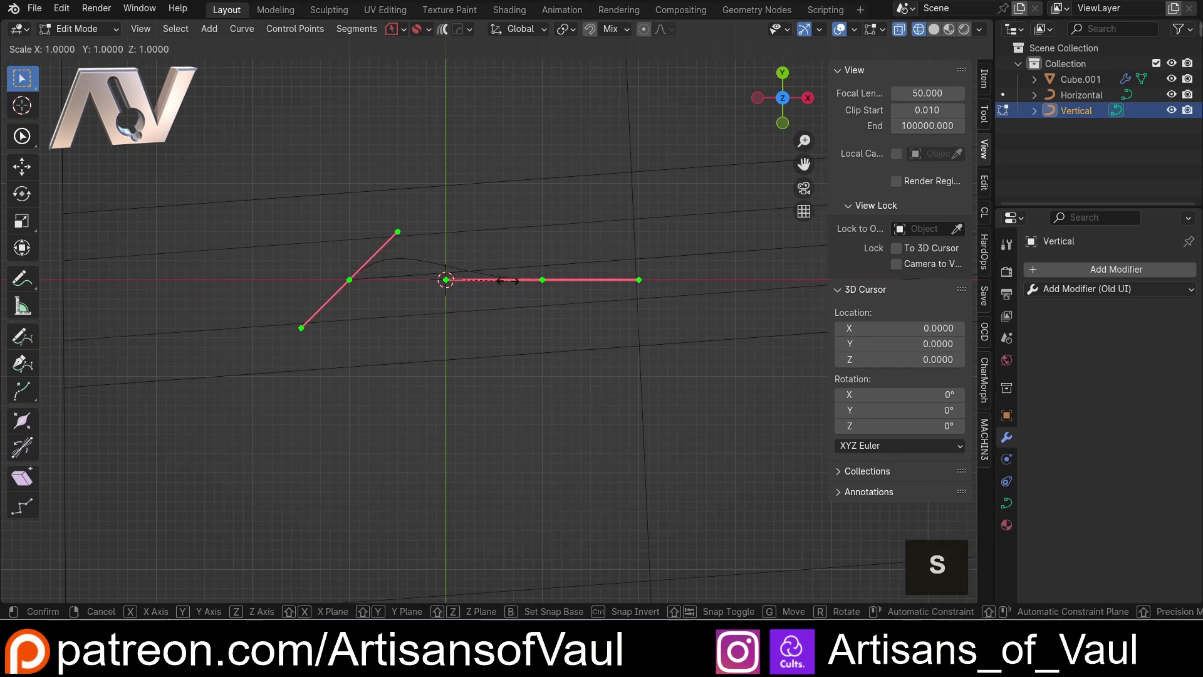
pyautogui.press('y')
pyautogui.press('Return')
pyautogui.click(785, 121)
pyautogui.scroll(-3)
pyautogui.middleClick(442, 304)
pyautogui.click(379, 302)
pyautogui.scroll(-3)
pyautogui.middleClick(516, 310)
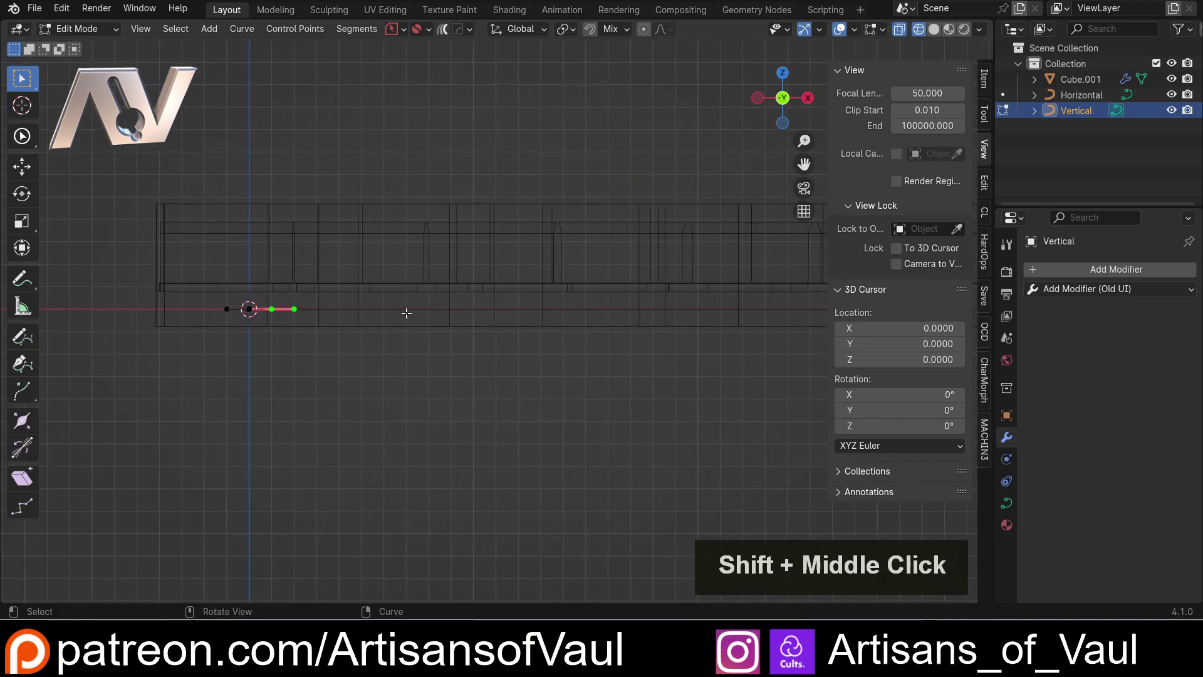
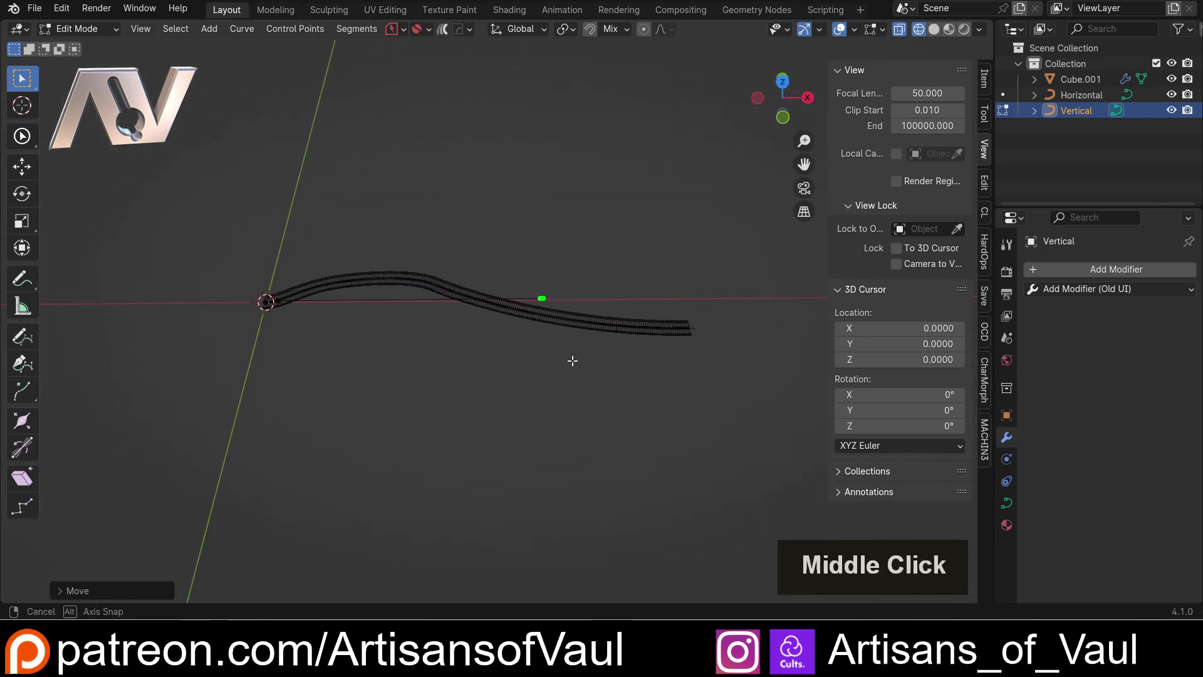
# Select the curve's end point, extrude a new control point along the road and scale its handles
pyautogui.click(792, 109)
pyautogui.scroll(3)
pyautogui.middleClick(512, 269)
pyautogui.middleClick(639, 346)
pyautogui.scroll(3)
pyautogui.middleClick(431, 325)
pyautogui.press('e')
pyautogui.click(760, 415)
pyautogui.press('s')
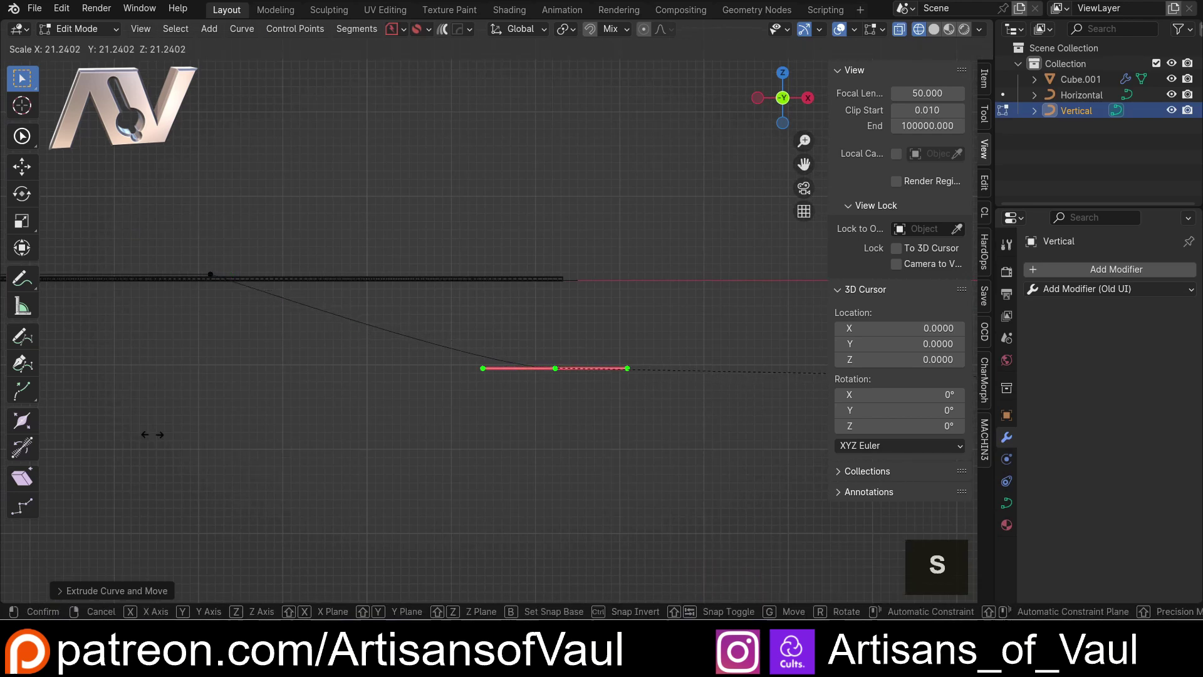
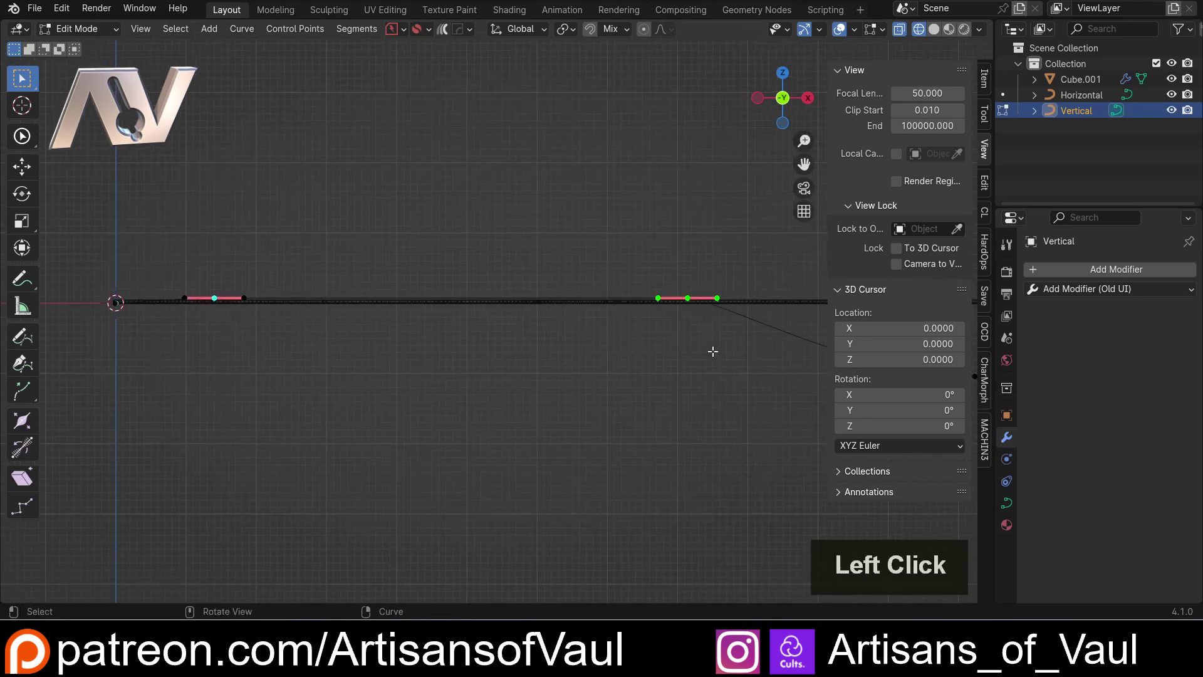
# Move curve points along Z to raise one part and lower the far end, then leave Edit Mode
pyautogui.press('g')
pyautogui.press('z')
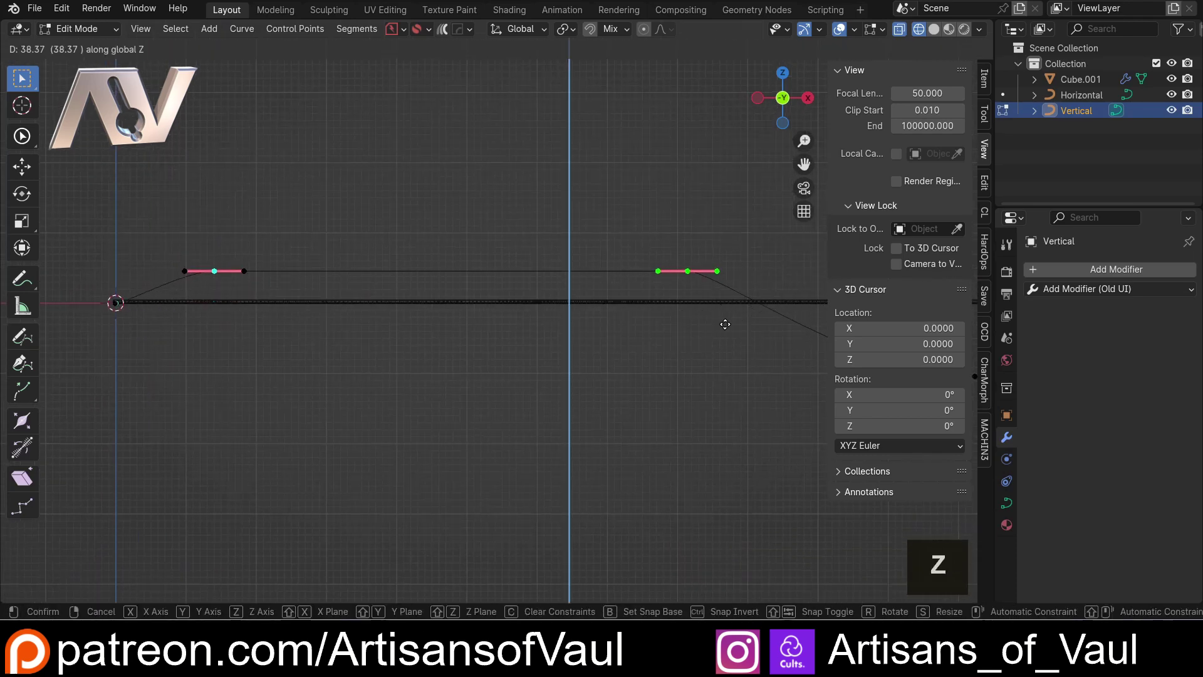
pyautogui.click(725, 322)
pyautogui.scroll(-3)
pyautogui.middleClick(702, 321)
pyautogui.scroll(3)
pyautogui.press('Tab')
pyautogui.click(647, 317)
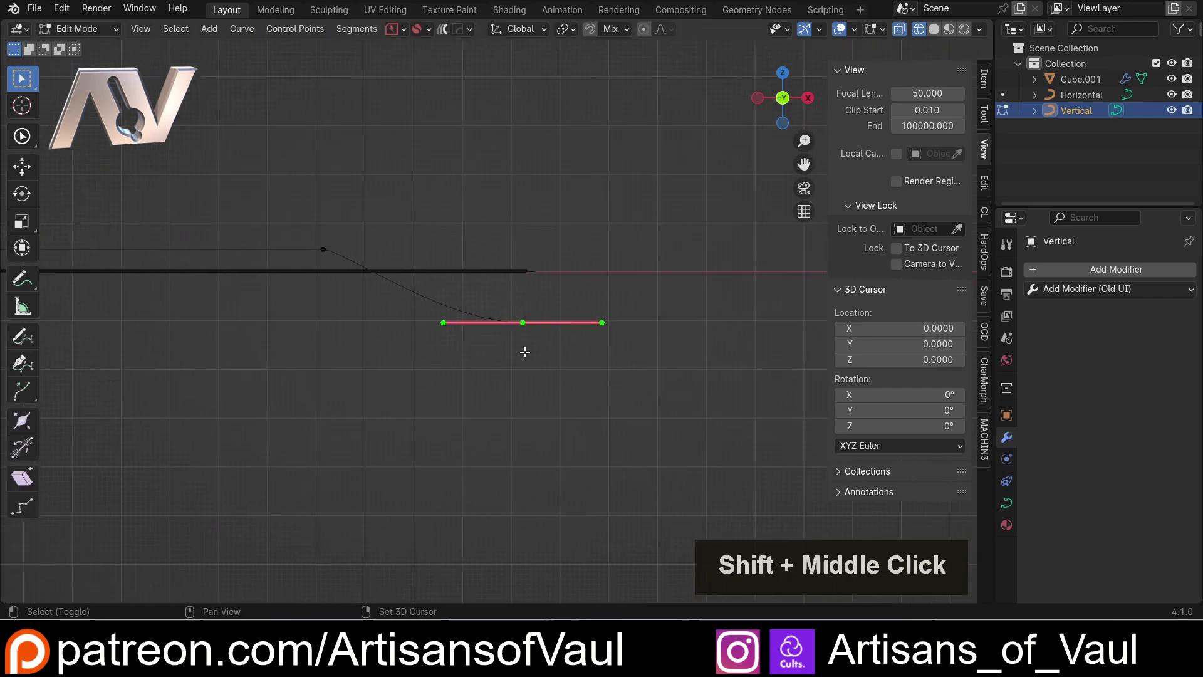
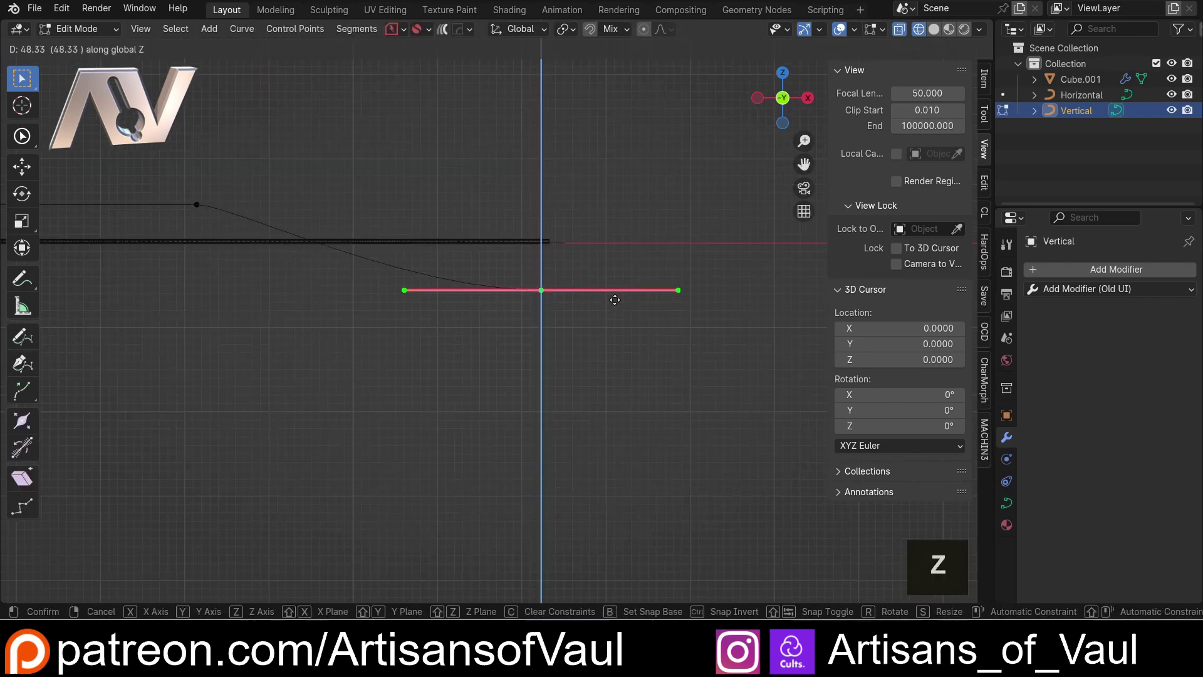
pyautogui.click(616, 294)
pyautogui.press('Tab')
# Select the road object again, inspect it from several angles and bring up the Add Modifier list
pyautogui.scroll(-3)
pyautogui.scroll(3)
pyautogui.click(326, 311)
pyautogui.middleClick(615, 333)
pyautogui.scroll(-3)
pyautogui.middleClick(202, 280)
pyautogui.scroll(3)
pyautogui.middleClick(347, 296)
pyautogui.press('shift+z')
pyautogui.middleClick(382, 341)
pyautogui.scroll(3)
pyautogui.middleClick(368, 337)
pyautogui.click(467, 299)
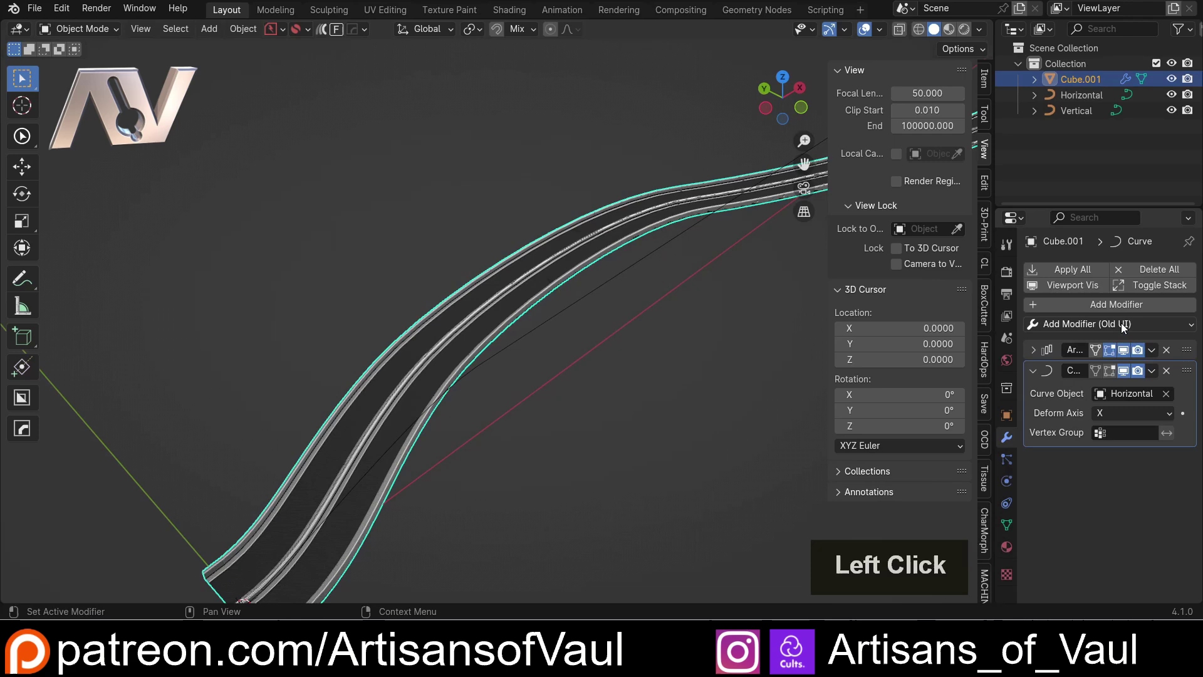
# Add a second Curve modifier to the road targeting the Vertical curve so it rises and dips
pyautogui.click(1119, 326)
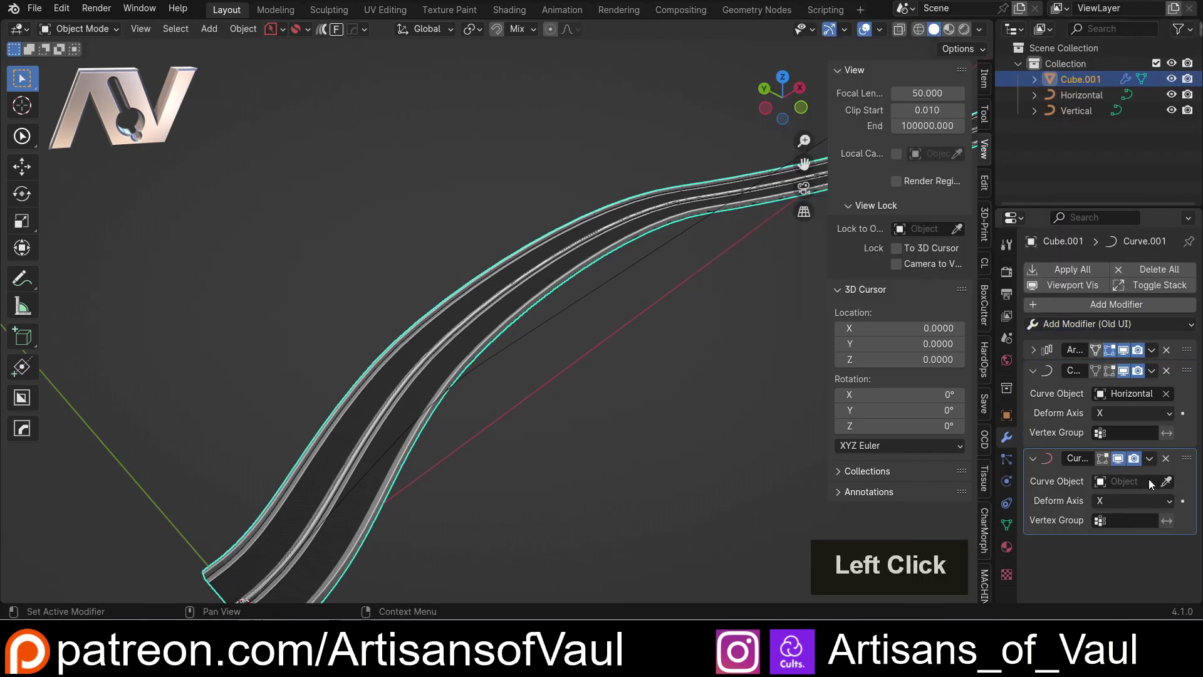
pyautogui.middleClick(649, 346)
pyautogui.click(1168, 482)
pyautogui.scroll(-3)
pyautogui.middleClick(538, 134)
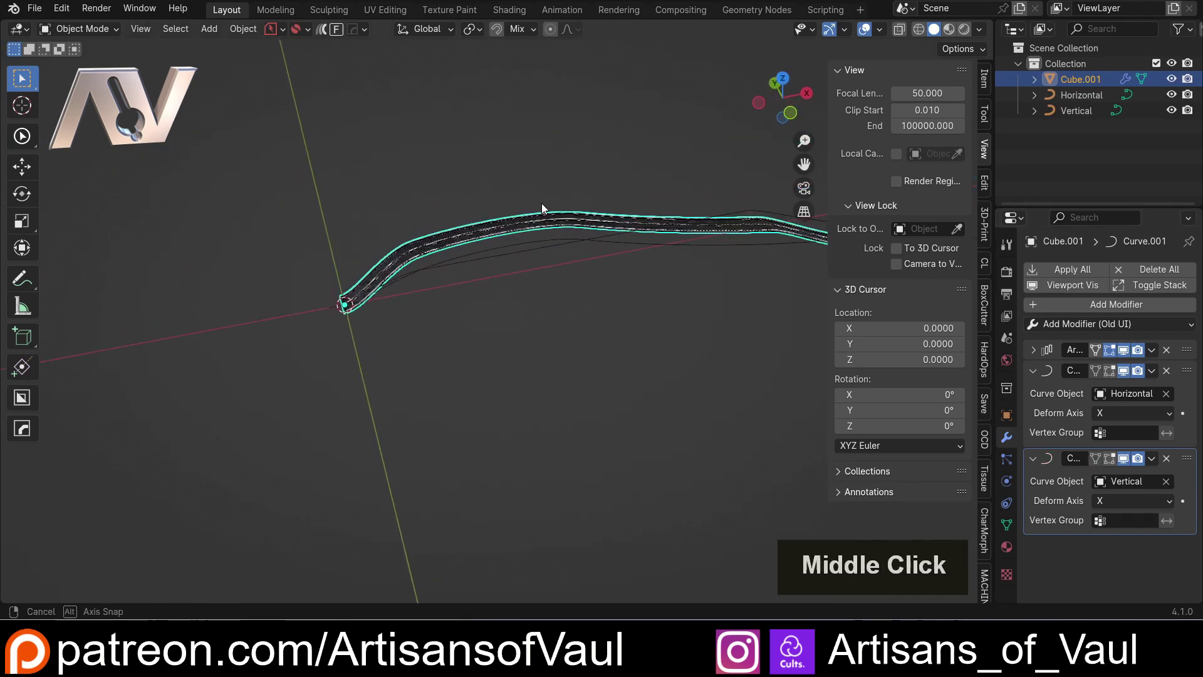
pyautogui.middleClick(556, 235)
pyautogui.scroll(3)
pyautogui.middleClick(503, 231)
pyautogui.middleClick(507, 254)
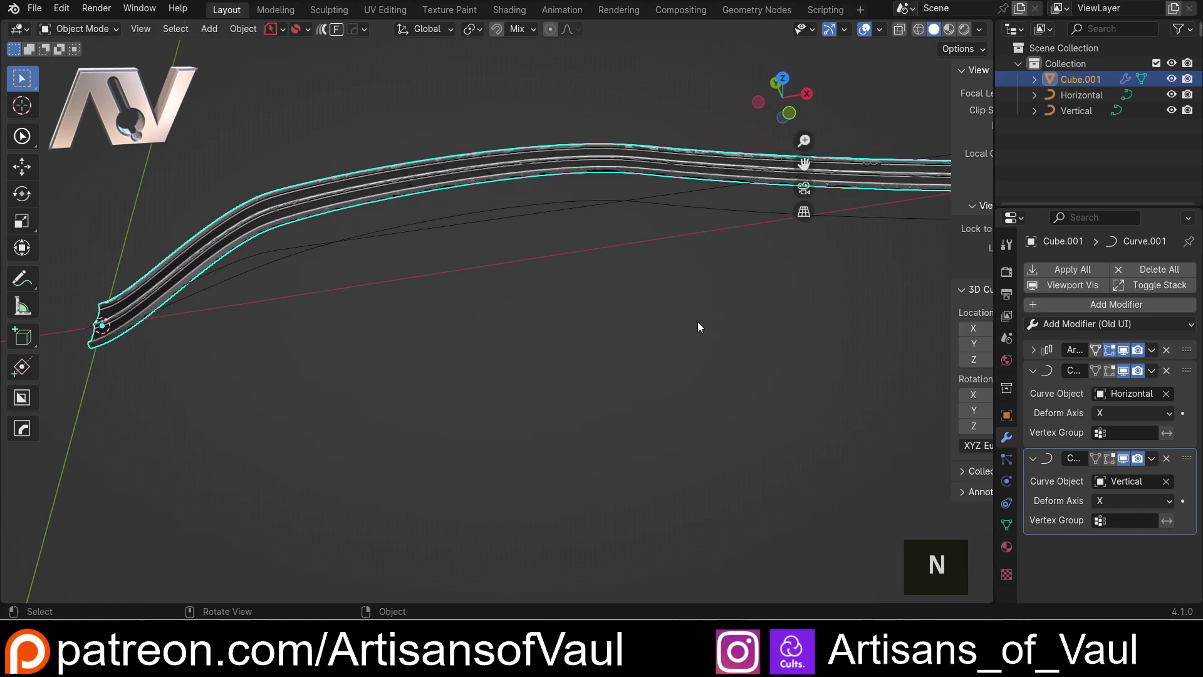
# Orbit along the doubly deformed road and select the Horizontal curve in the Outliner
pyautogui.middleClick(537, 309)
pyautogui.middleClick(533, 332)
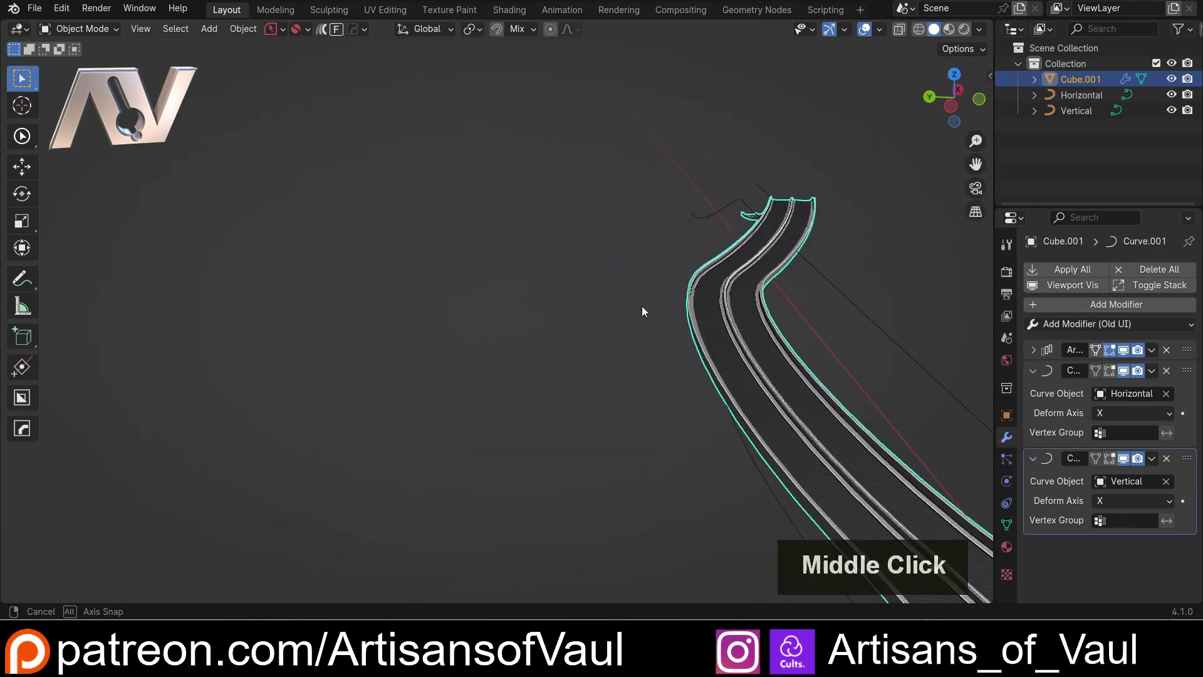
pyautogui.scroll(-3)
pyautogui.middleClick(718, 308)
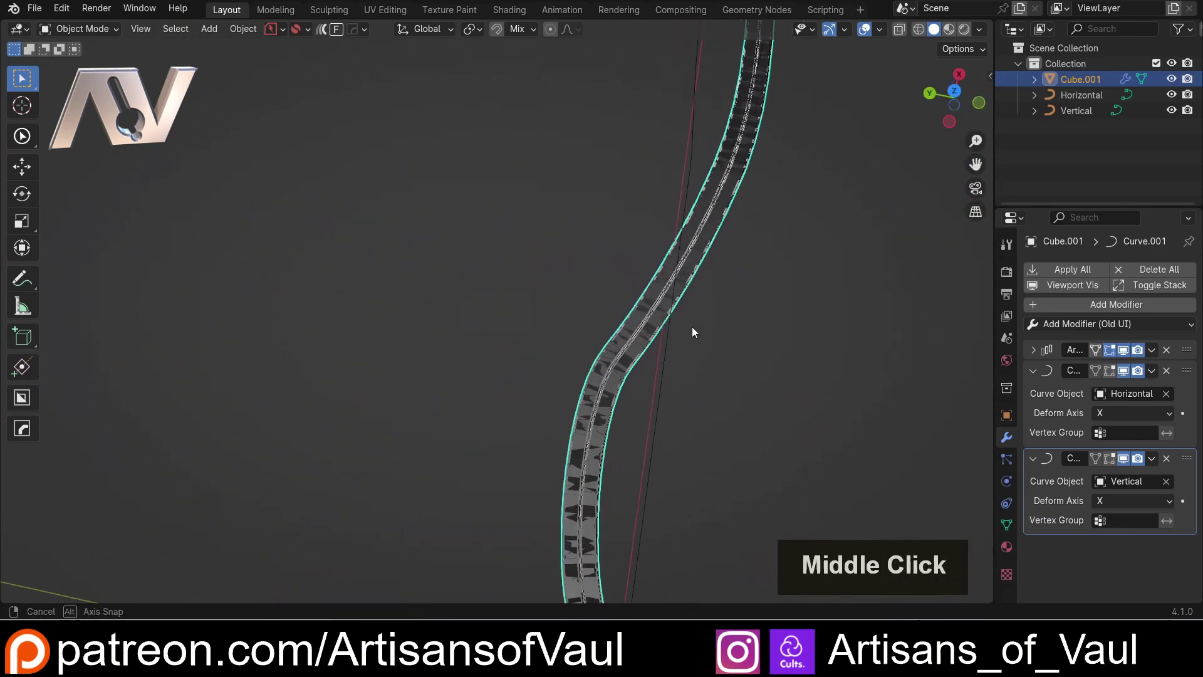
pyautogui.middleClick(606, 263)
pyautogui.middleClick(503, 251)
pyautogui.click(958, 100)
pyautogui.click(960, 101)
# Toggle wireframe and switch to top view to show the road's sideways bend along Horizontal
pyautogui.scroll(3)
pyautogui.press('shift+z')
pyautogui.scroll(-3)
pyautogui.press('shift+z')
pyautogui.click(954, 79)
pyautogui.press('shift+z')
pyautogui.scroll(-3)
pyautogui.scroll(3)
pyautogui.scroll(-3)
pyautogui.click(858, 359)
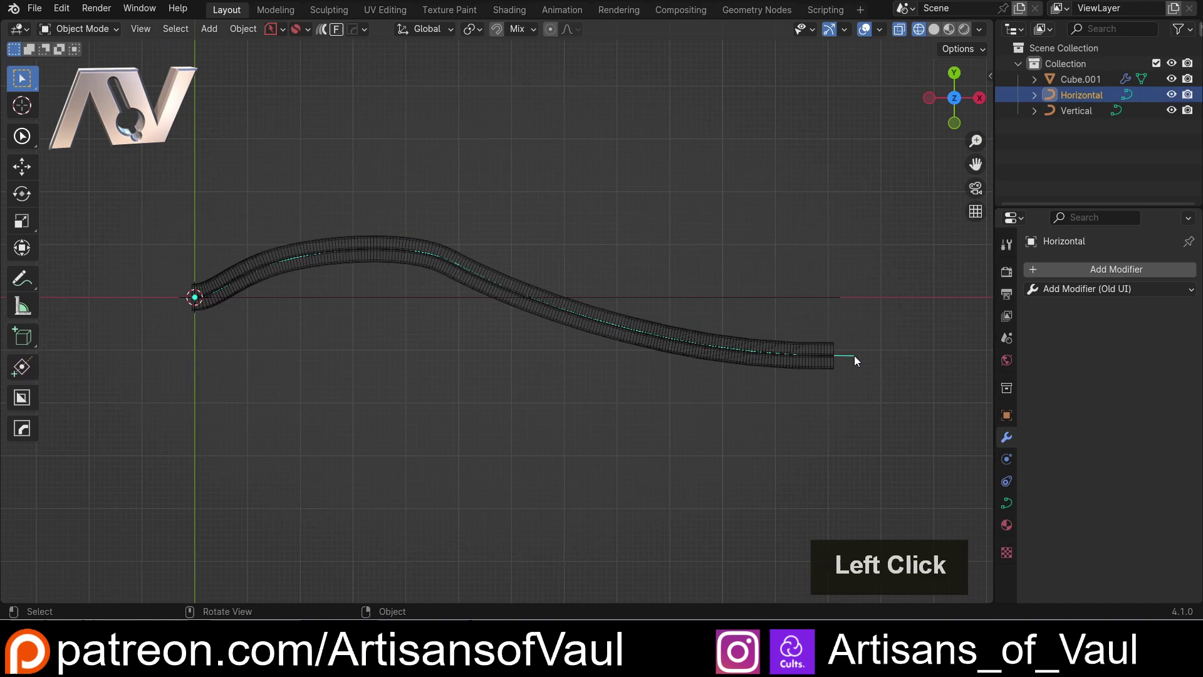
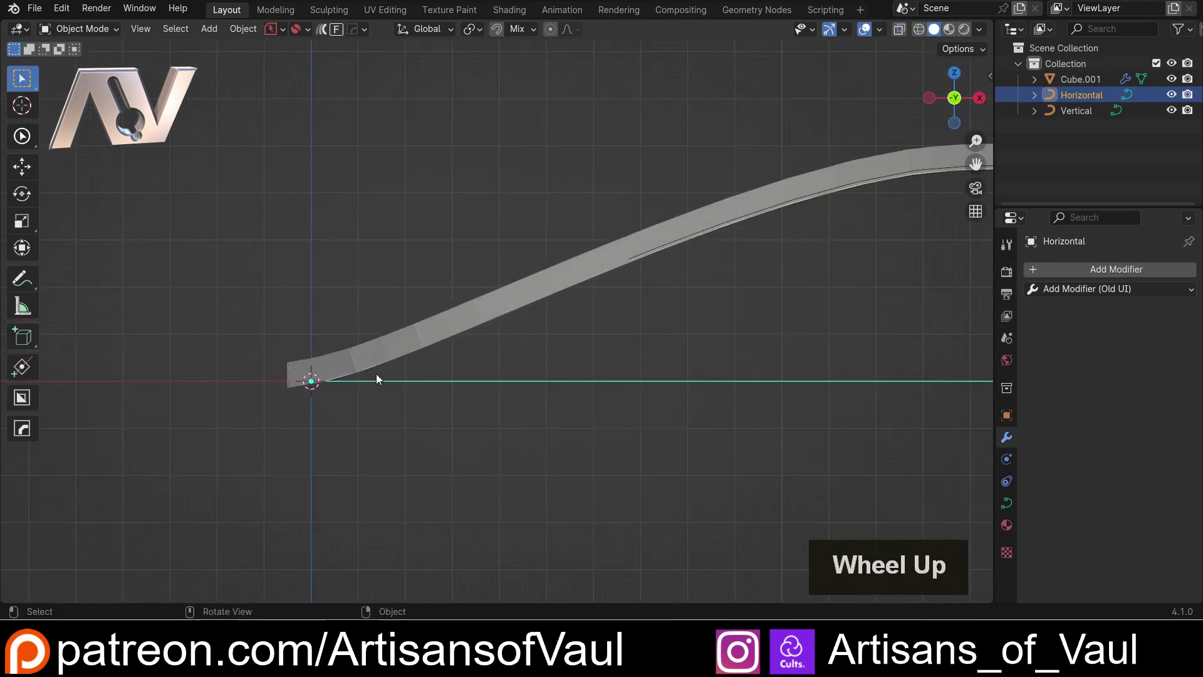
# View the road's climb from the side, orbiting to follow its height profile
pyautogui.scroll(3)
pyautogui.click(469, 337)
pyautogui.click(515, 372)
pyautogui.middleClick(516, 299)
pyautogui.scroll(-3)
pyautogui.middleClick(674, 412)
pyautogui.click(703, 396)
# Select the Vertical curve in the Outliner and orbit around it to see how it lifts the road
pyautogui.click(947, 131)
pyautogui.scroll(-3)
pyautogui.middleClick(538, 281)
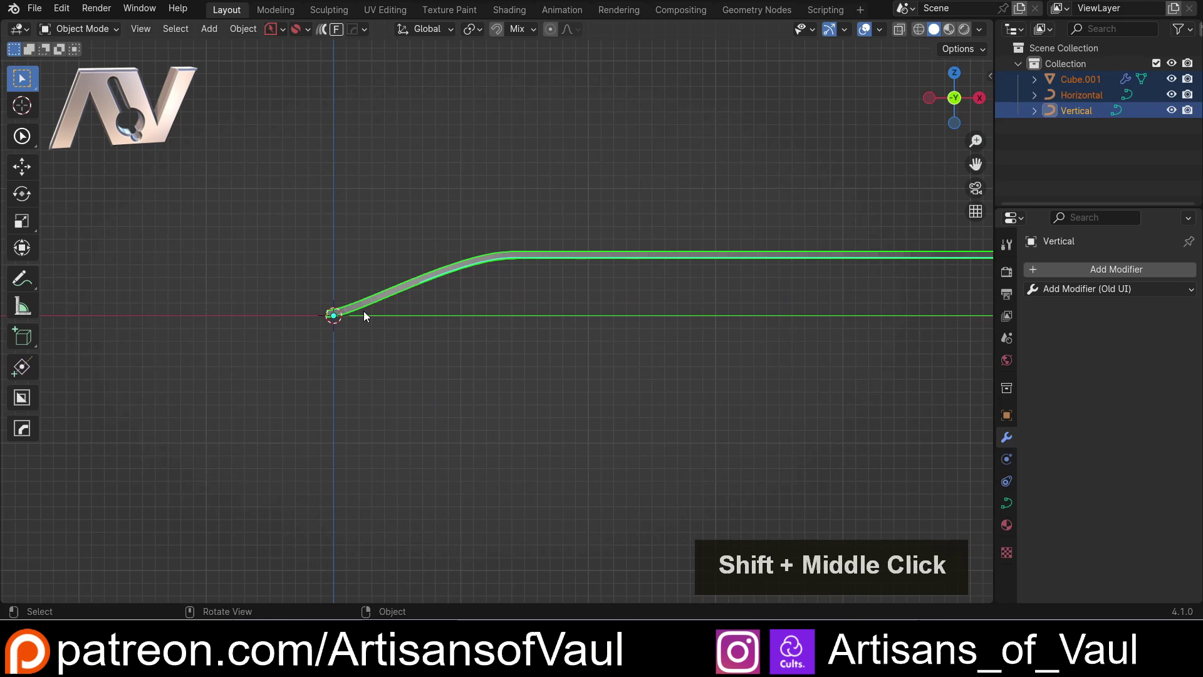
pyautogui.scroll(-3)
pyautogui.middleClick(522, 311)
pyautogui.scroll(-3)
# Toggle wireframe, return to a perspective view and reselect the Horizontal curve
pyautogui.press('shift+z')
pyautogui.middleClick(693, 350)
pyautogui.middleClick(537, 250)
pyautogui.press('shift+z')
pyautogui.scroll(3)
pyautogui.click(580, 171)
pyautogui.scroll(3)
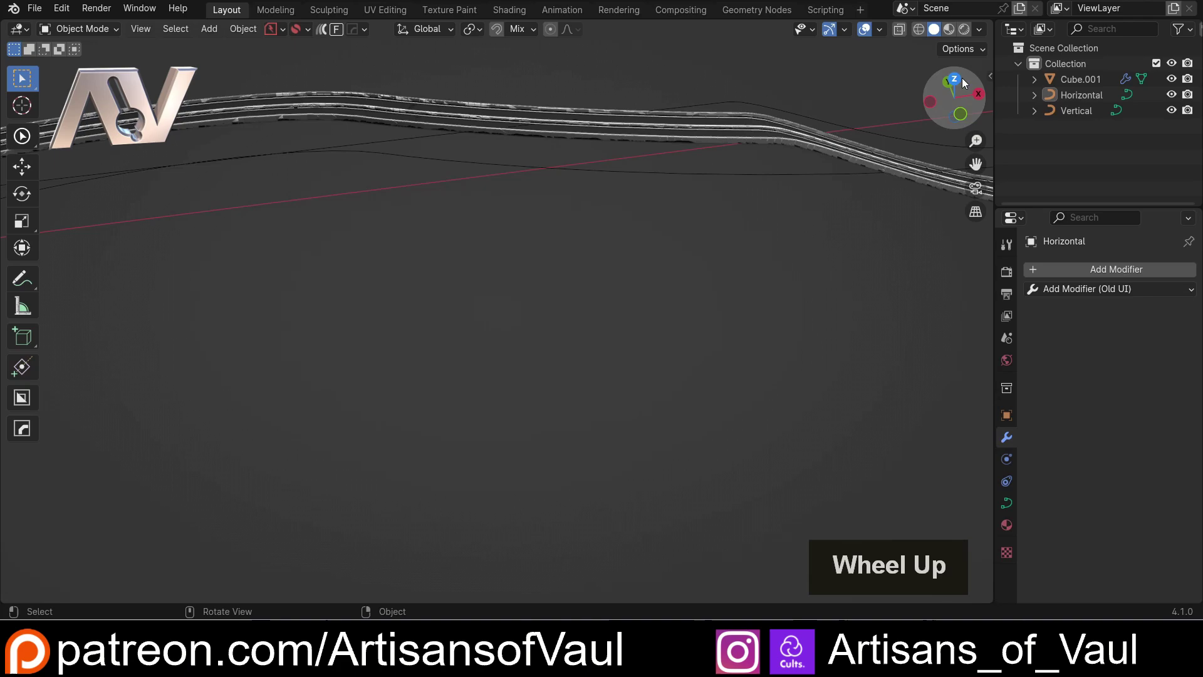
# Select the Horizontal curve and frame its middle control point in the viewport
pyautogui.click(952, 86)
pyautogui.scroll(-3)
pyautogui.click(964, 72)
pyautogui.scroll(-3)
pyautogui.scroll(3)
pyautogui.click(778, 310)
pyautogui.scroll(3)
# In Edit Mode rotate and scale the middle point's handles into a sharper S-bend, then reselect the road
pyautogui.press('Tab')
pyautogui.middleClick(525, 223)
pyautogui.scroll(-3)
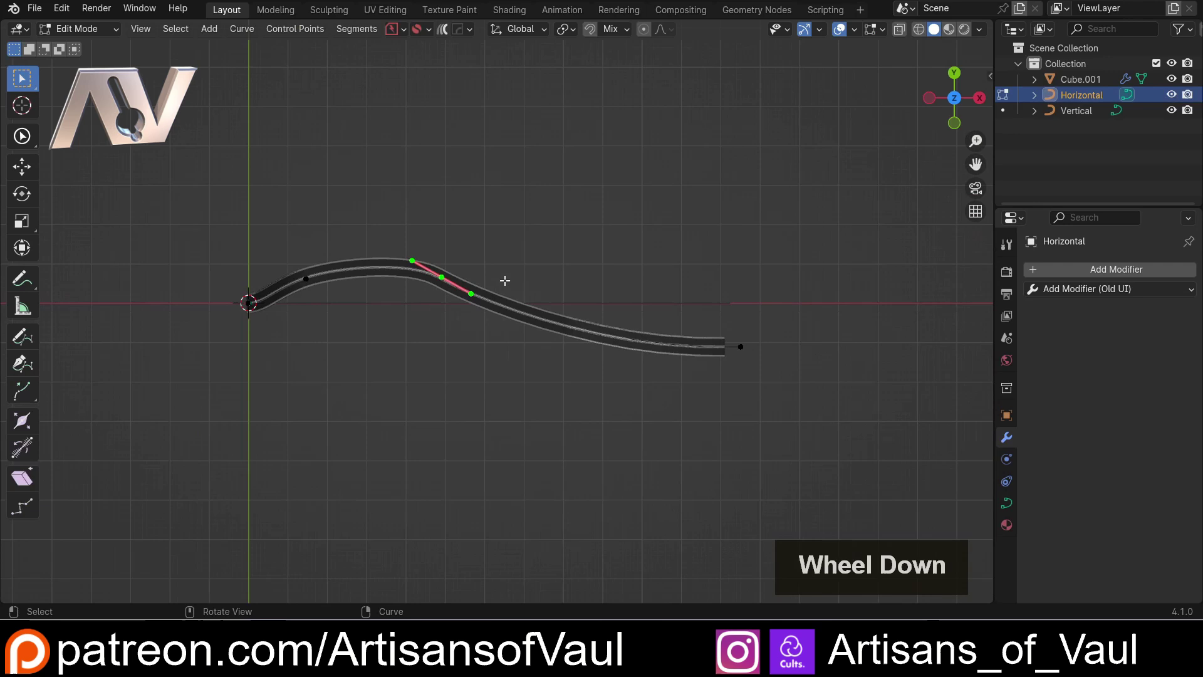
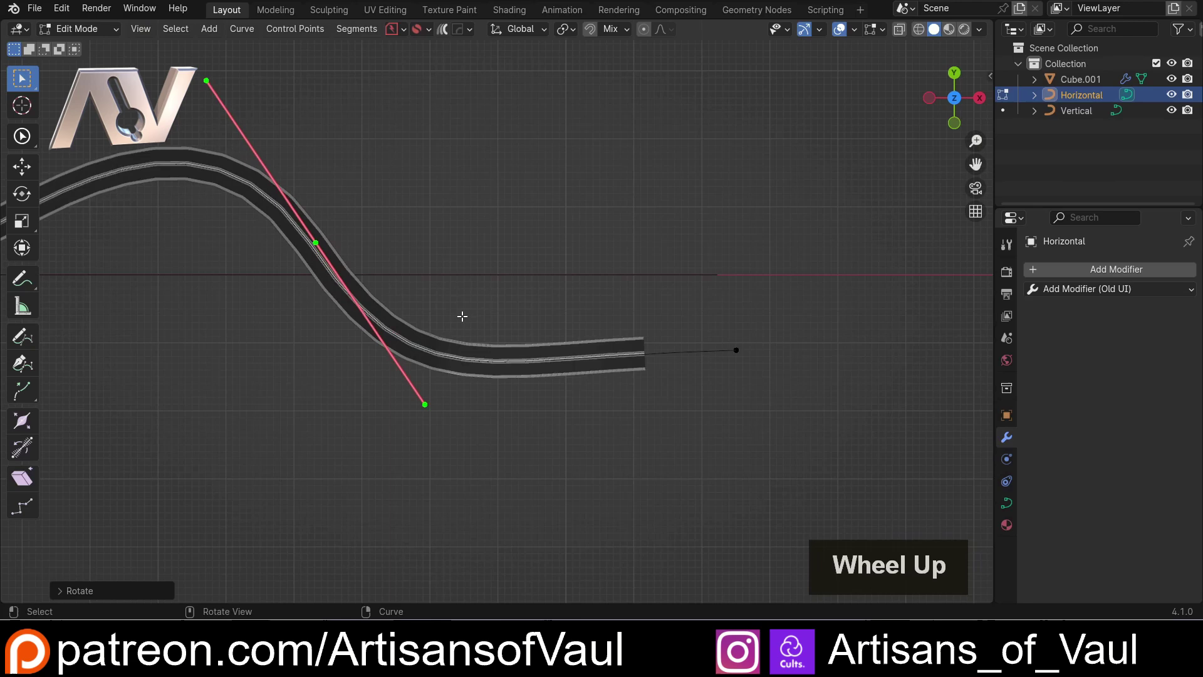
pyautogui.press('Tab')
pyautogui.click(582, 342)
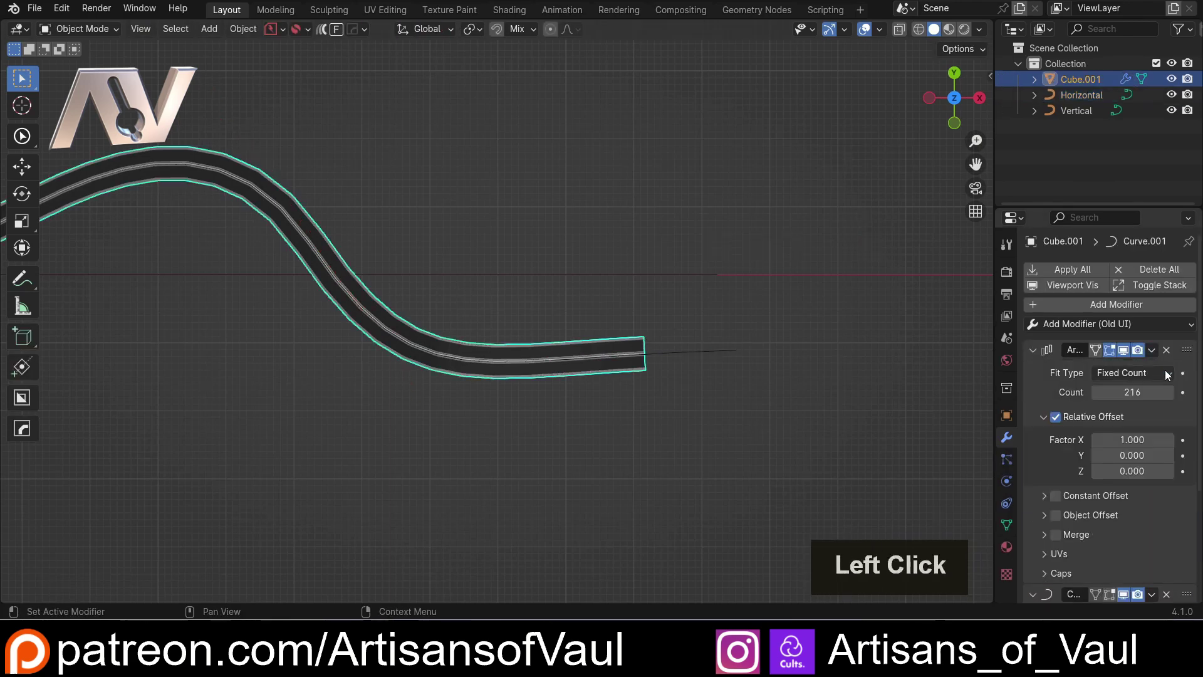
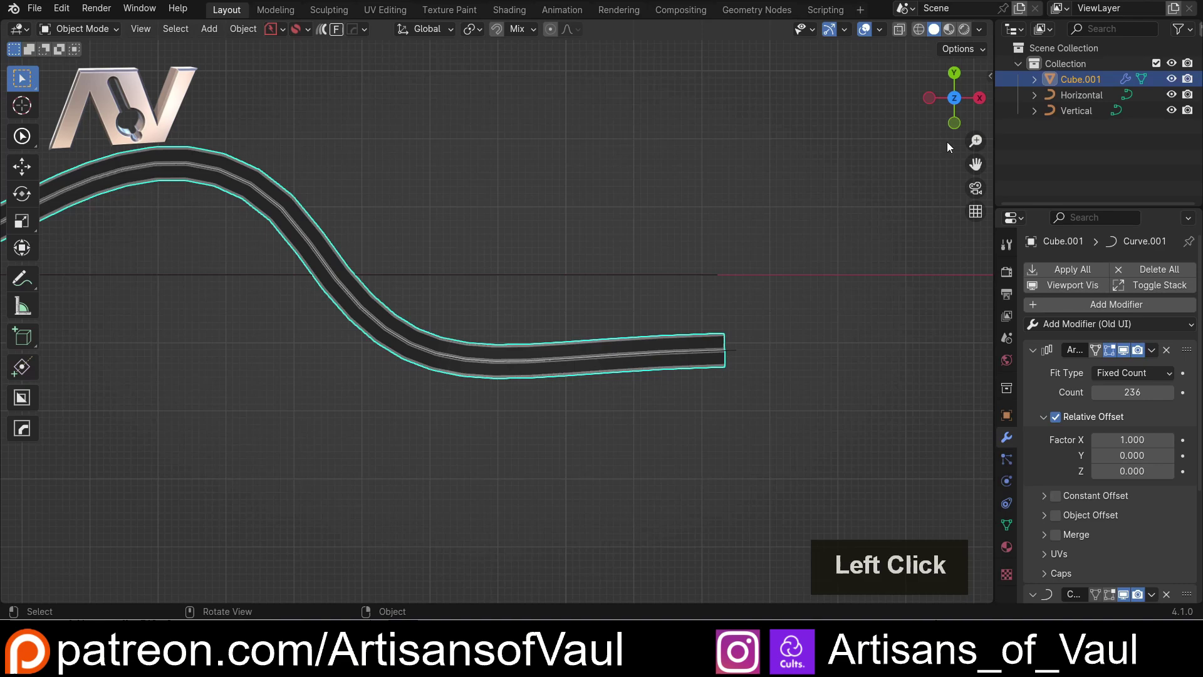
# Extend the road's Array count to 236 and orbit to inspect the longer road
pyautogui.scroll(-3)
pyautogui.press('shift+z')
pyautogui.middleClick(457, 146)
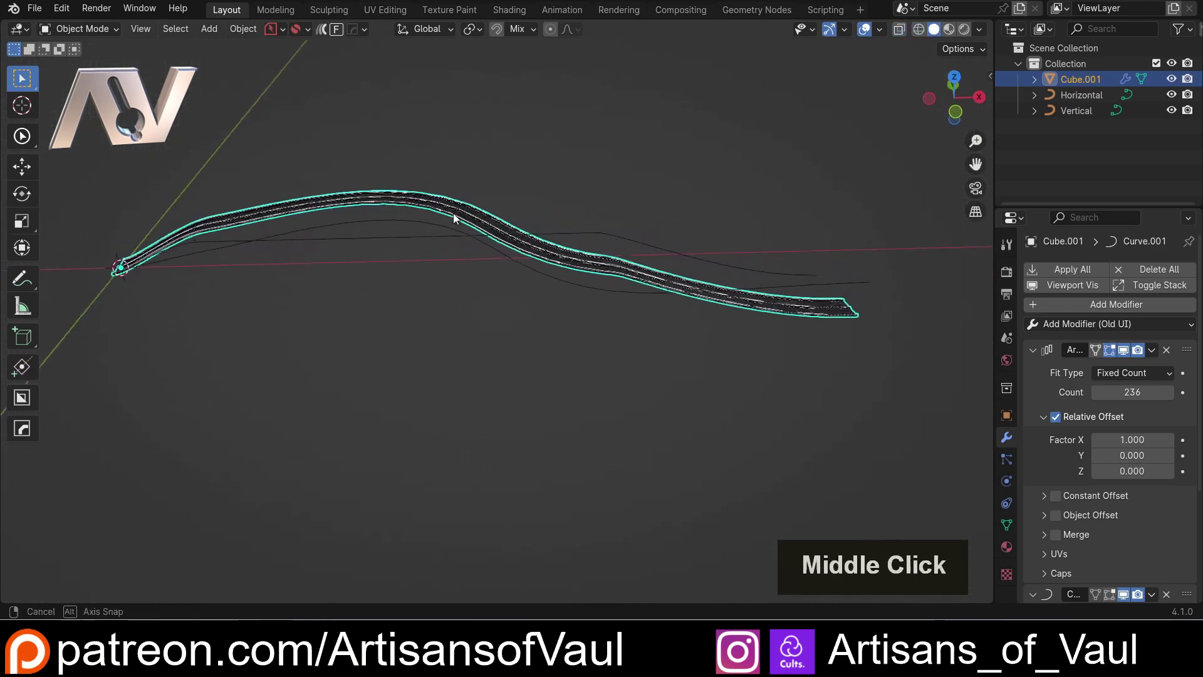
pyautogui.scroll(3)
pyautogui.middleClick(476, 307)
pyautogui.middleClick(435, 281)
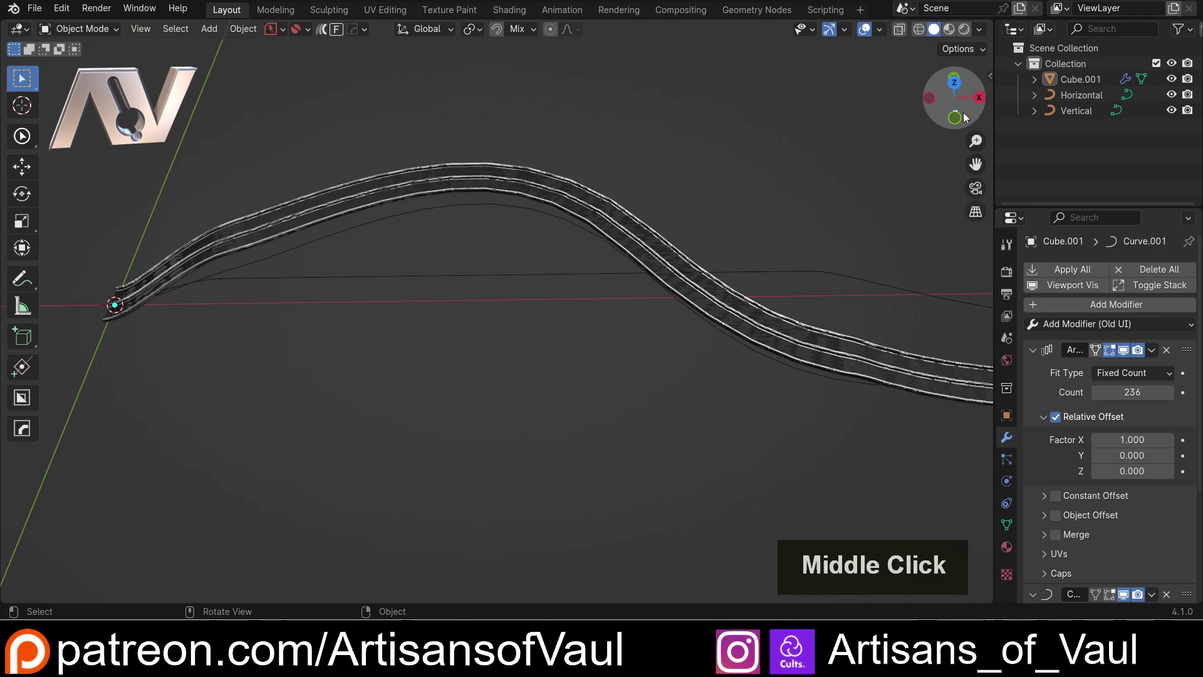
# Select the Horizontal curve and orbit around the road's bend from its start
pyautogui.click(955, 123)
pyautogui.middleClick(412, 247)
pyautogui.scroll(3)
pyautogui.scroll(-3)
pyautogui.middleClick(479, 240)
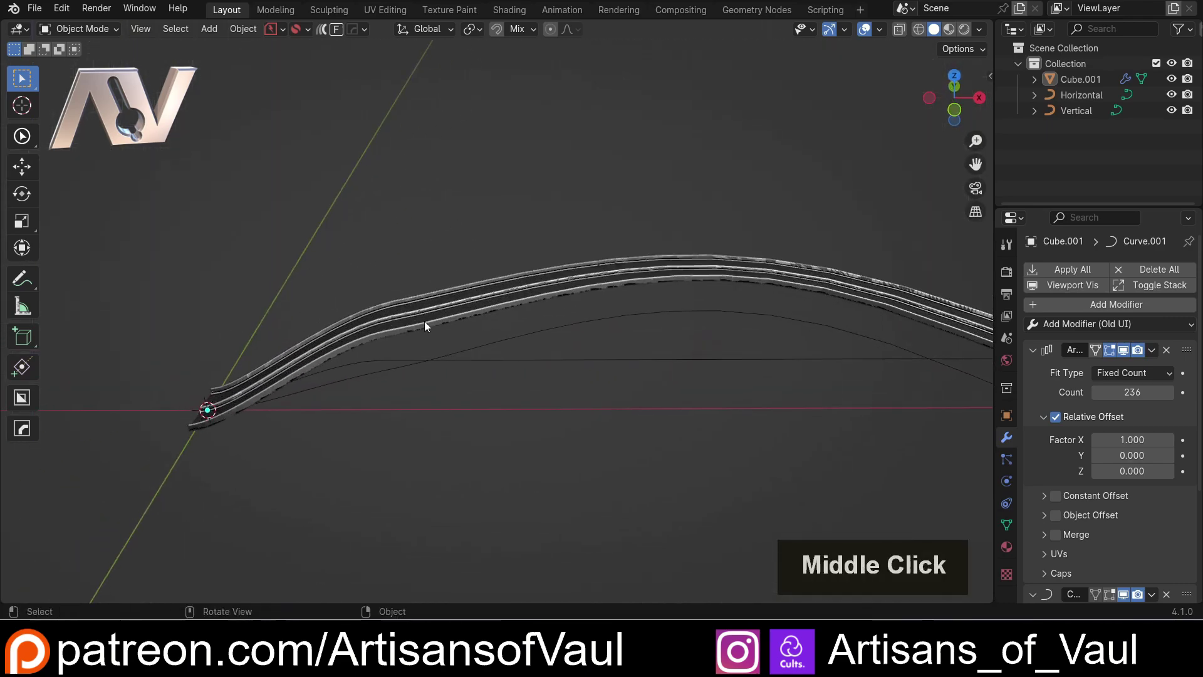
pyautogui.click(956, 113)
pyautogui.scroll(-3)
pyautogui.middleClick(672, 235)
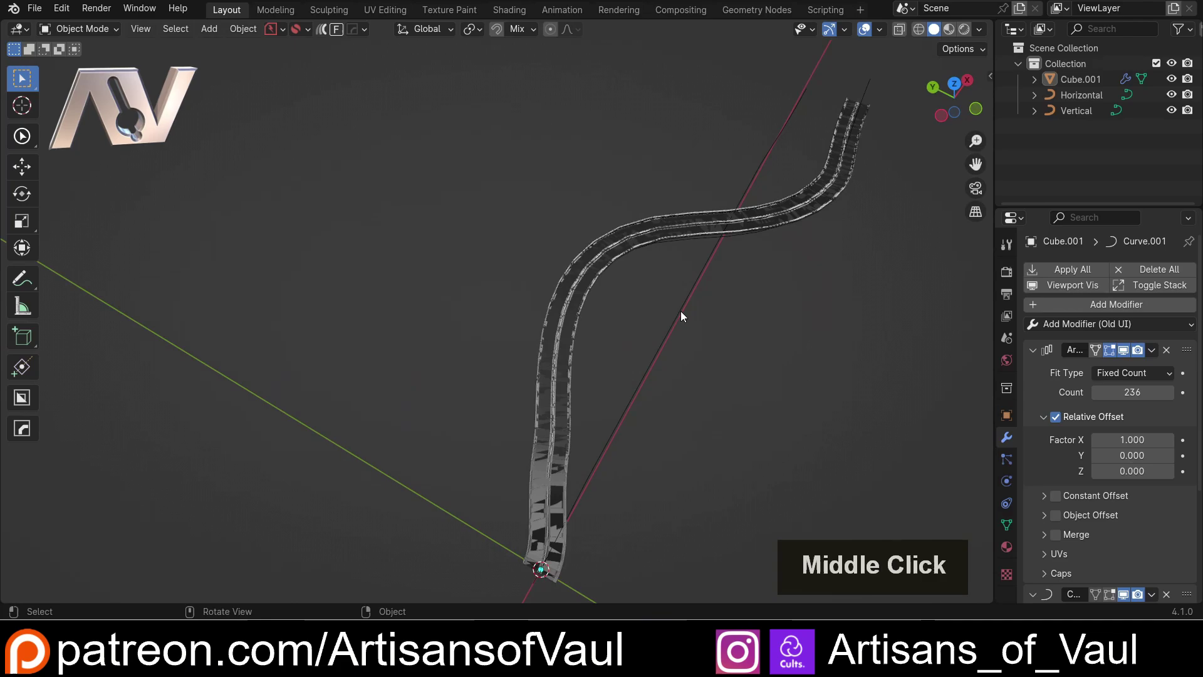
# Zoom close over the road surface to reveal its faceted edges and bring up Resolution U
pyautogui.scroll(3)
pyautogui.scroll(3)
pyautogui.middleClick(667, 382)
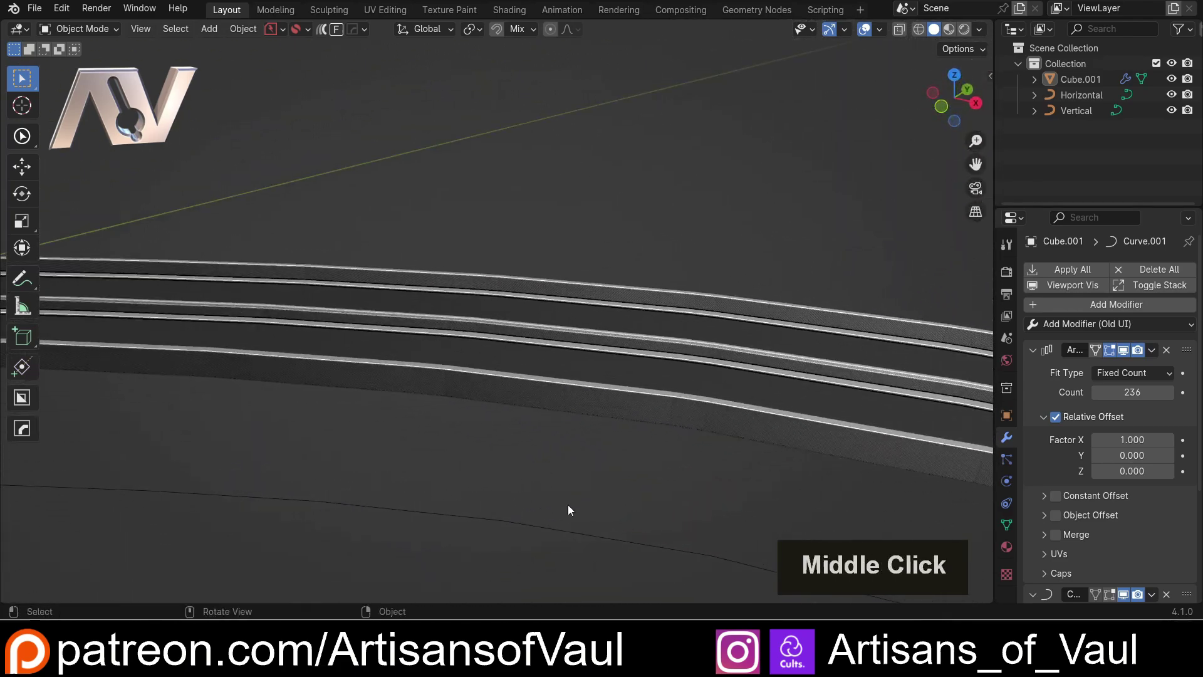
pyautogui.scroll(-3)
pyautogui.middleClick(572, 318)
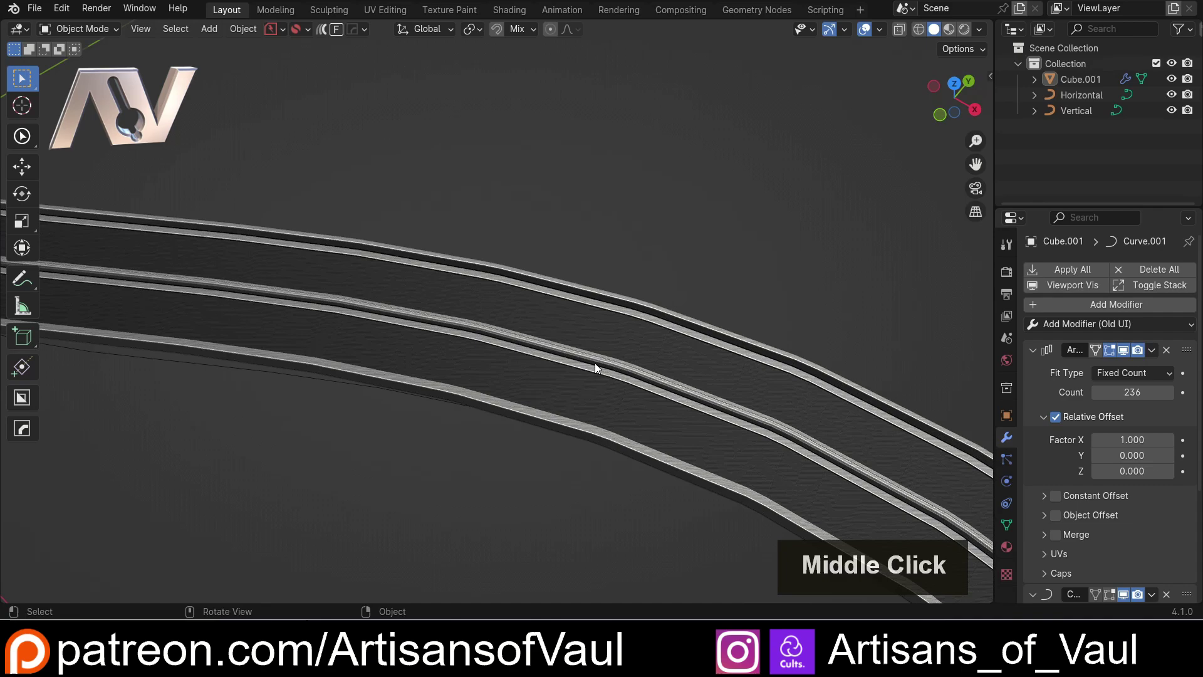
pyautogui.scroll(-3)
pyautogui.middleClick(691, 398)
pyautogui.click(614, 300)
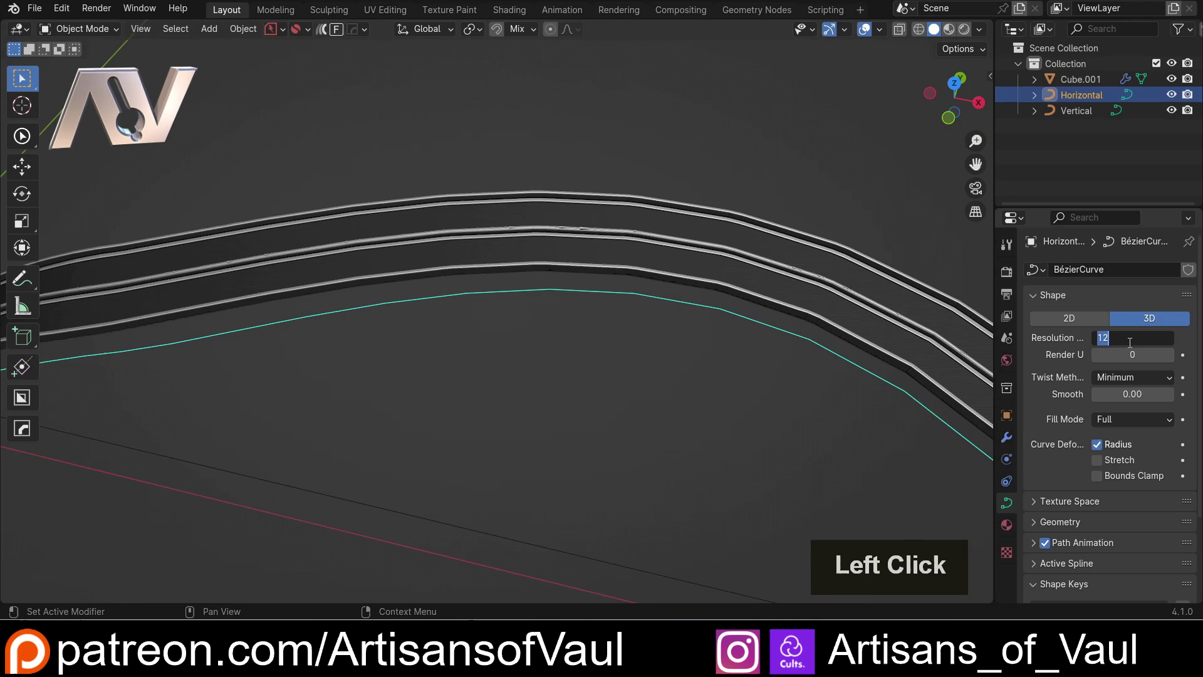
# Set Resolution U to 64 on the Horizontal curve and then on the Vertical curve
pyautogui.press('6')
pyautogui.write('[4]+[6]')
pyautogui.press('Return')
pyautogui.scroll(-3)
pyautogui.click(466, 406)
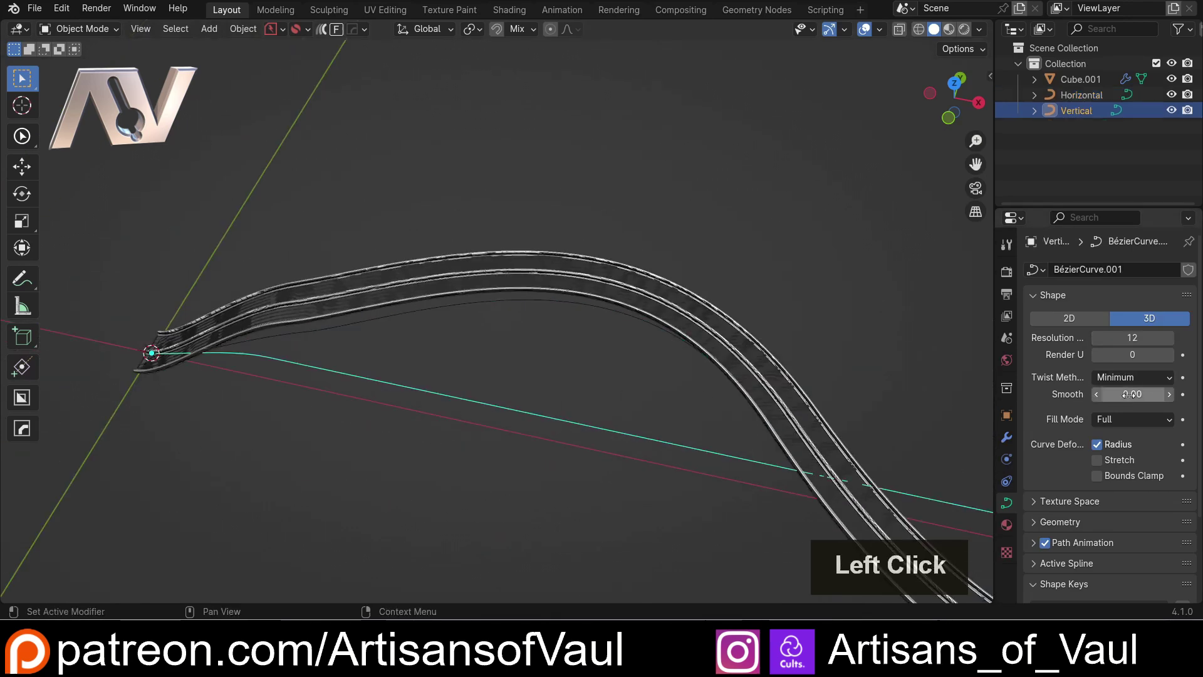
pyautogui.press('6')
pyautogui.write('[4]+[6]')
pyautogui.press('Return')
# Orbit around the road to check its now smoother bends and climb
pyautogui.scroll(3)
pyautogui.middleClick(362, 402)
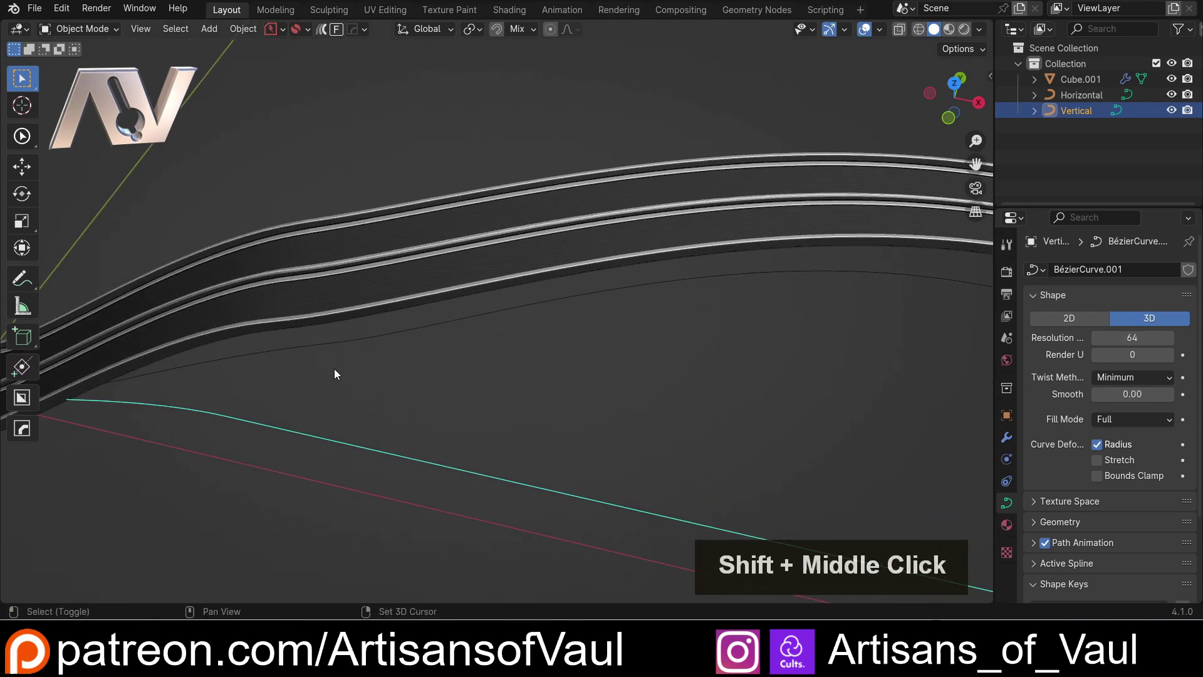
pyautogui.scroll(3)
pyautogui.middleClick(559, 367)
pyautogui.scroll(-3)
pyautogui.middleClick(626, 455)
pyautogui.middleClick(559, 337)
pyautogui.middleClick(566, 424)
pyautogui.middleClick(492, 417)
pyautogui.click(486, 369)
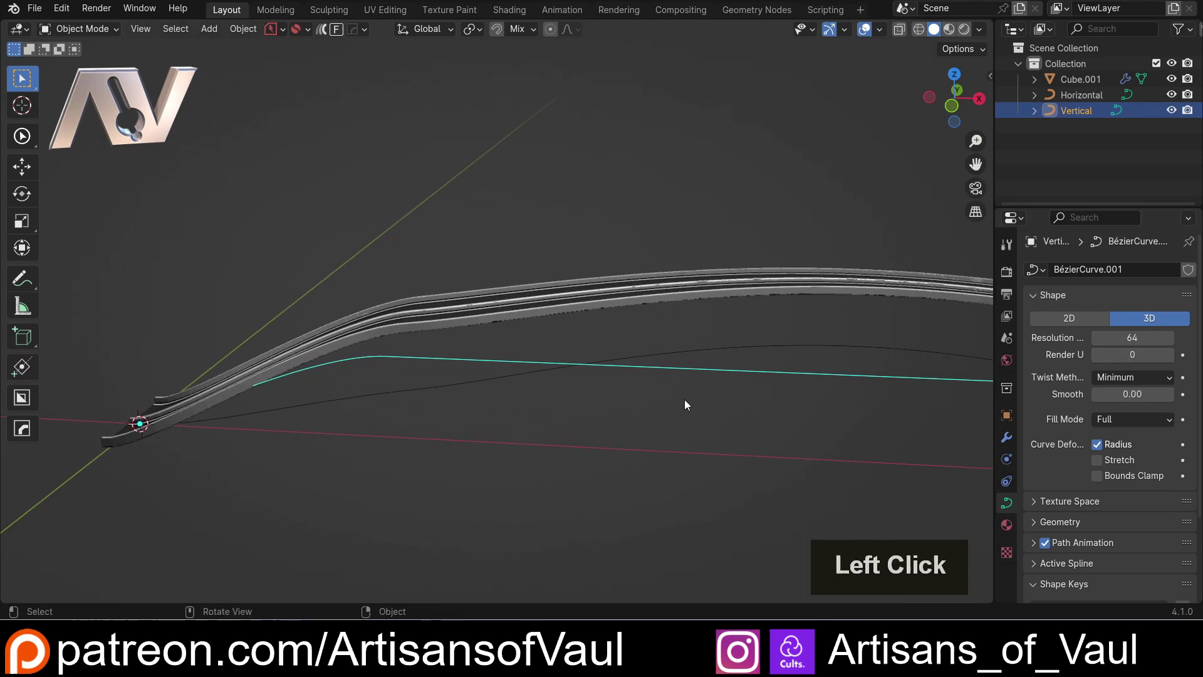
# Lower the Vertical curve's Resolution U to 3 and view the low-resolution road
pyautogui.scroll(-3)
pyautogui.click(954, 110)
pyautogui.doubleClick(955, 109)
pyautogui.click(953, 108)
pyautogui.middleClick(544, 296)
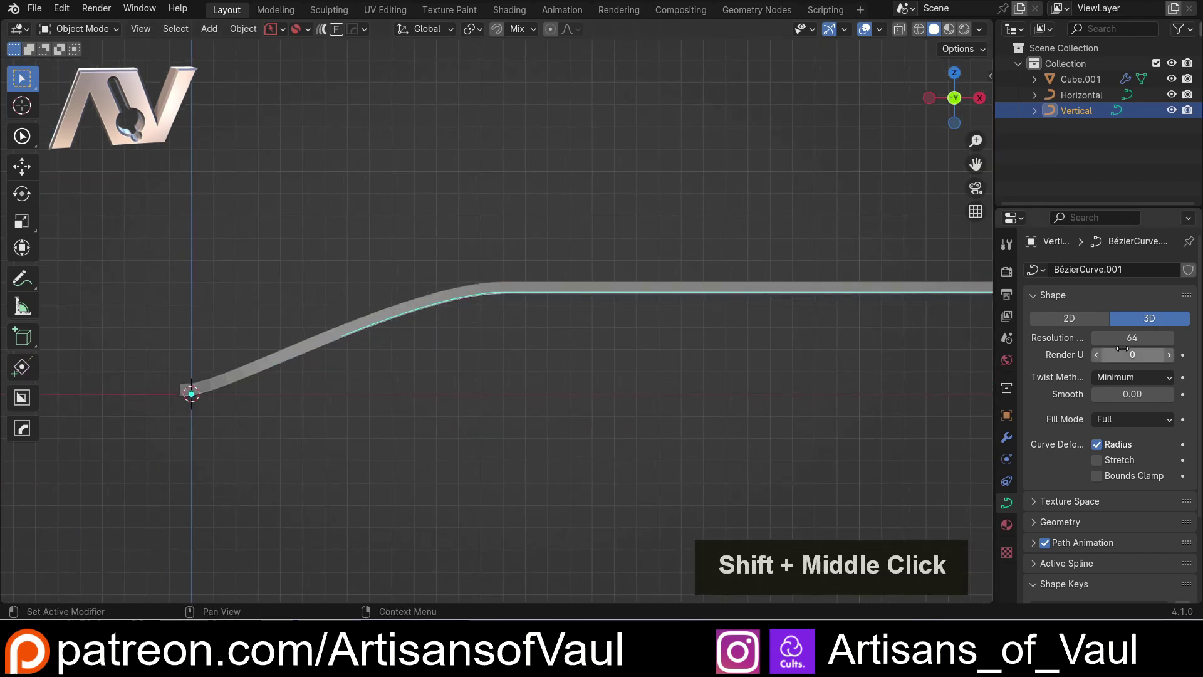
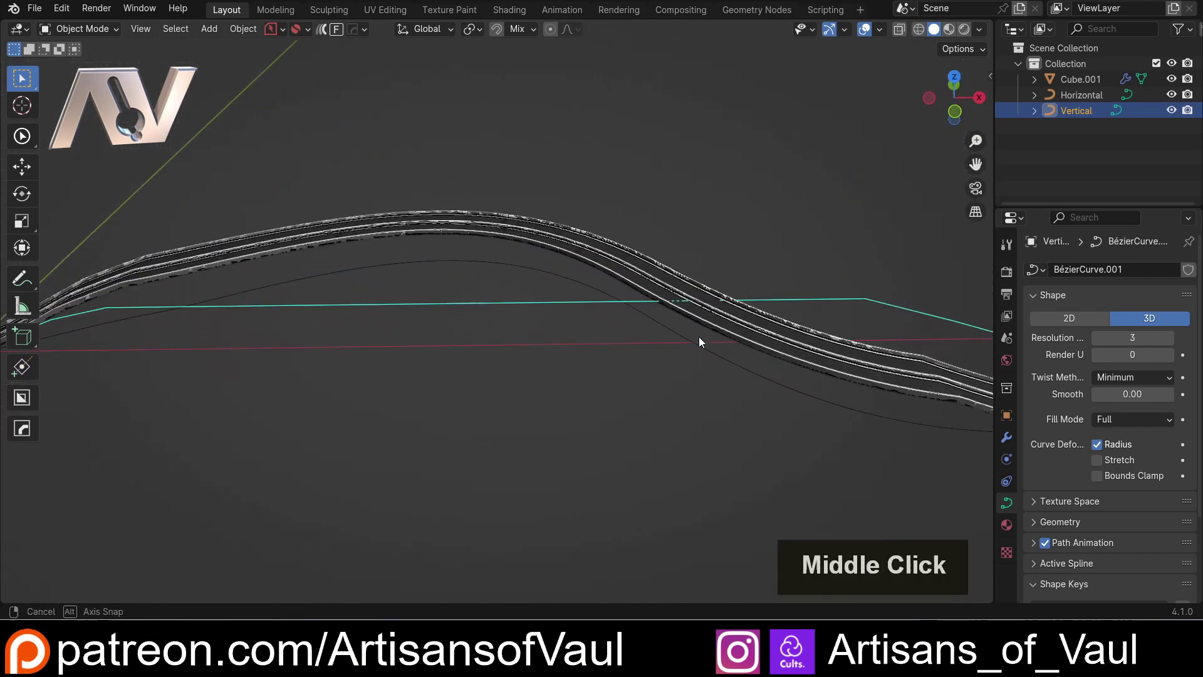
pyautogui.middleClick(695, 365)
pyautogui.click(954, 127)
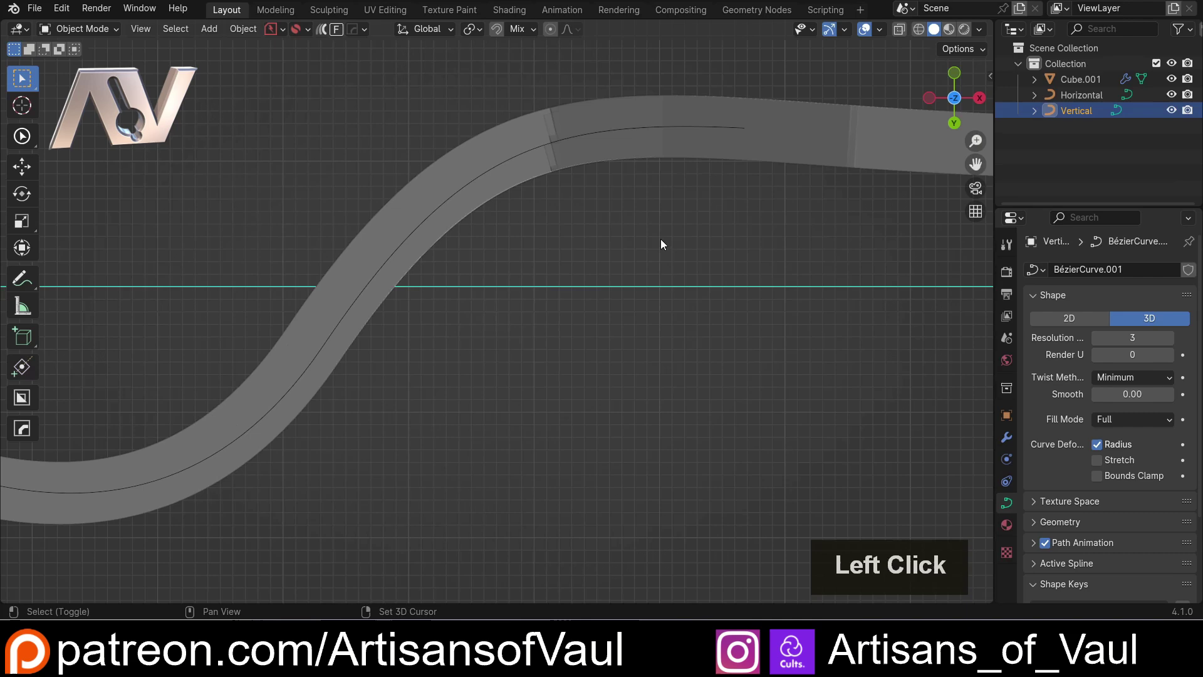
# Orbit around the whole faceted road to show its angular segments
pyautogui.scroll(-3)
pyautogui.middleClick(694, 254)
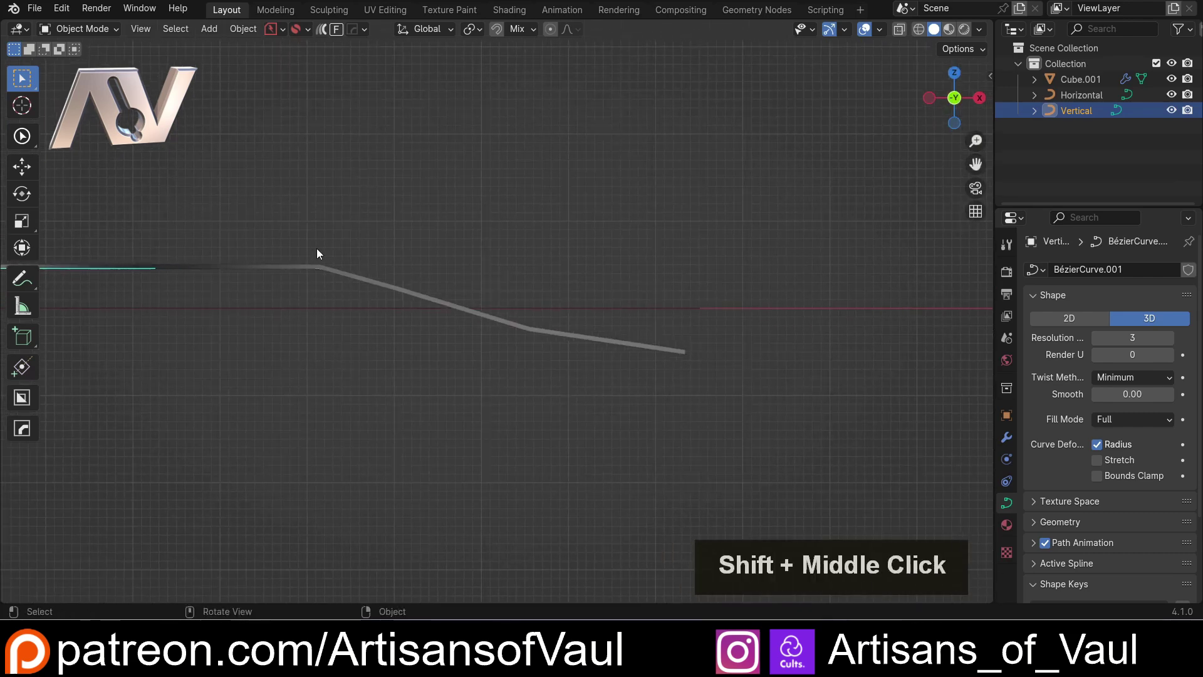
pyautogui.scroll(-3)
pyautogui.middleClick(363, 271)
pyautogui.middleClick(579, 226)
pyautogui.click(594, 351)
pyautogui.scroll(3)
pyautogui.middleClick(323, 267)
pyautogui.scroll(3)
pyautogui.middleClick(519, 360)
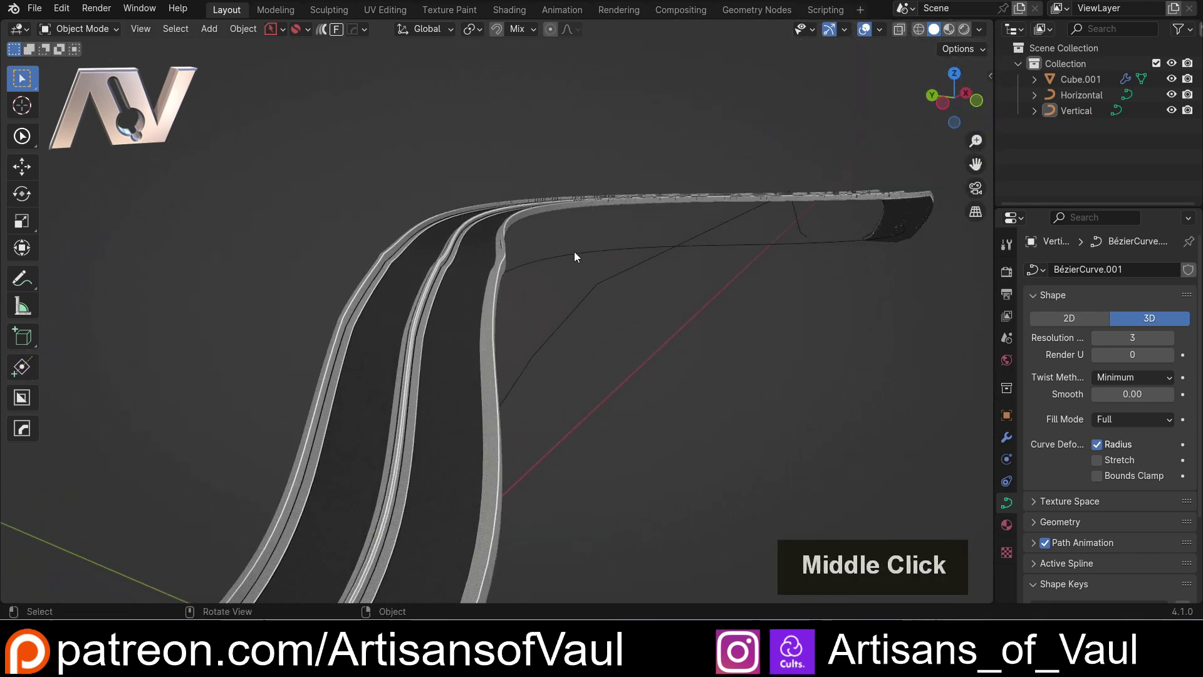
# Orbit around the red tentacle cylinder to inspect its Bézier-curve bends and climb
pyautogui.scroll(-3)
pyautogui.middleClick(679, 260)
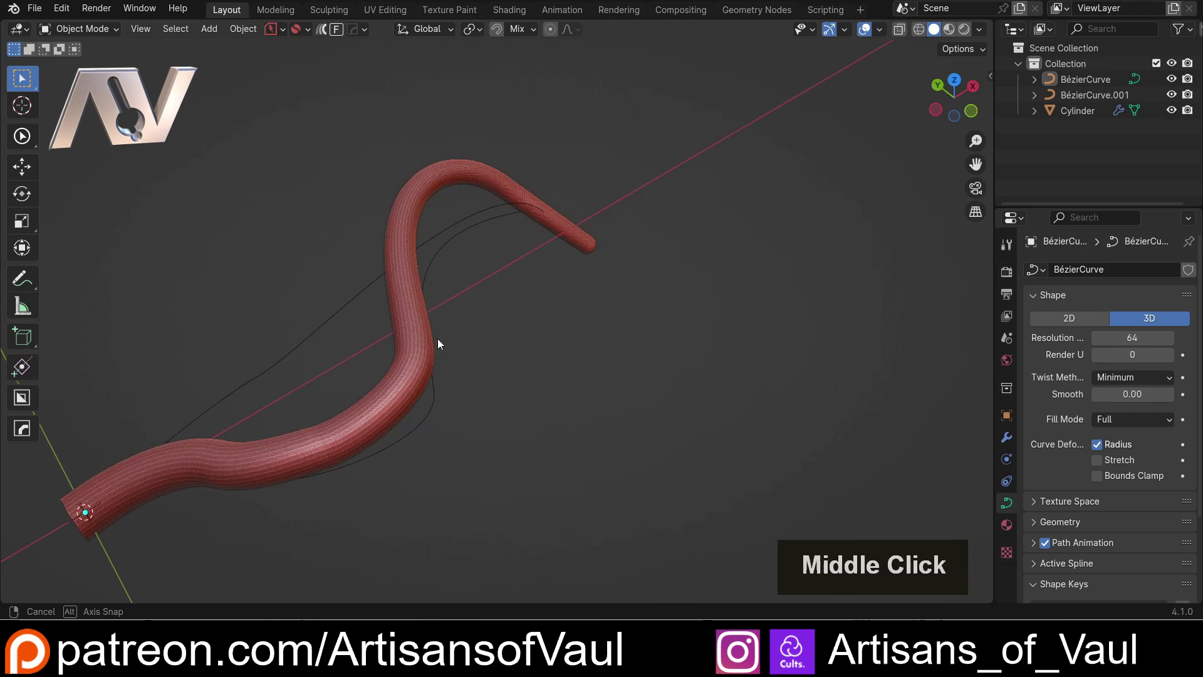
pyautogui.middleClick(369, 318)
pyautogui.middleClick(380, 314)
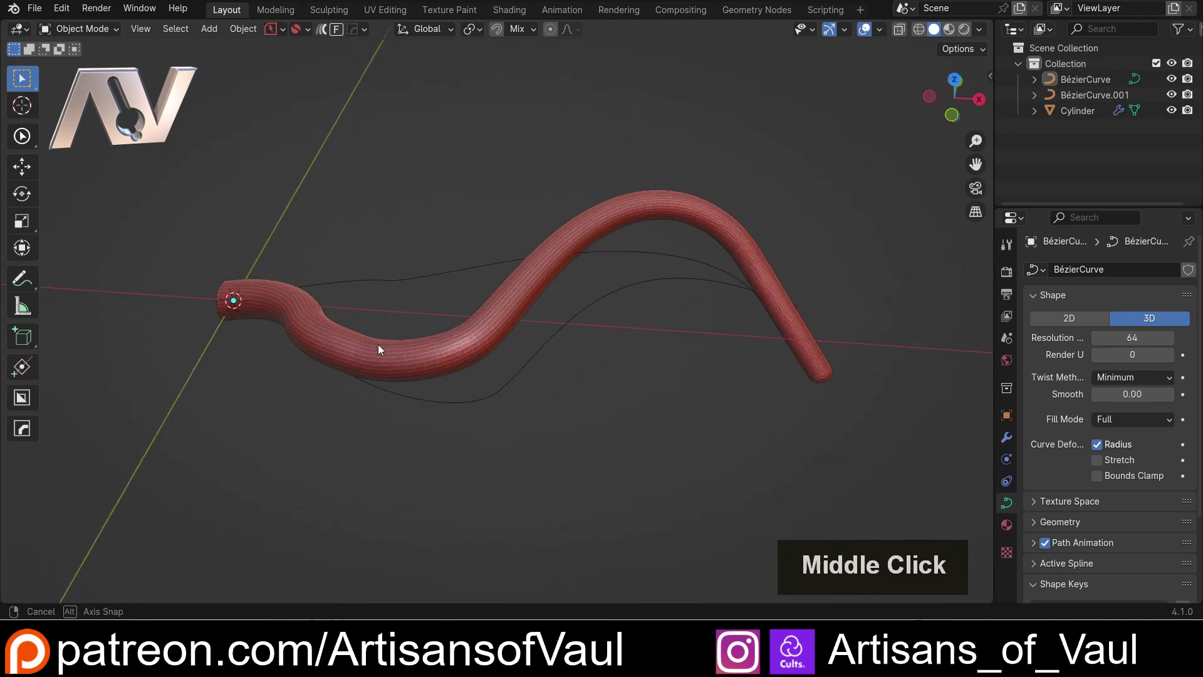
pyautogui.scroll(-3)
pyautogui.middleClick(433, 289)
pyautogui.scroll(-3)
pyautogui.middleClick(516, 314)
pyautogui.scroll(-3)
pyautogui.middleClick(510, 284)
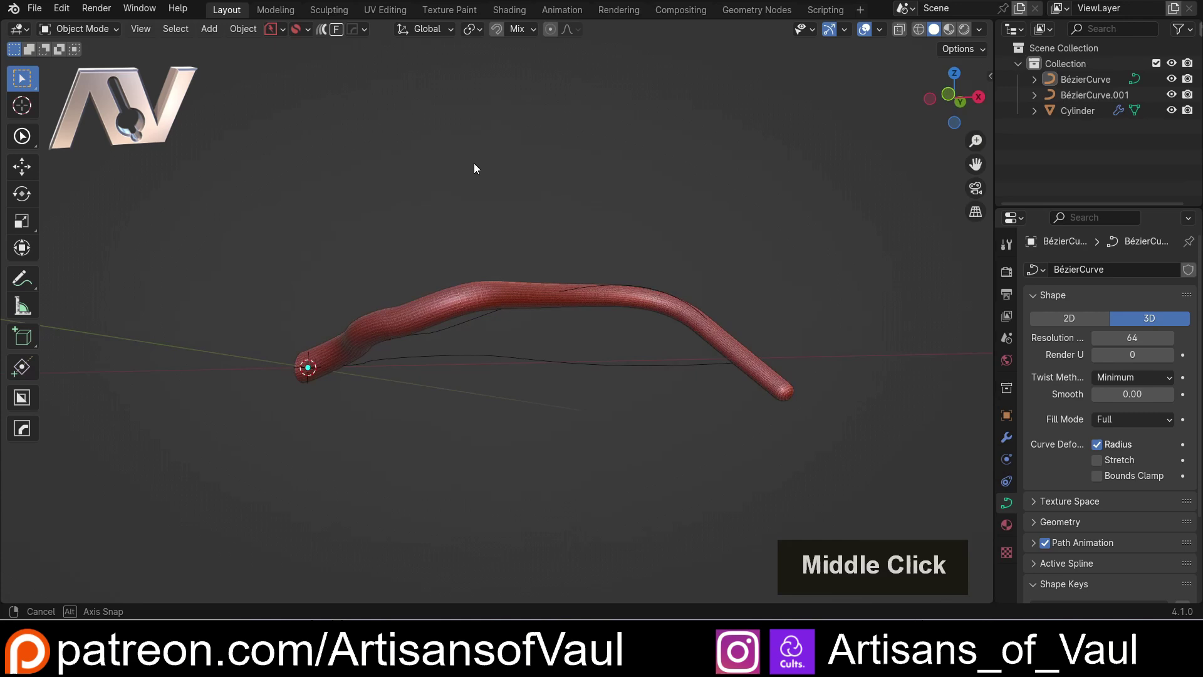